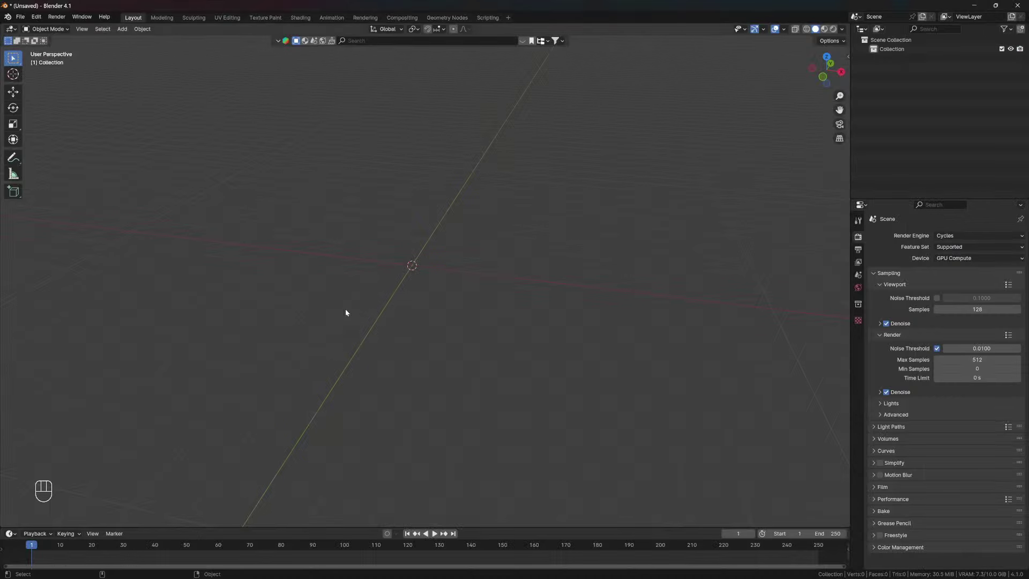
# Orbit around the empty scene and settle on a straight front view
pyautogui.moveTo(452, 273); pyautogui.dragTo(432, 282)
pyautogui.click(435, 300)
pyautogui.click(394, 313)
pyautogui.moveTo(417, 330); pyautogui.dragTo(420, 324)
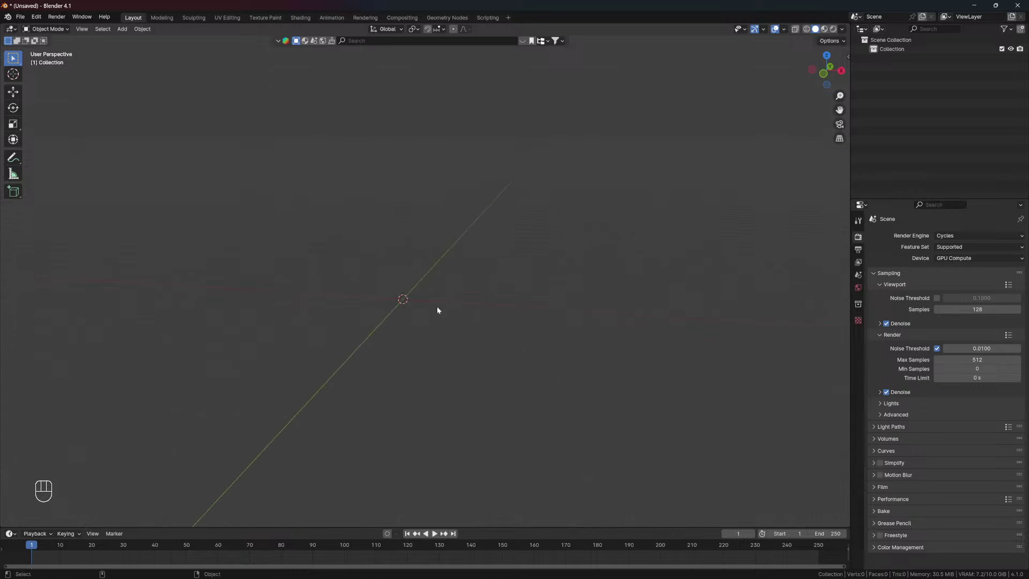
pyautogui.click(443, 303)
pyautogui.press('alt+KP_1')
pyautogui.click(449, 293)
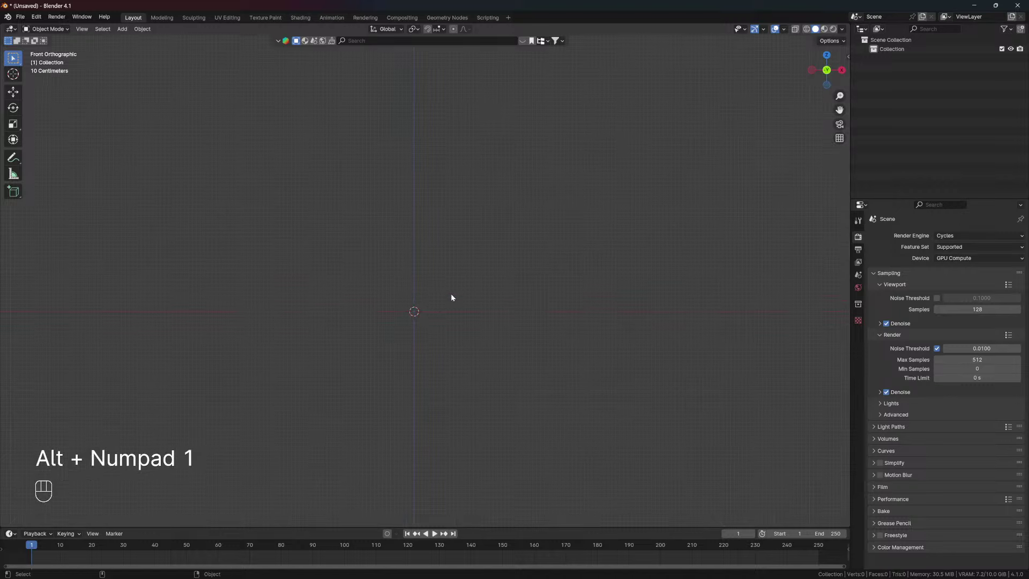
# Add a mesh circle, extrude it into a tall cylinder, and add an edge loop near its base
pyautogui.press('shift+a')
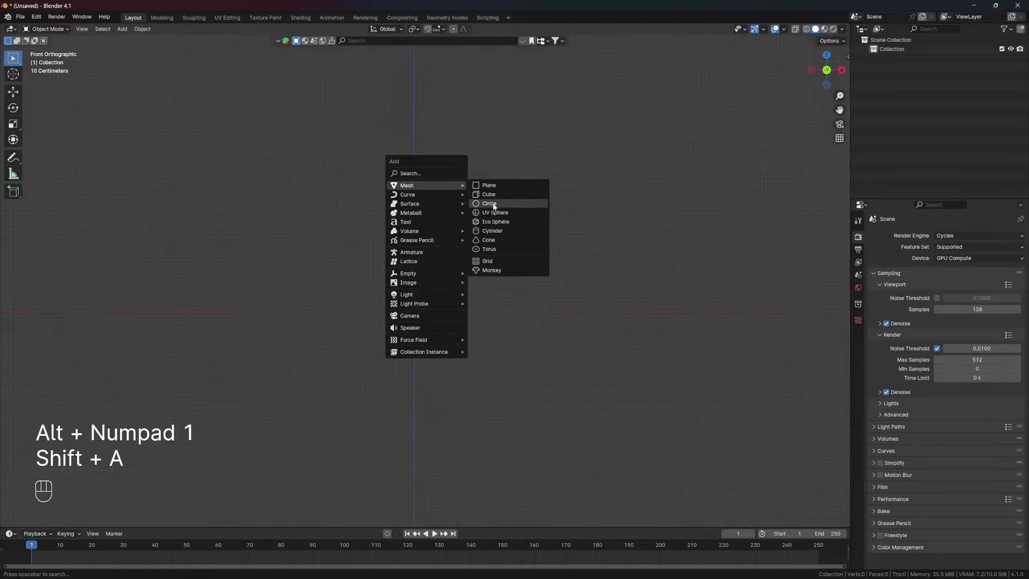
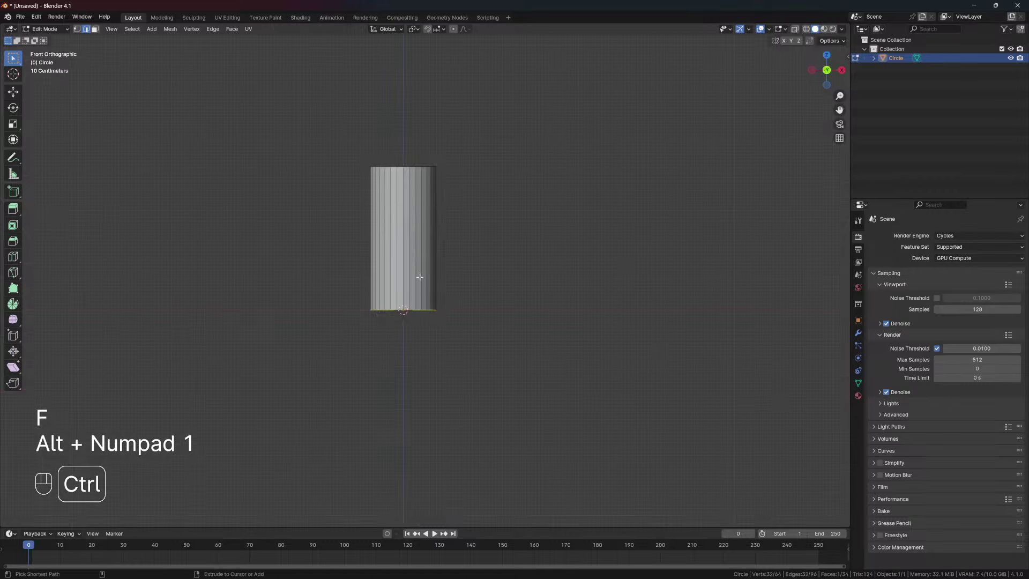
pyautogui.press('ctrl+r')
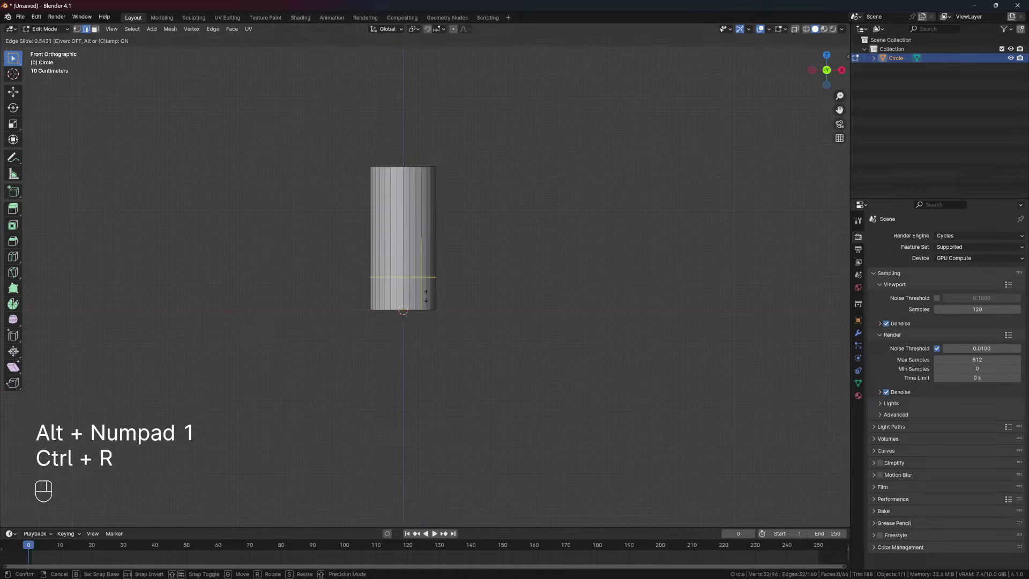
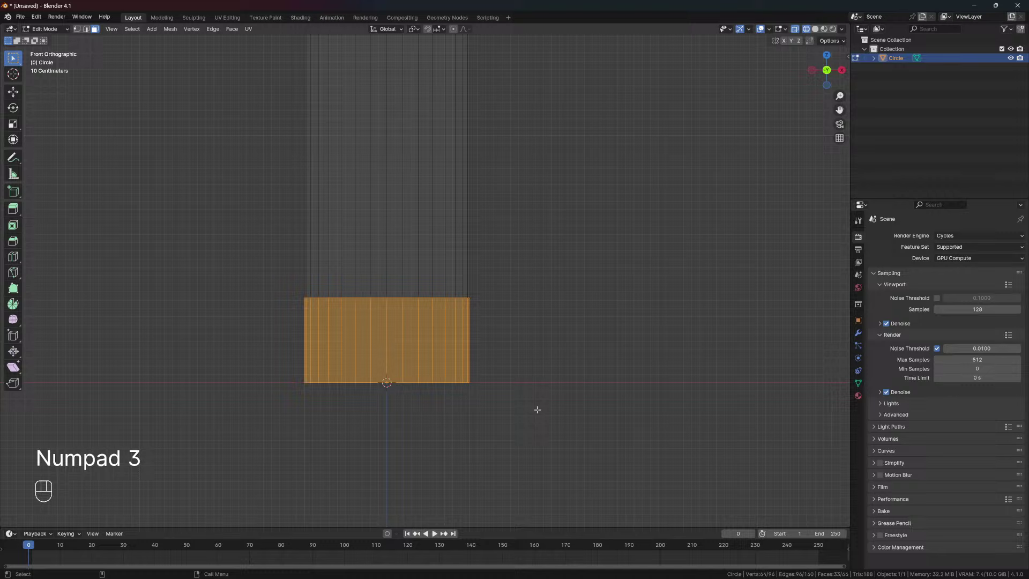
# Separate the bottom band as Circle.001 and extrude its rim into a thickened bevelled edge
pyautogui.press('p')
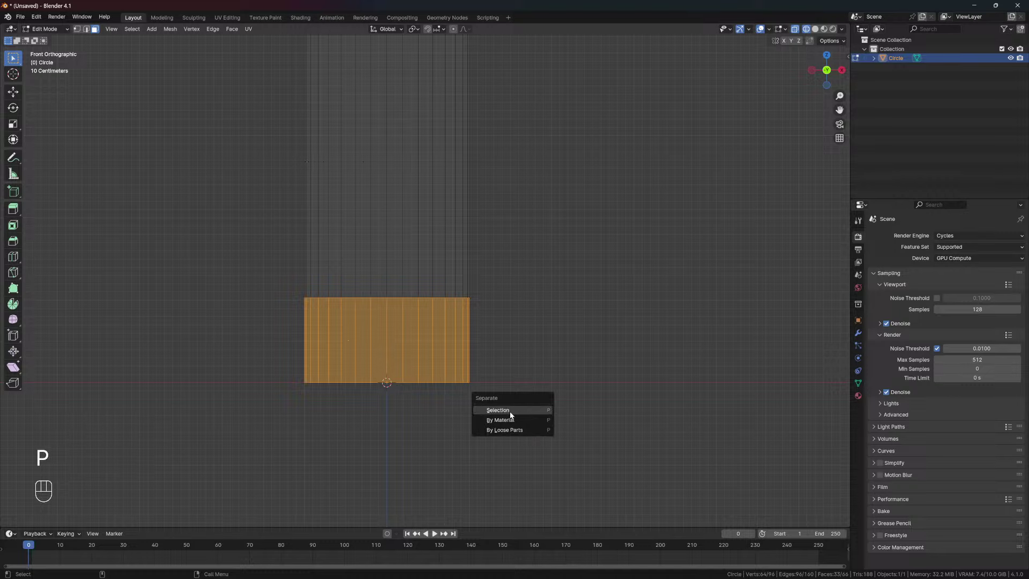
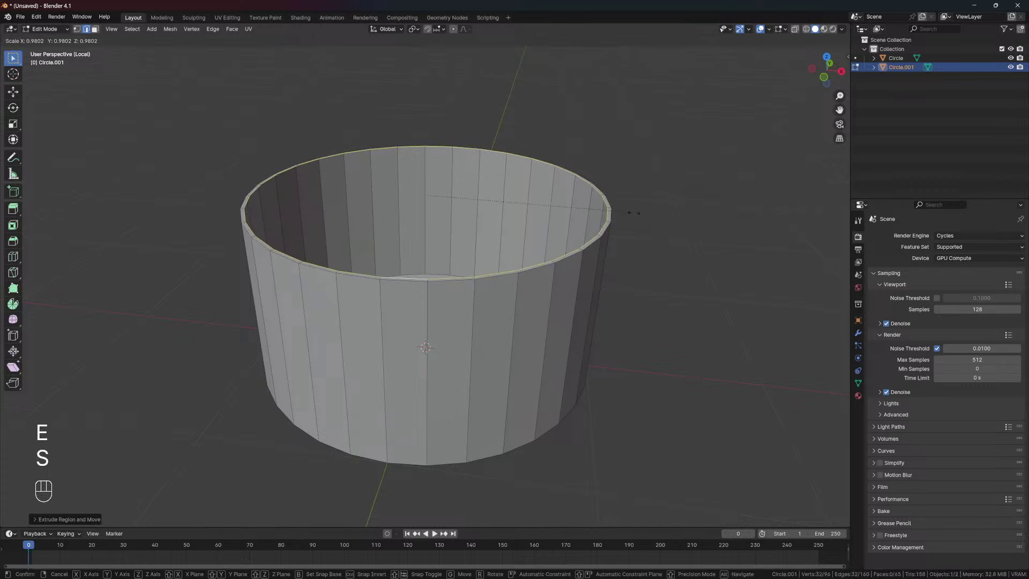
pyautogui.press('e')
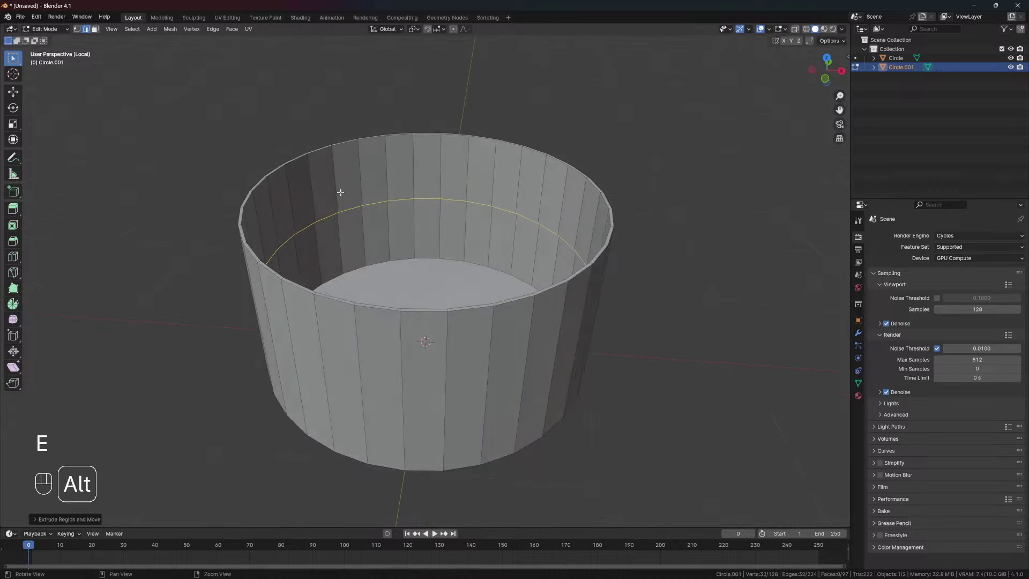
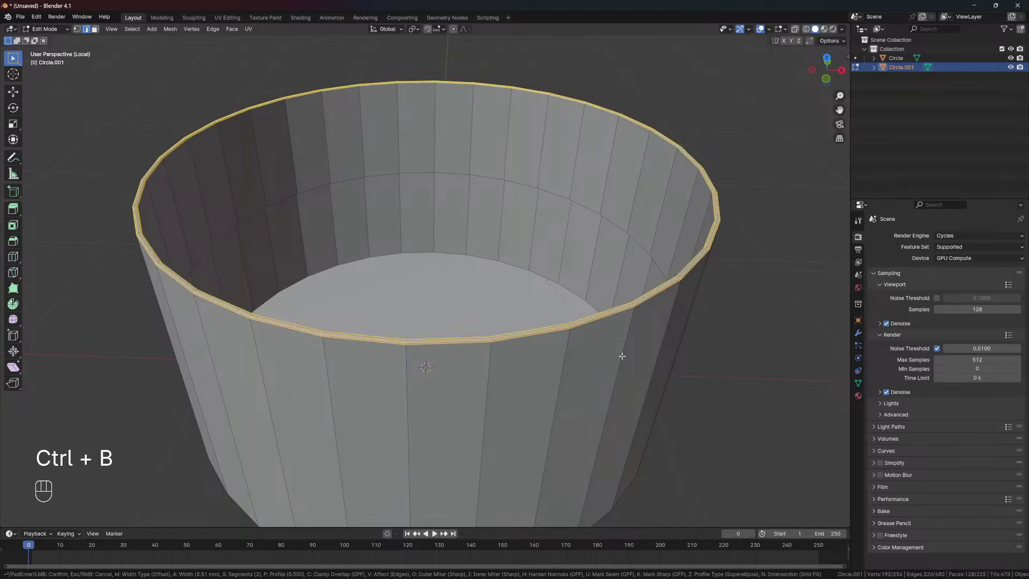
pyautogui.press('Tab')
pyautogui.click(458, 274)
pyautogui.press('/')
pyautogui.click(442, 245)
pyautogui.moveTo(452, 322); pyautogui.dragTo(437, 316)
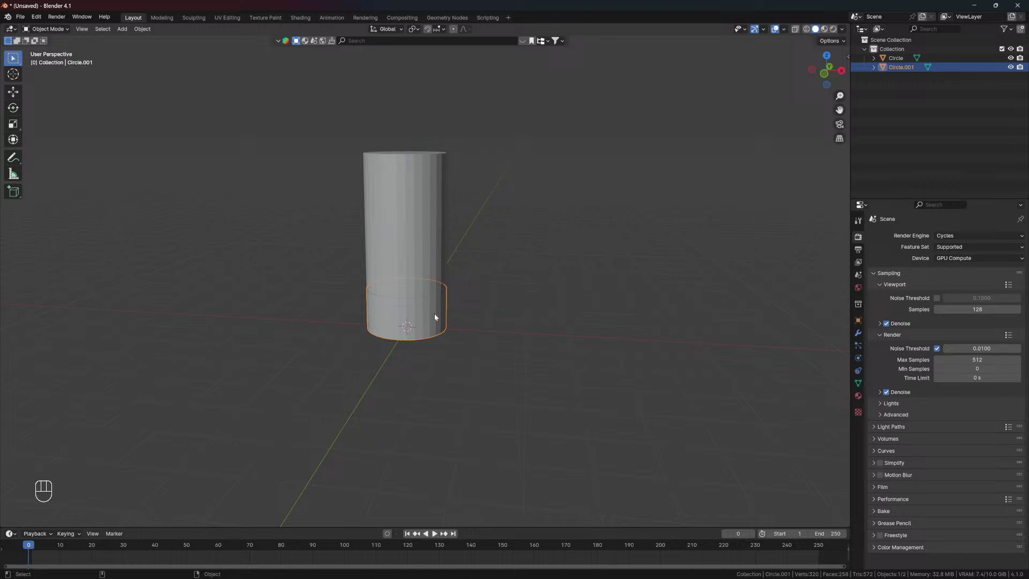
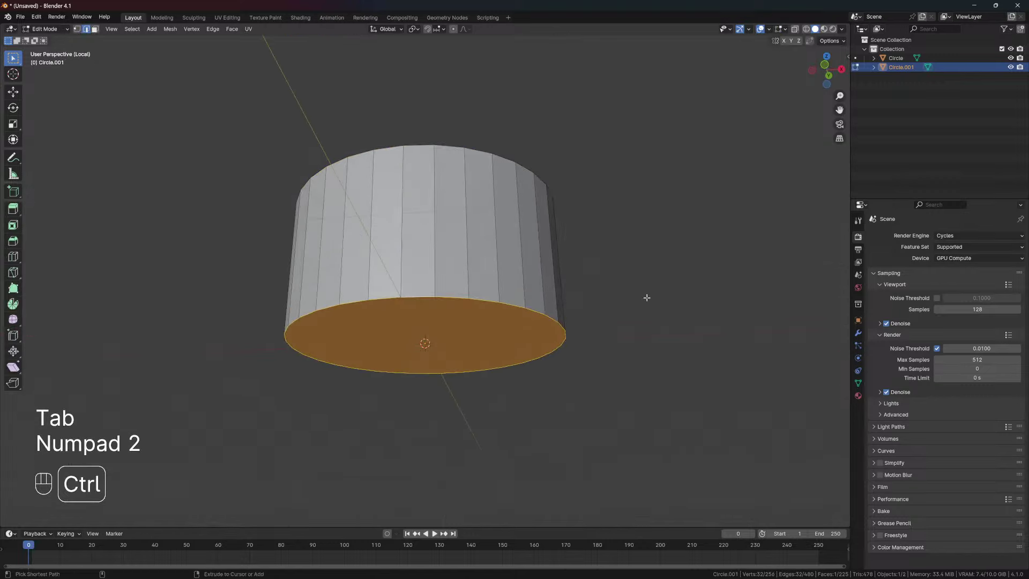
# Bevel the base's bottom edge and the tall part's top, and tuck the bottom loop inward
pyautogui.press('ctrl+b')
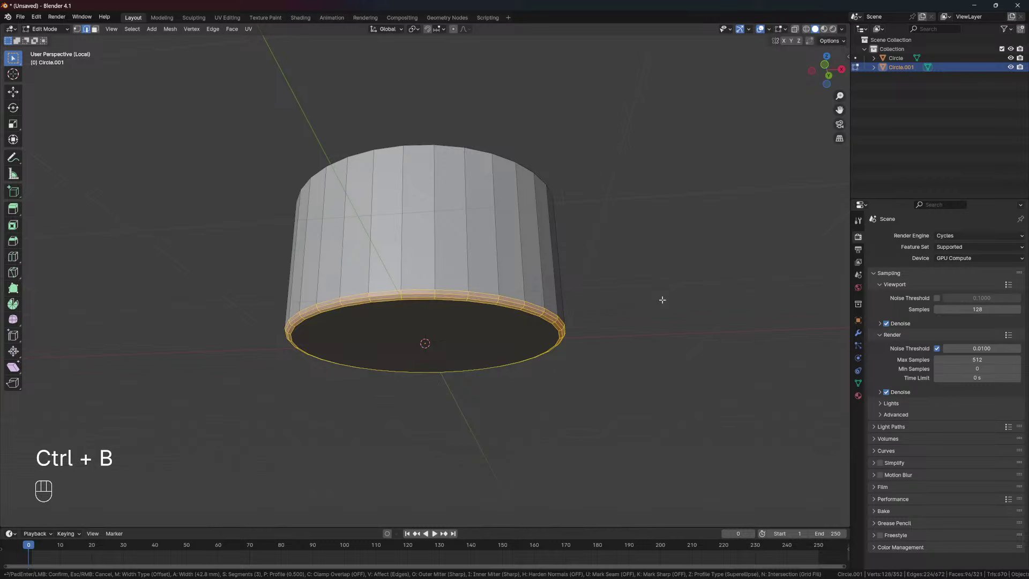
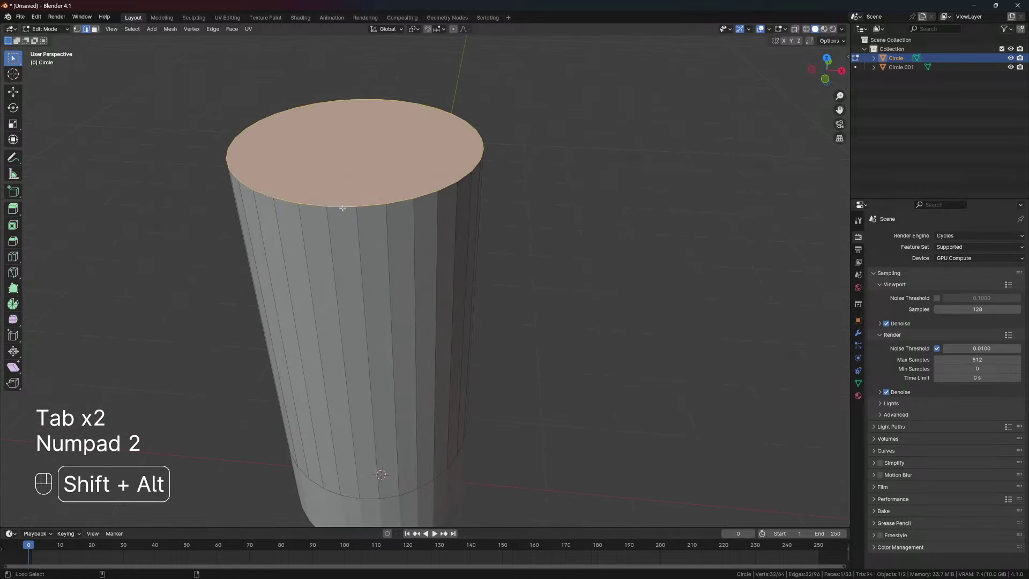
pyautogui.press('ctrl+b')
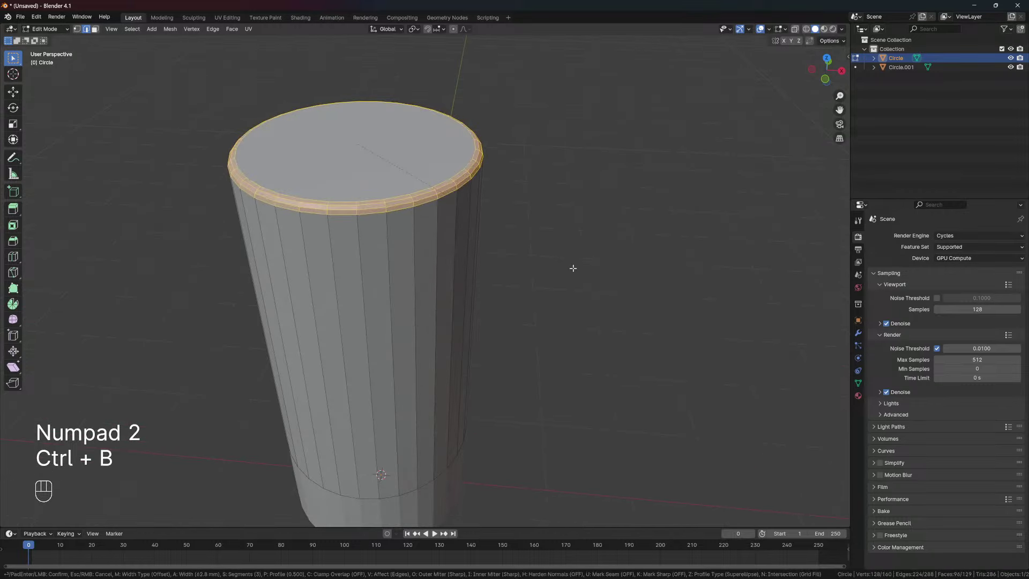
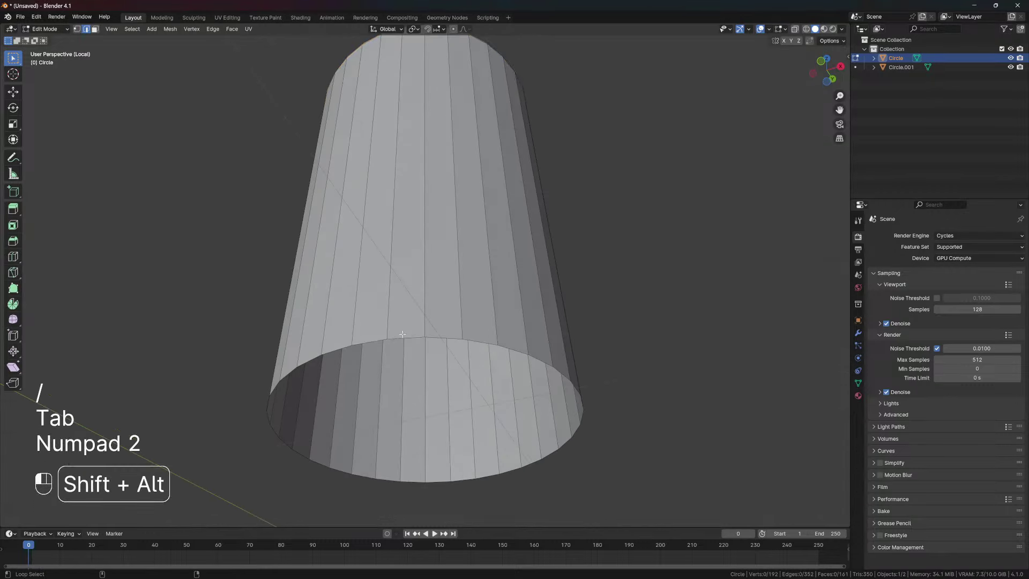
pyautogui.press('e')
pyautogui.press('s')
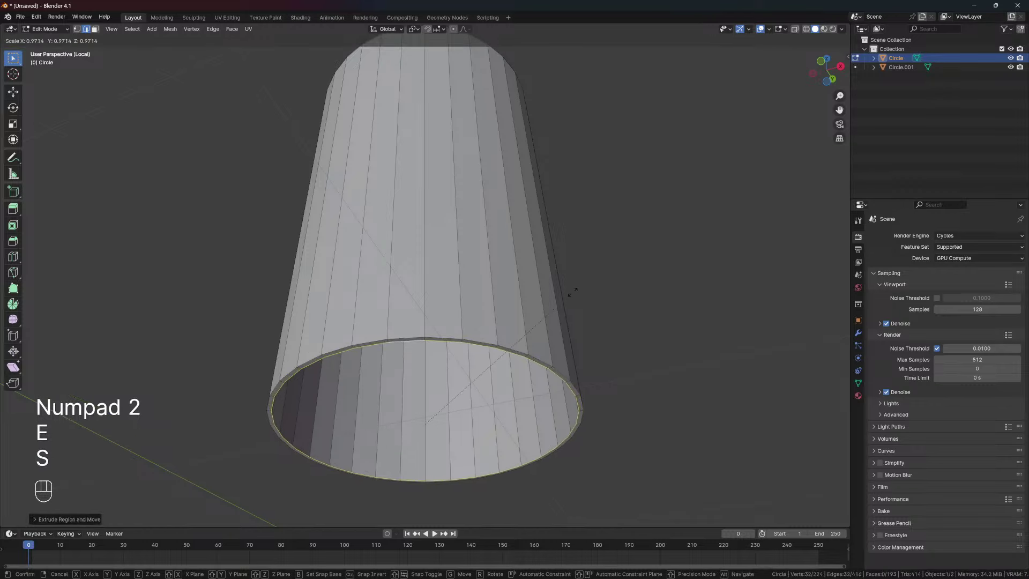
# Extrude a narrow groove at the cylinder's bottom and bevel its edge ring into a thin band
pyautogui.press('e')
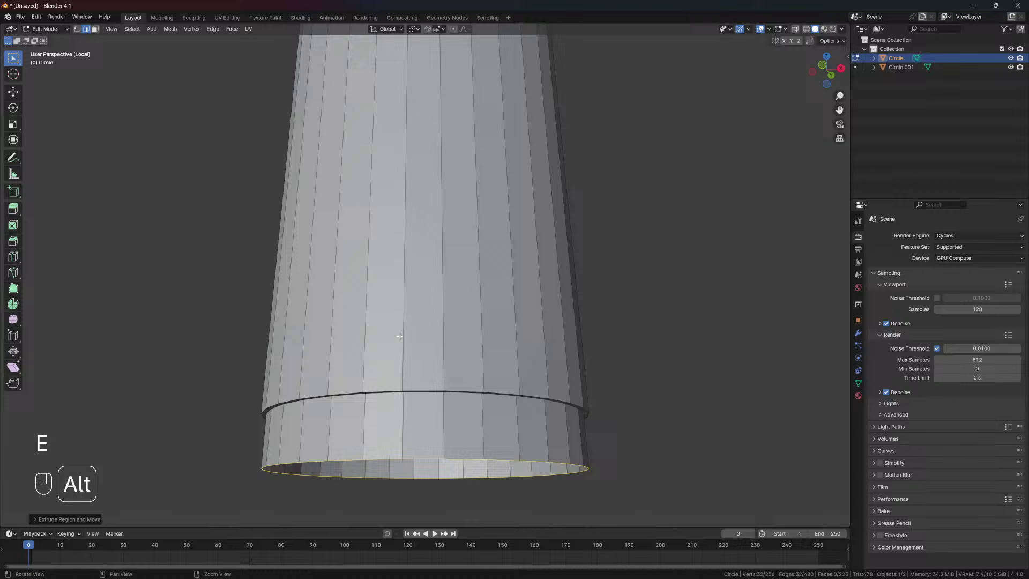
pyautogui.press('KP_2')
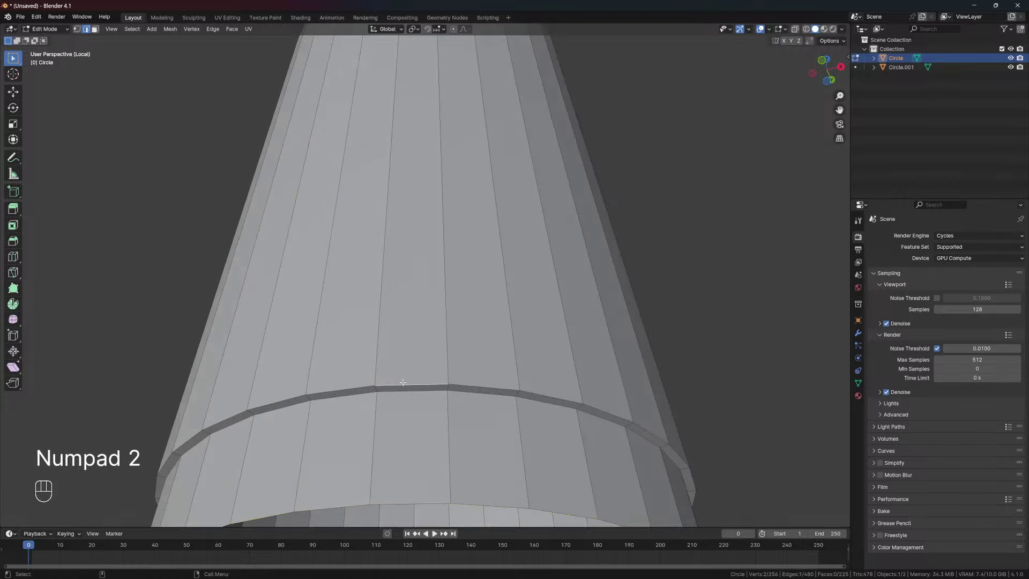
pyautogui.press('ctrl+b')
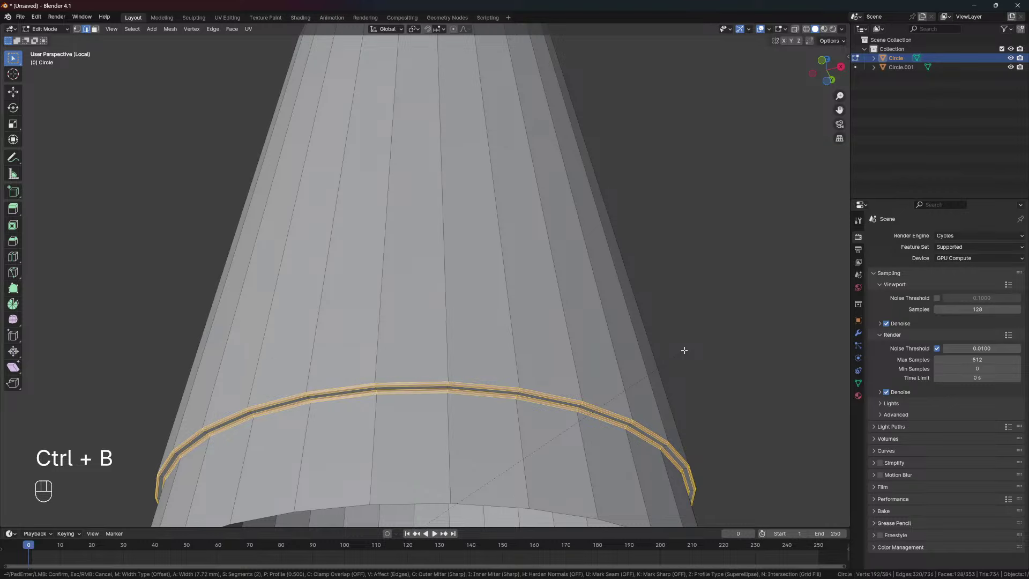
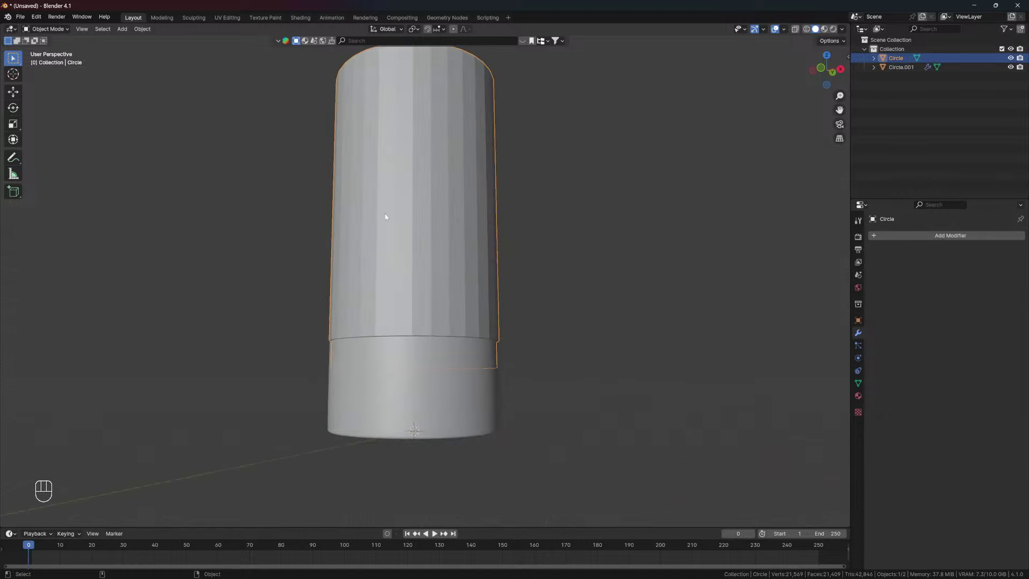
# Copy the subdivision modifiers onto the base piece and shade it smooth
pyautogui.press('ctrl+l')
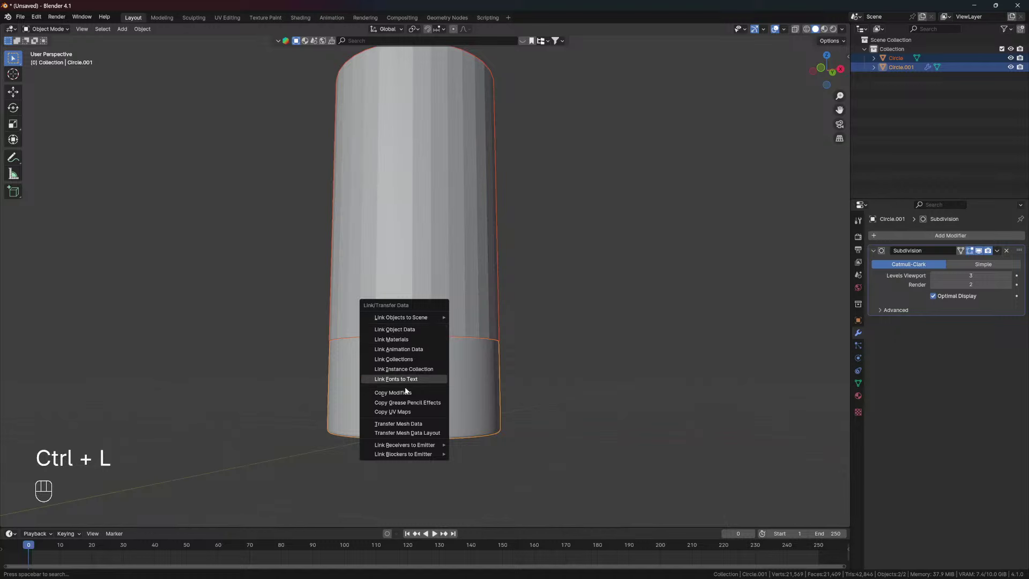
pyautogui.click(423, 332)
pyautogui.click(435, 290)
pyautogui.moveTo(428, 232); pyautogui.dragTo(397, 233)
pyautogui.click(451, 389)
pyautogui.moveTo(472, 379); pyautogui.dragTo(420, 377)
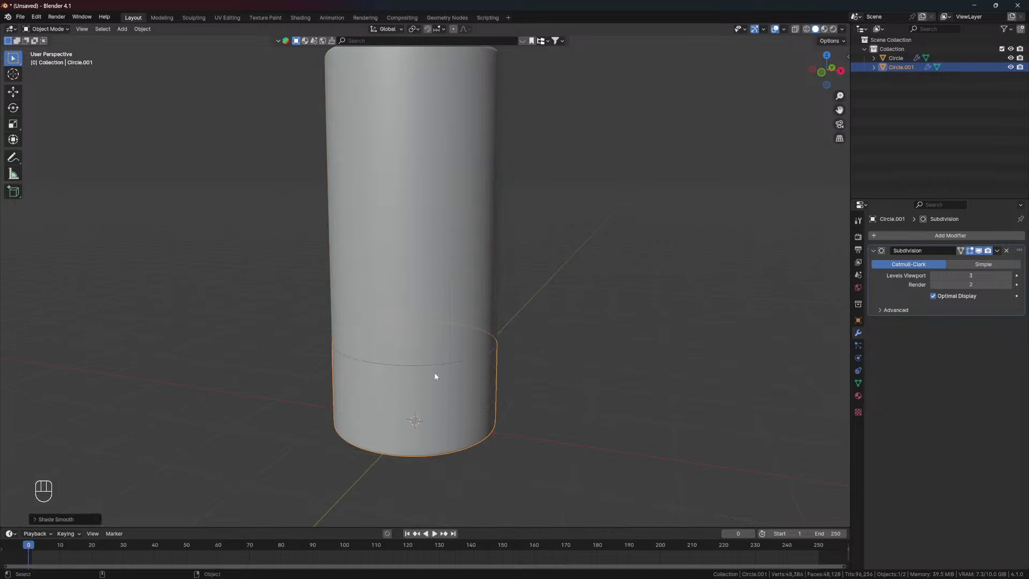
pyautogui.moveTo(399, 333); pyautogui.dragTo(396, 336)
pyautogui.click(446, 337)
pyautogui.click(537, 335)
# Add a new mesh circle and rotate it upright around the X axis
pyautogui.press('alt+KP_1')
pyautogui.moveTo(453, 292); pyautogui.dragTo(433, 320)
pyautogui.press('shift+a')
pyautogui.moveTo(424, 334); pyautogui.dragTo(411, 333)
pyautogui.press('r')
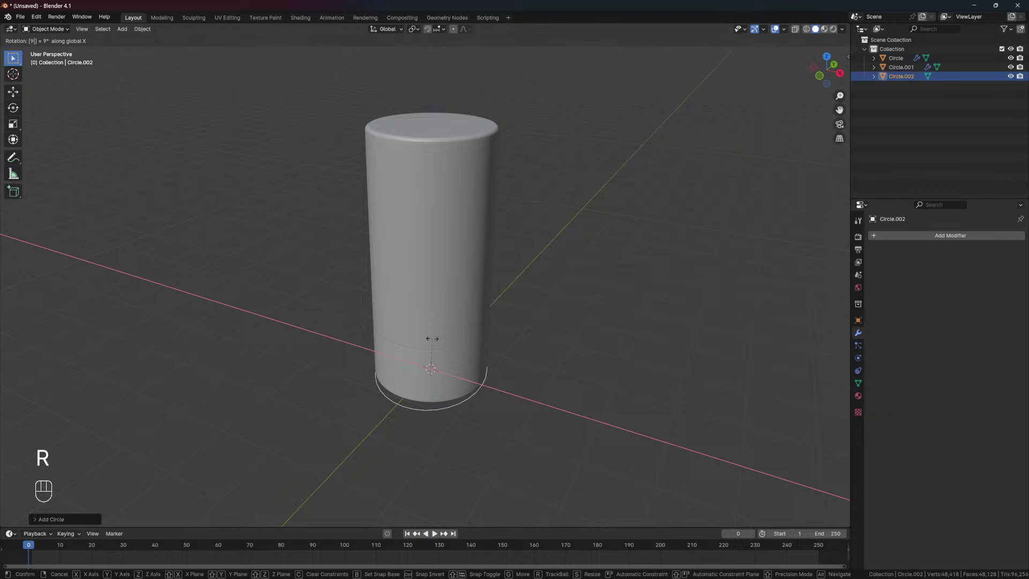
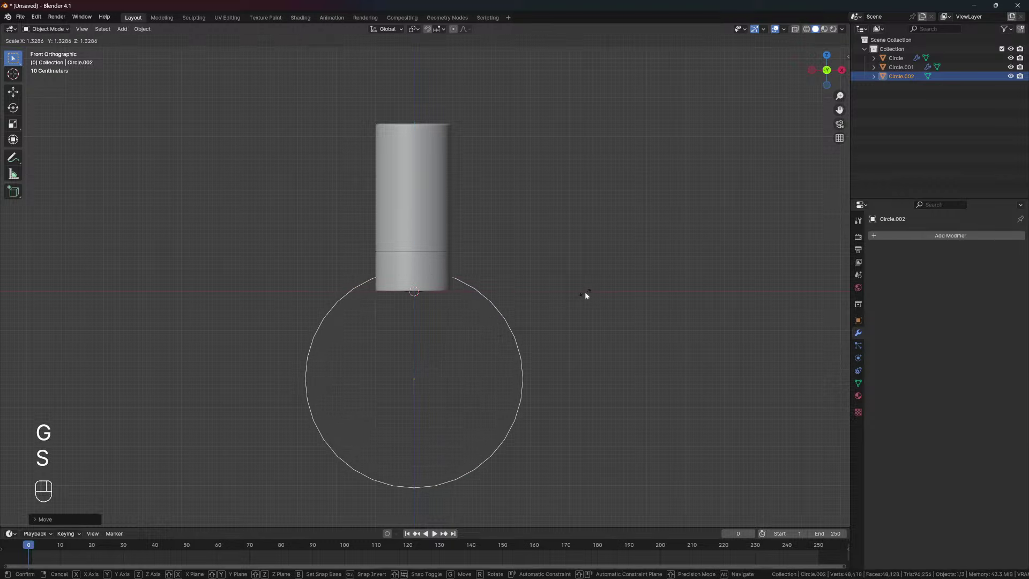
# Scale Circle.002 up, move it down beneath the cylinder, and apply its scale
pyautogui.press('g')
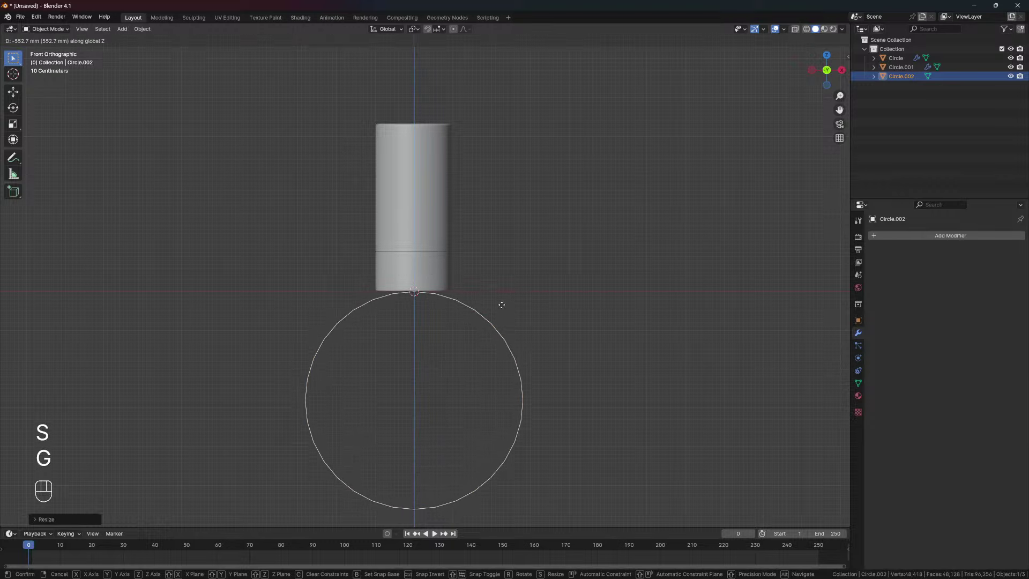
pyautogui.press('s')
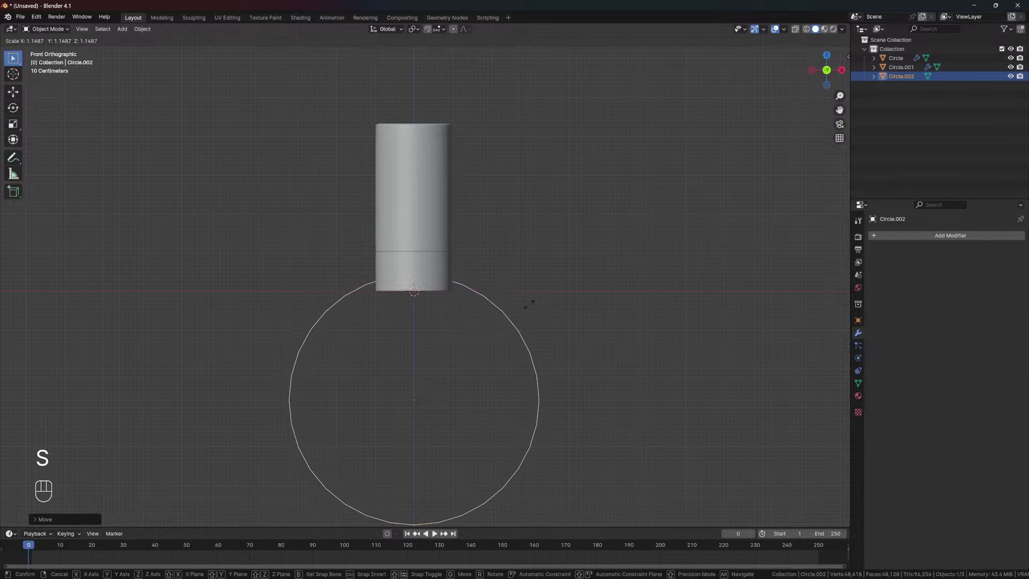
pyautogui.press('g')
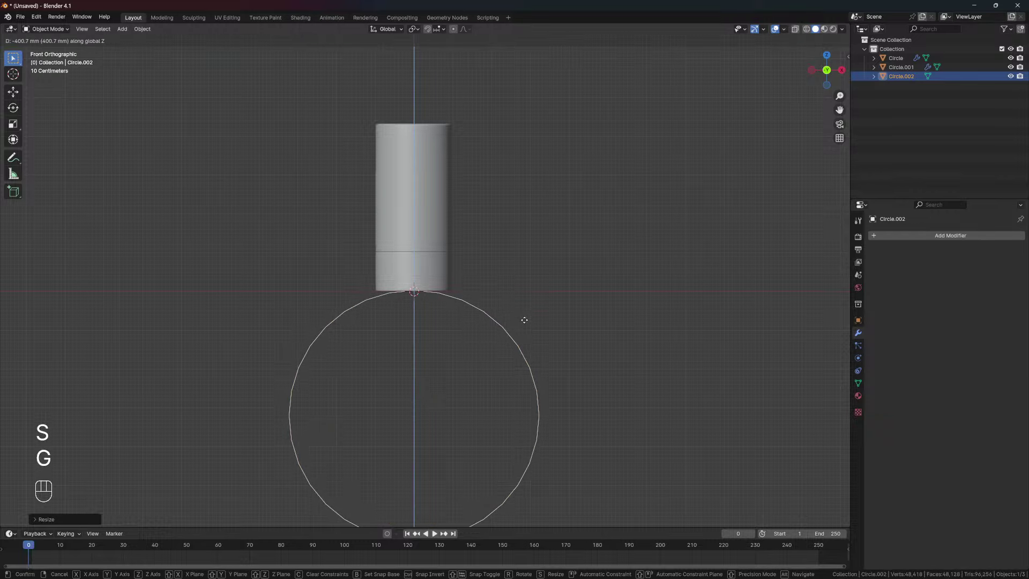
pyautogui.moveTo(346, 261); pyautogui.dragTo(269, 269)
pyautogui.moveTo(430, 326); pyautogui.dragTo(421, 297)
pyautogui.press('ctrl+a')
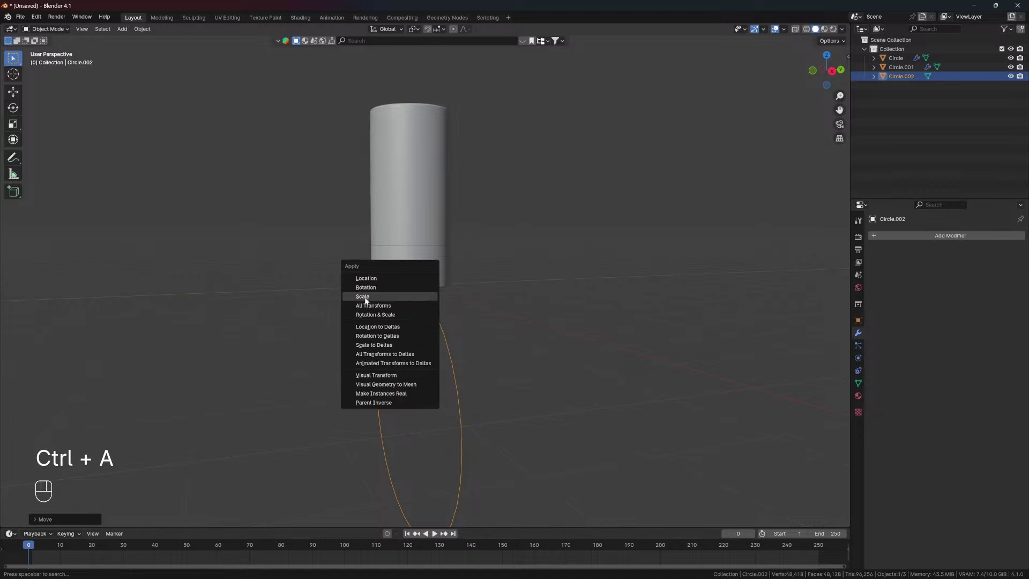
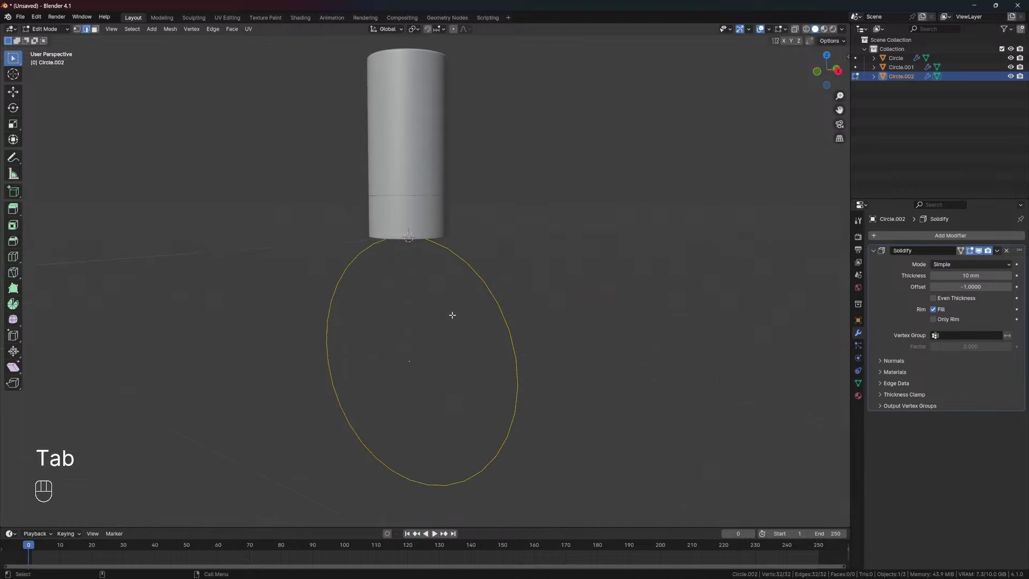
# Fill the circle with a face and set its Solidify thickness with 0 offset for a thick disc
pyautogui.press('f')
pyautogui.press('Tab')
pyautogui.moveTo(446, 292); pyautogui.dragTo(458, 290)
pyautogui.click(435, 319)
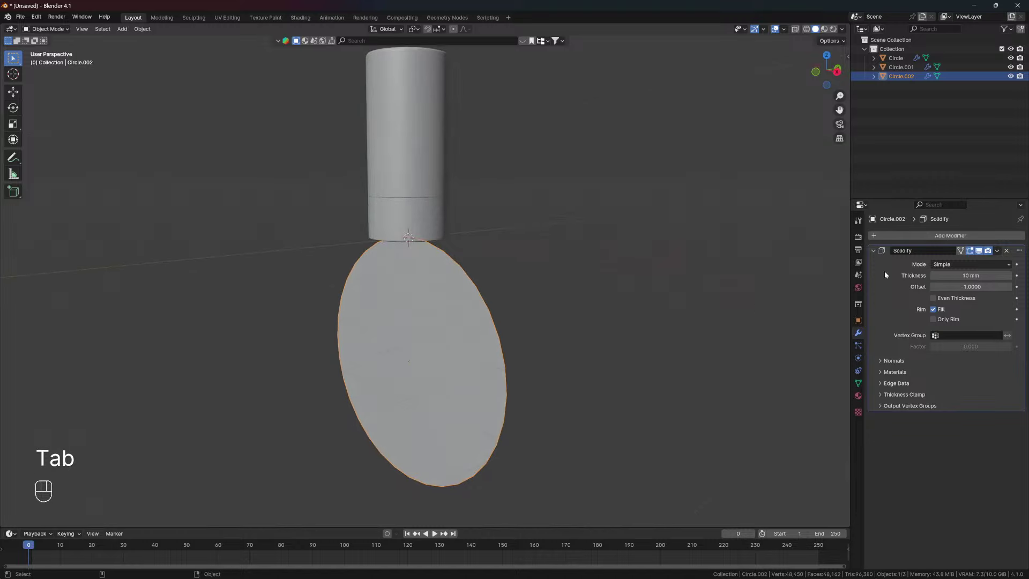
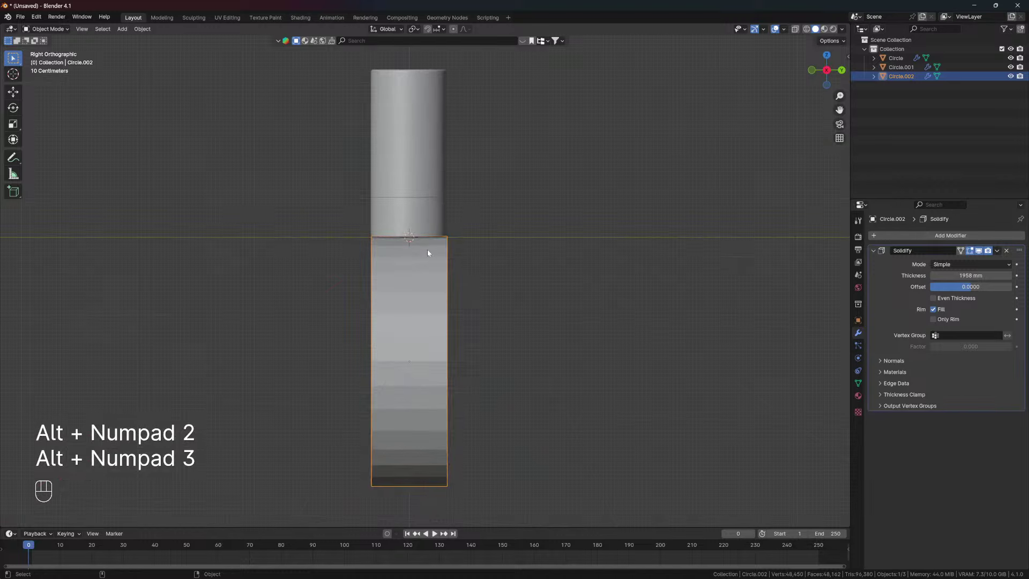
pyautogui.click(399, 267)
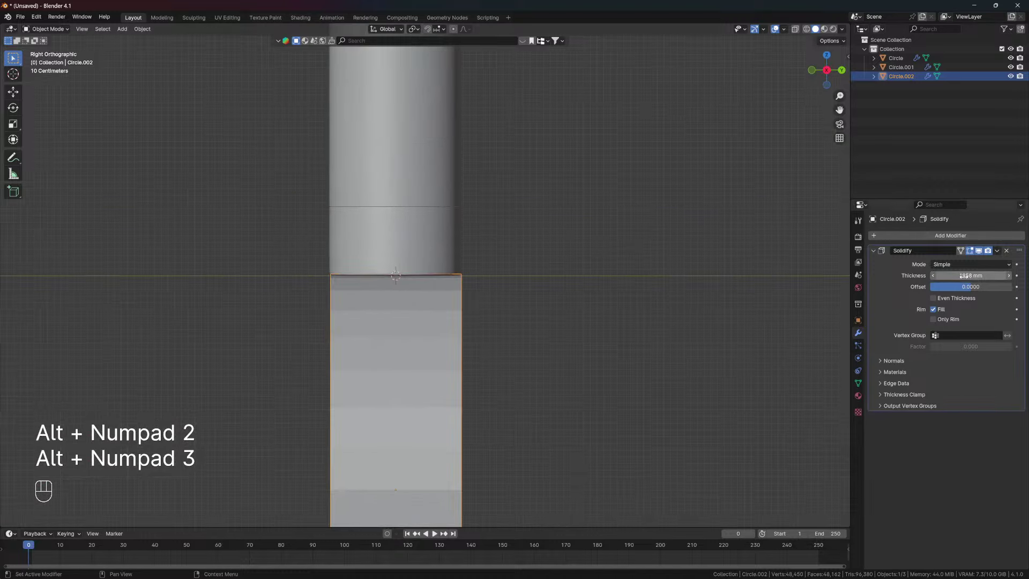
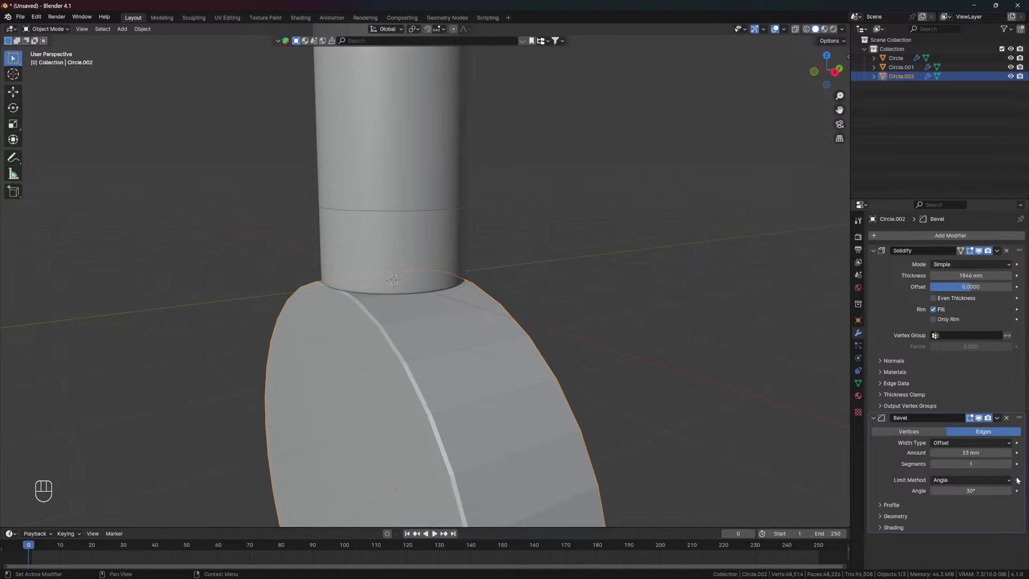
# Raise the disc's Bevel segments to 5 and add a Subdivision Surface modifier
pyautogui.doubleClick(1013, 469)
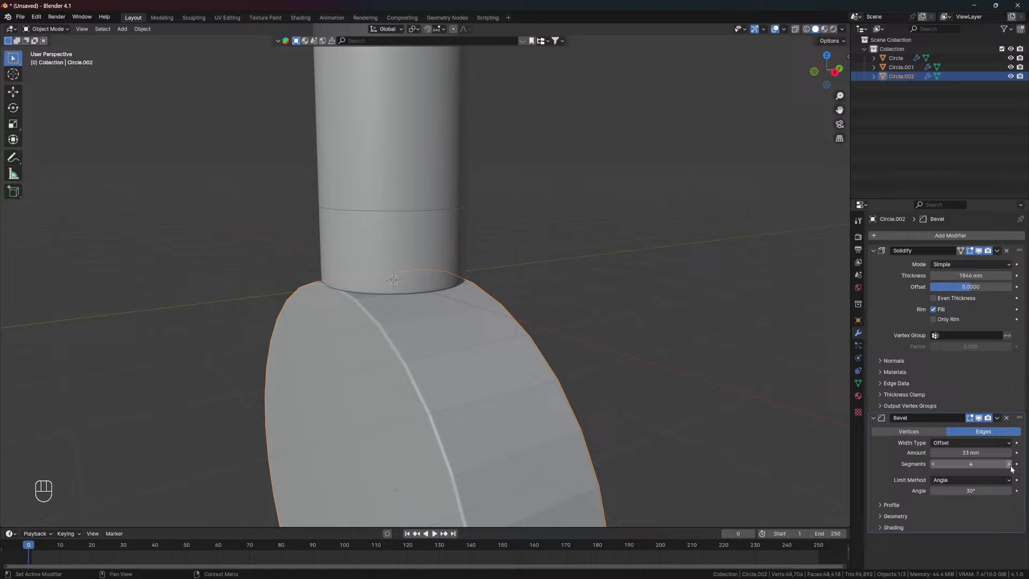
pyautogui.click(1013, 468)
pyautogui.click(307, 298)
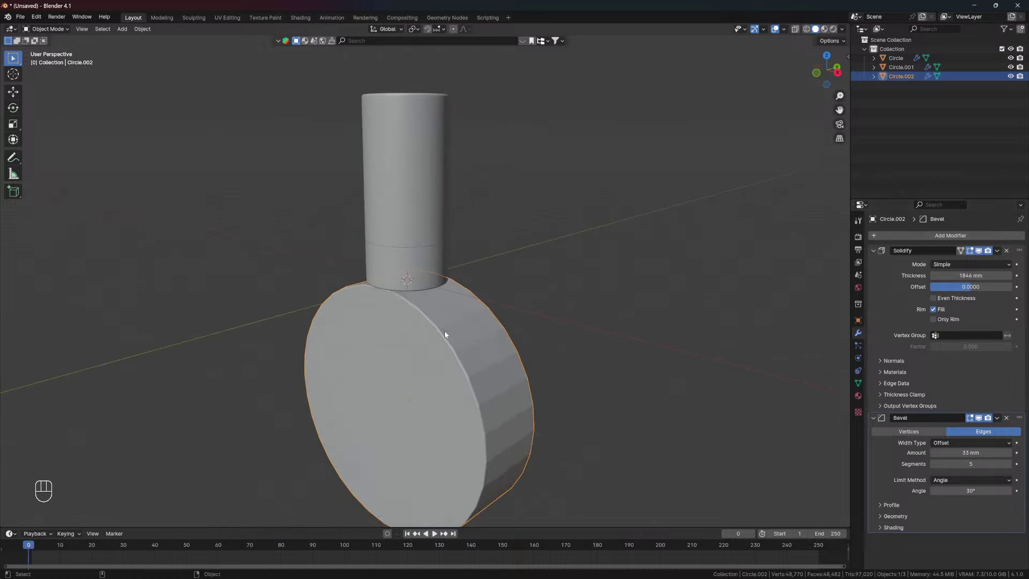
pyautogui.click(436, 326)
pyautogui.moveTo(922, 240); pyautogui.dragTo(921, 239)
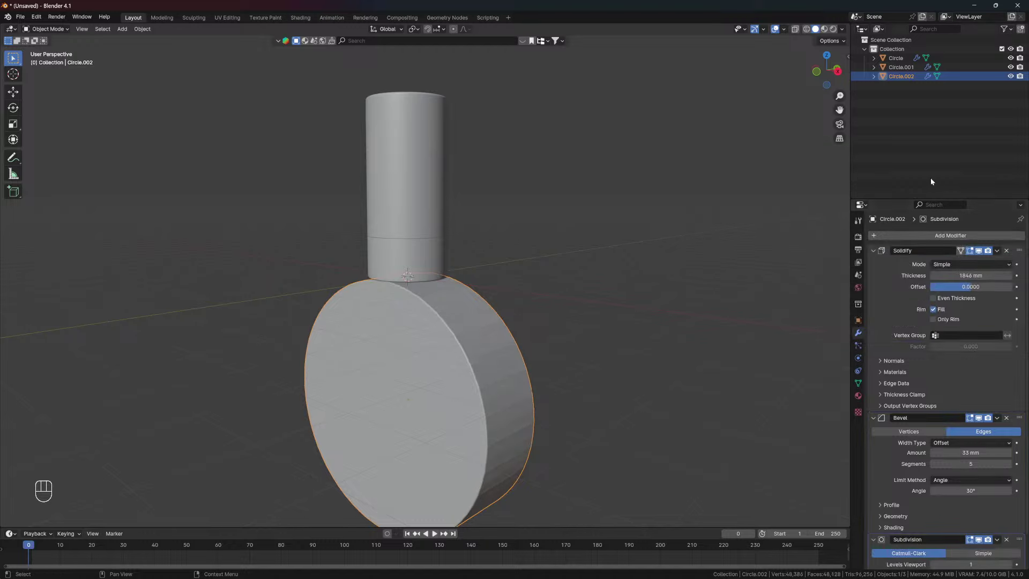
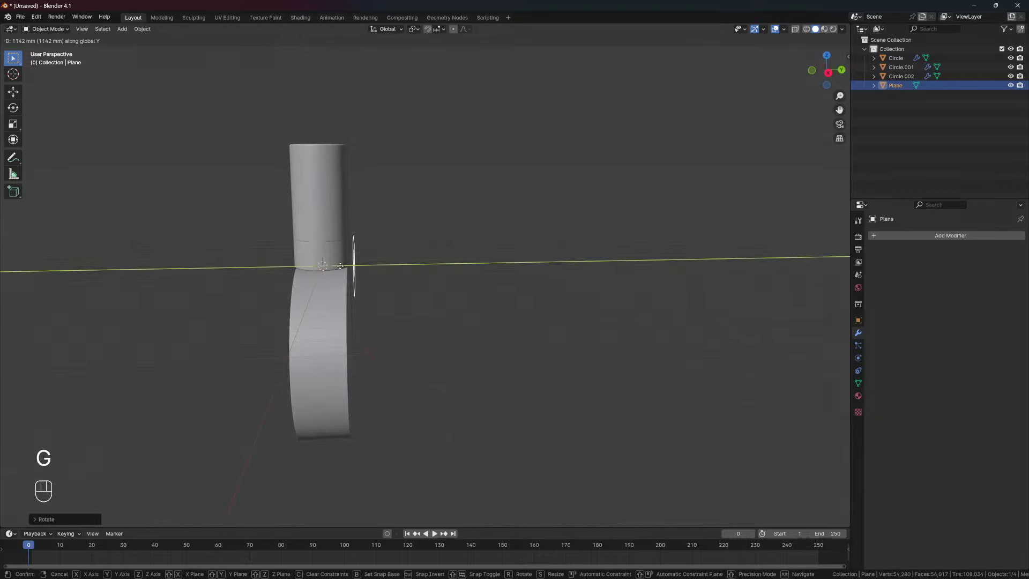
# Push the new plane back along Y and shrink the cylinder and disc together
pyautogui.moveTo(360, 265); pyautogui.dragTo(441, 263)
pyautogui.click(386, 293)
pyautogui.moveTo(355, 220); pyautogui.dragTo(364, 232)
pyautogui.click(351, 255)
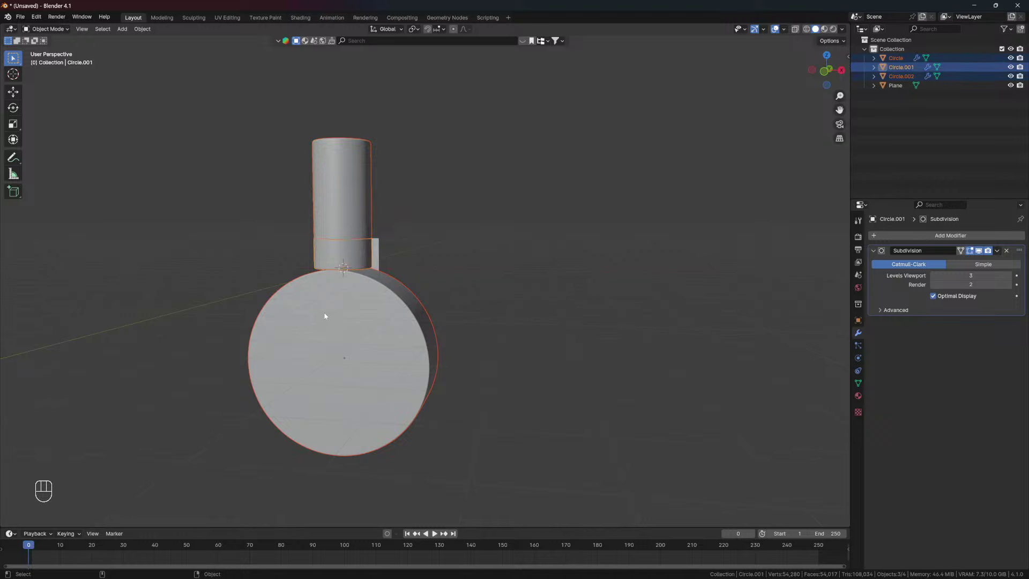
pyautogui.click(341, 247)
pyautogui.moveTo(418, 32); pyautogui.dragTo(441, 63)
pyautogui.press('alt+KP_1')
pyautogui.press('s')
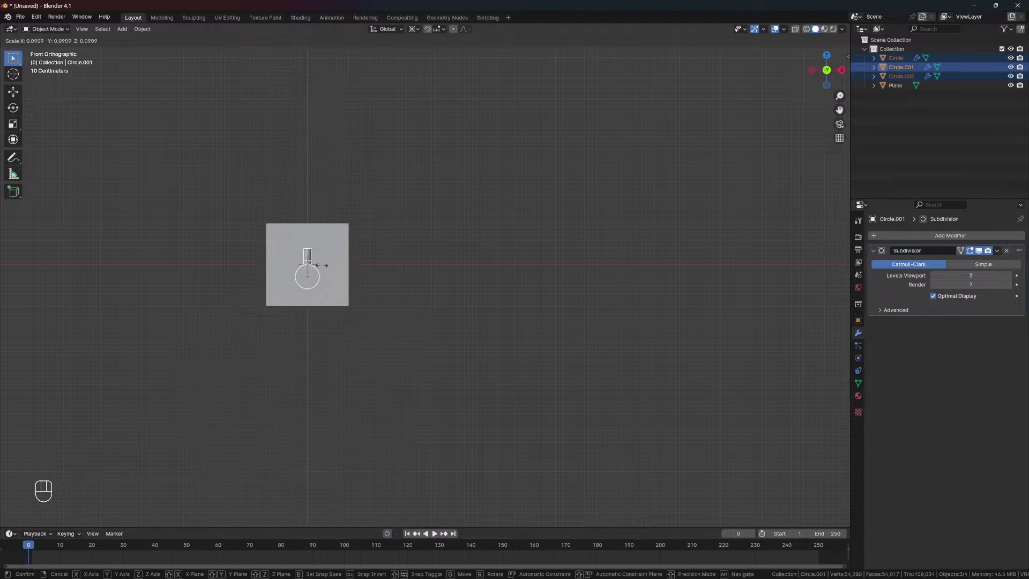
# Move the plane behind the objects, enlarge it into a backdrop, and apply its scale
pyautogui.moveTo(304, 268); pyautogui.dragTo(261, 291)
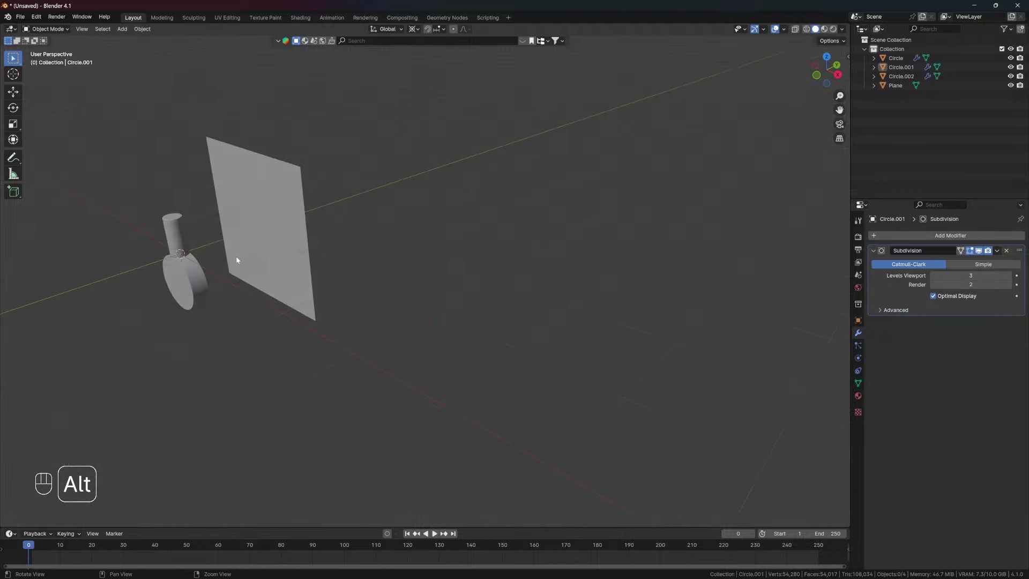
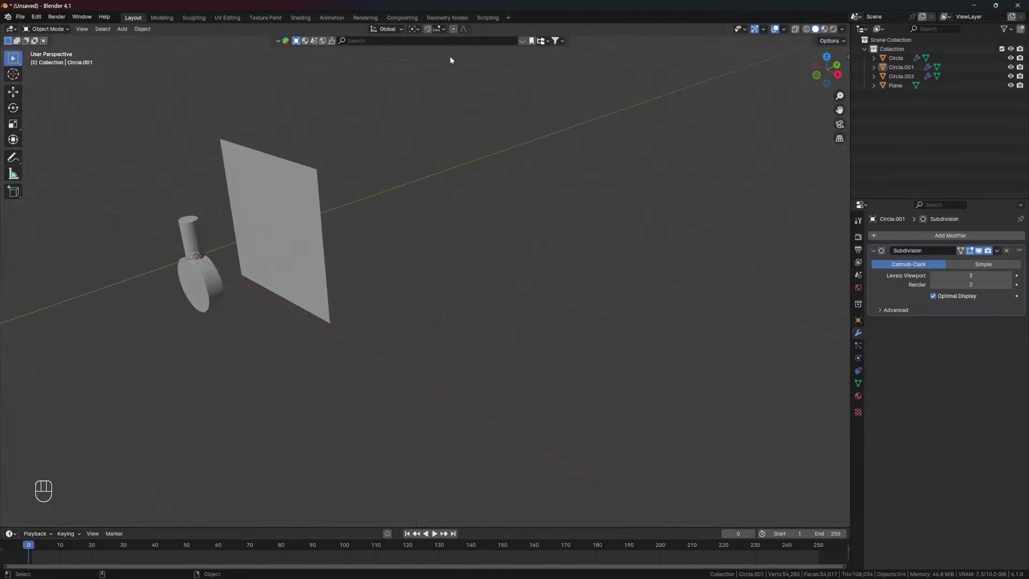
pyautogui.click(270, 213)
pyautogui.click(296, 217)
pyautogui.press('g')
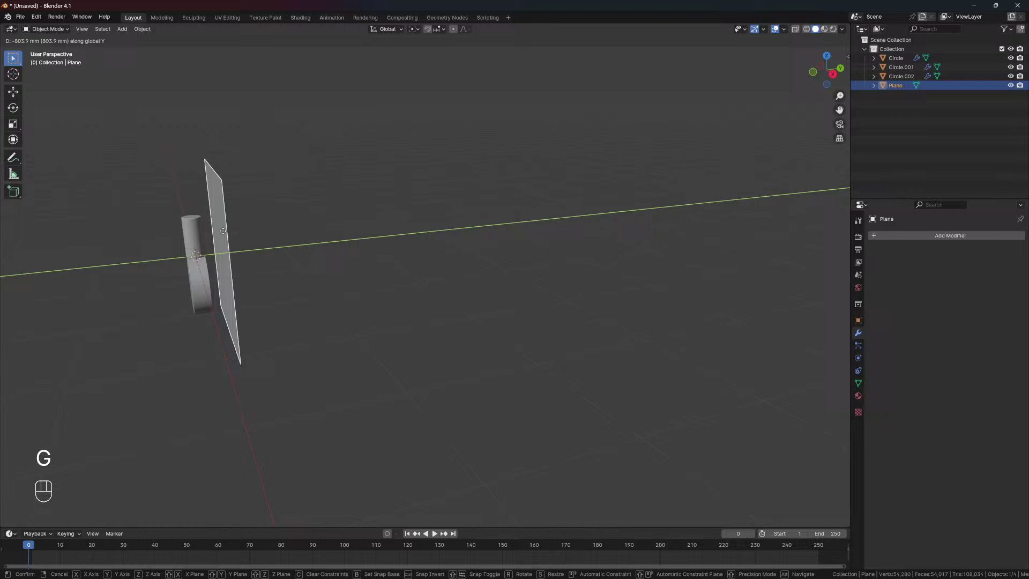
pyautogui.moveTo(252, 238); pyautogui.dragTo(313, 245)
pyautogui.press('s')
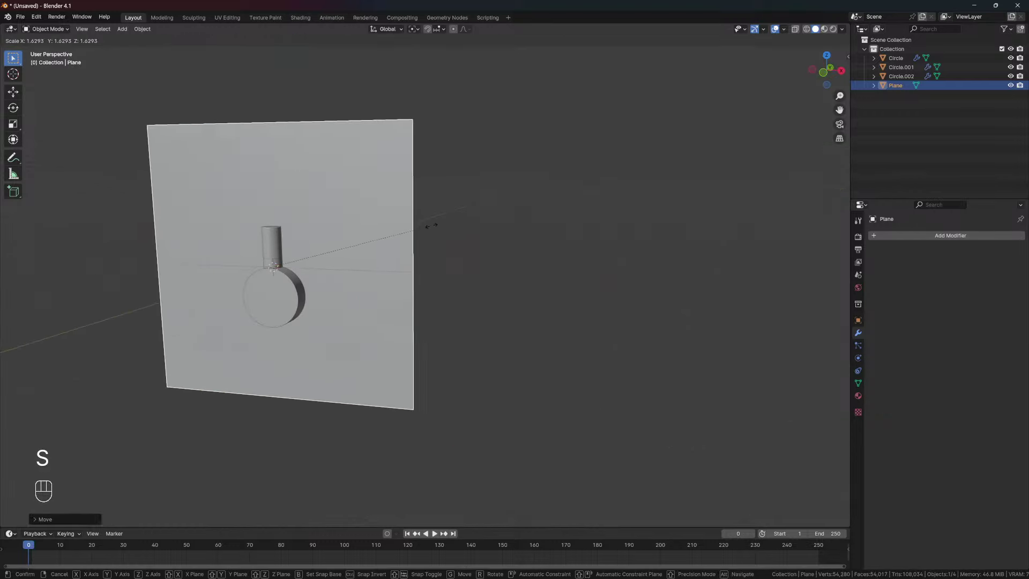
pyautogui.doubleClick(375, 247)
pyautogui.press('ctrl+a')
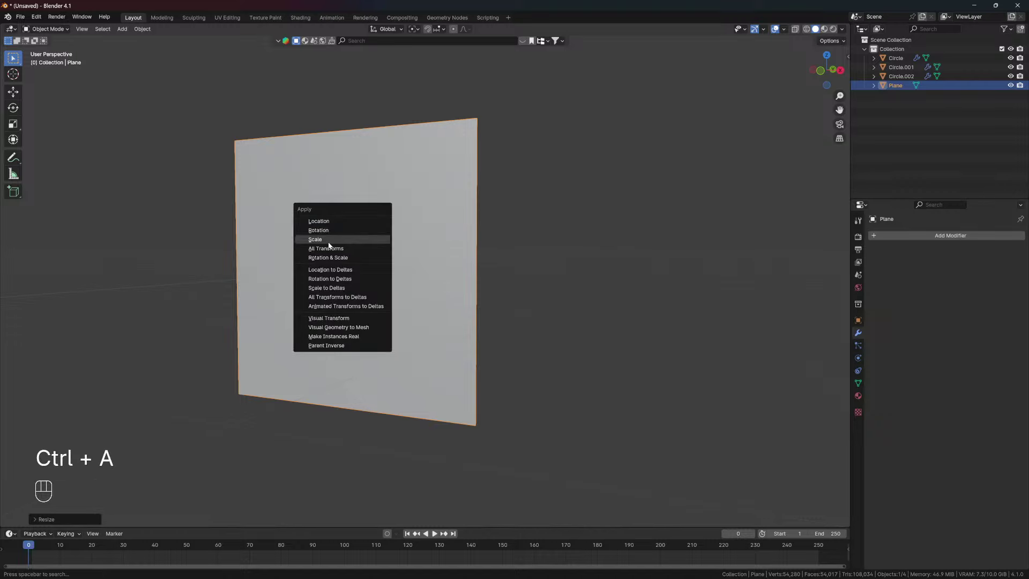
pyautogui.moveTo(353, 254); pyautogui.dragTo(351, 273)
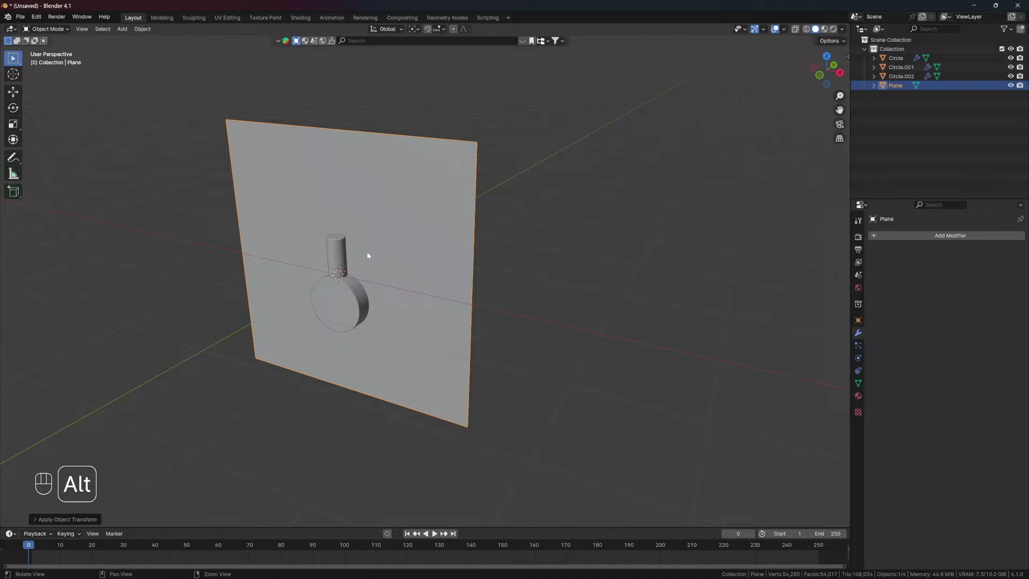
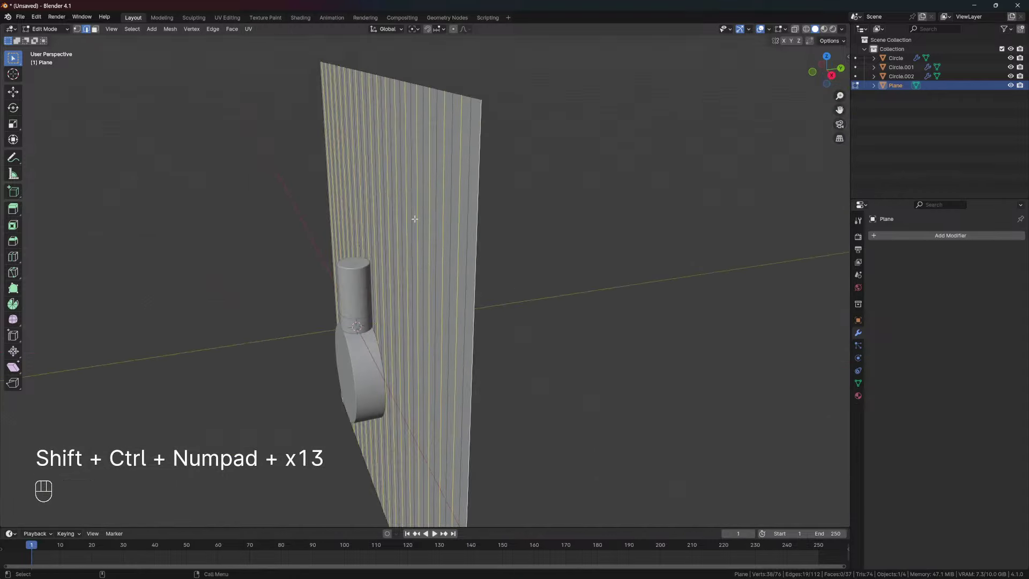
# Move alternate strip edges forward along Y to fold the plane into deep pleats
pyautogui.press('g')
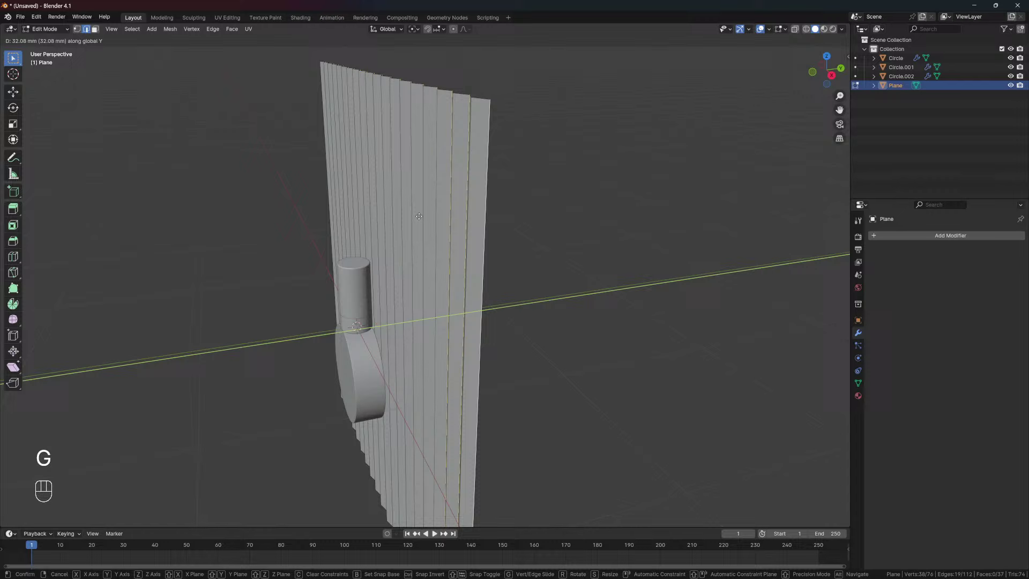
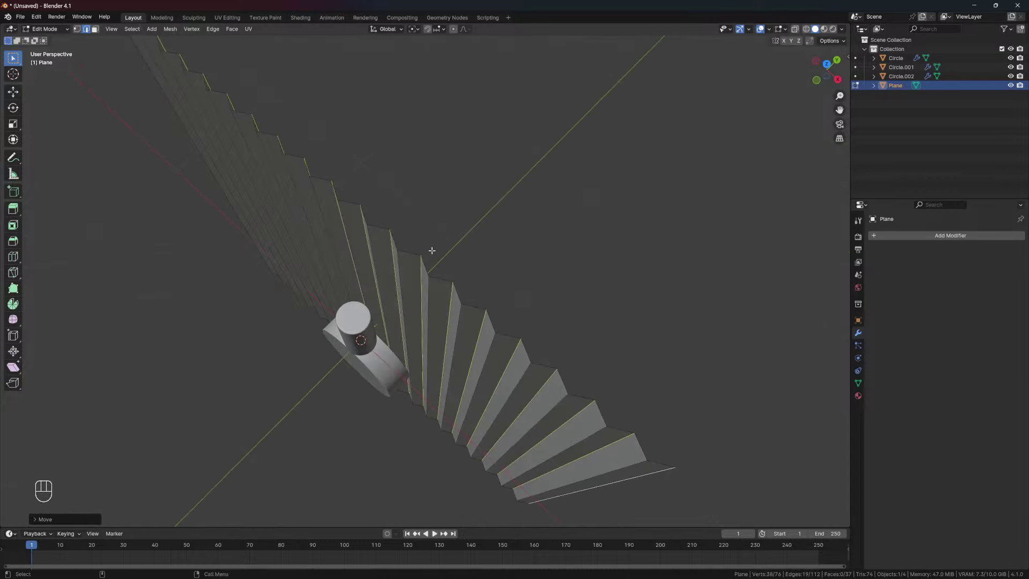
pyautogui.press('g')
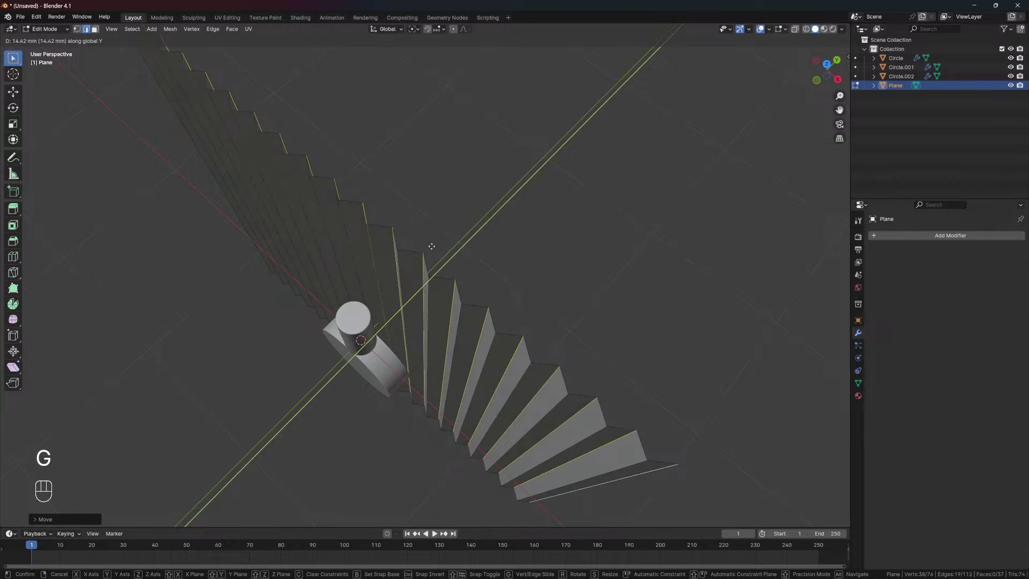
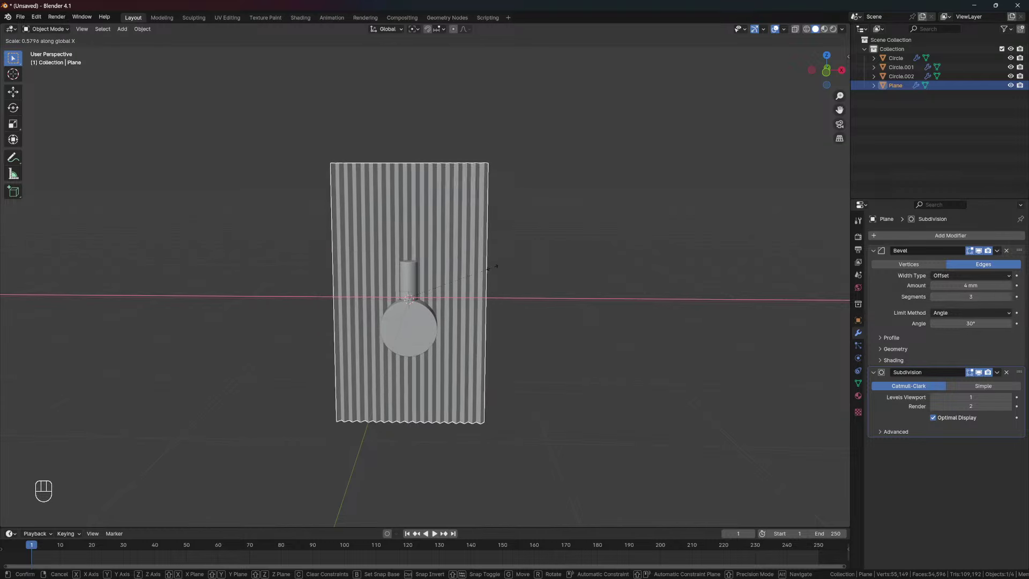
# Narrow the pleated backdrop along X and clear the selection
pyautogui.moveTo(420, 273); pyautogui.dragTo(323, 248)
pyautogui.moveTo(320, 243); pyautogui.dragTo(348, 274)
pyautogui.click(372, 282)
pyautogui.click(393, 298)
pyautogui.moveTo(409, 308); pyautogui.dragTo(429, 299)
pyautogui.click(438, 294)
pyautogui.click(447, 312)
pyautogui.press('shift+a')
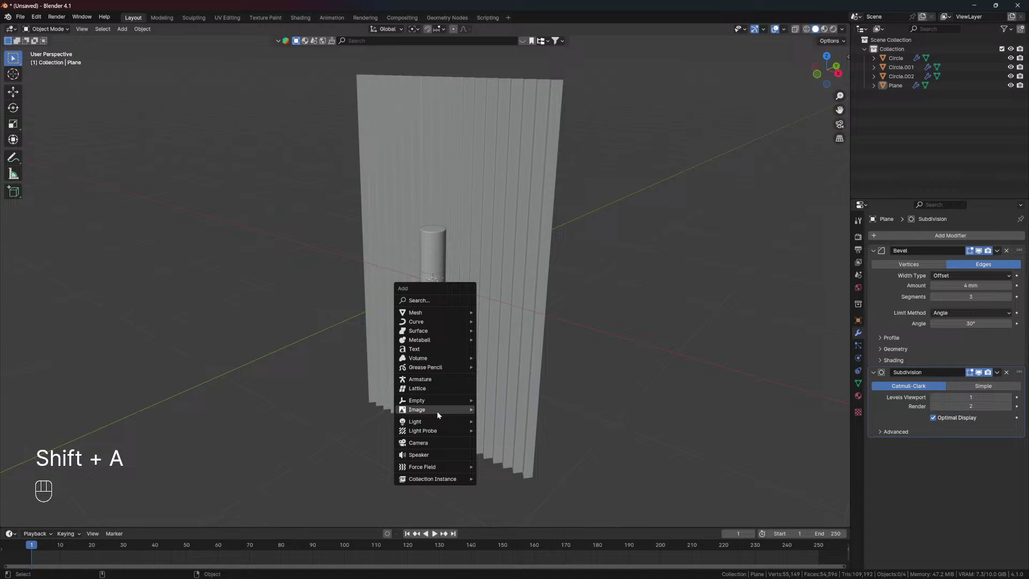
# Add a camera, pull it back to -1088 mm in Y, and rotate it X 90° to face the backdrop
pyautogui.moveTo(456, 289); pyautogui.dragTo(418, 299)
pyautogui.press('g')
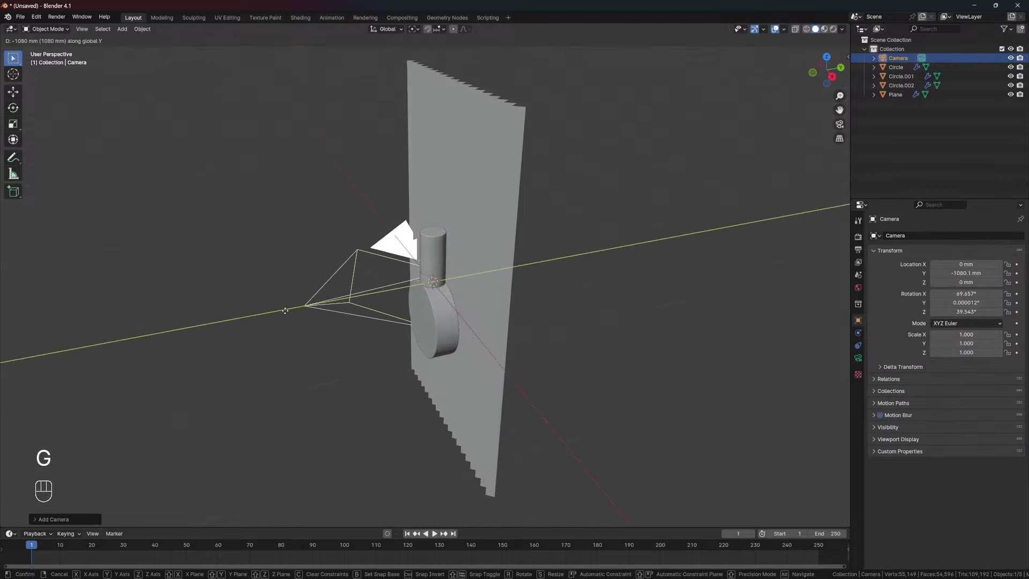
pyautogui.press('alt+r')
pyautogui.moveTo(345, 300); pyautogui.dragTo(338, 302)
pyautogui.press('r')
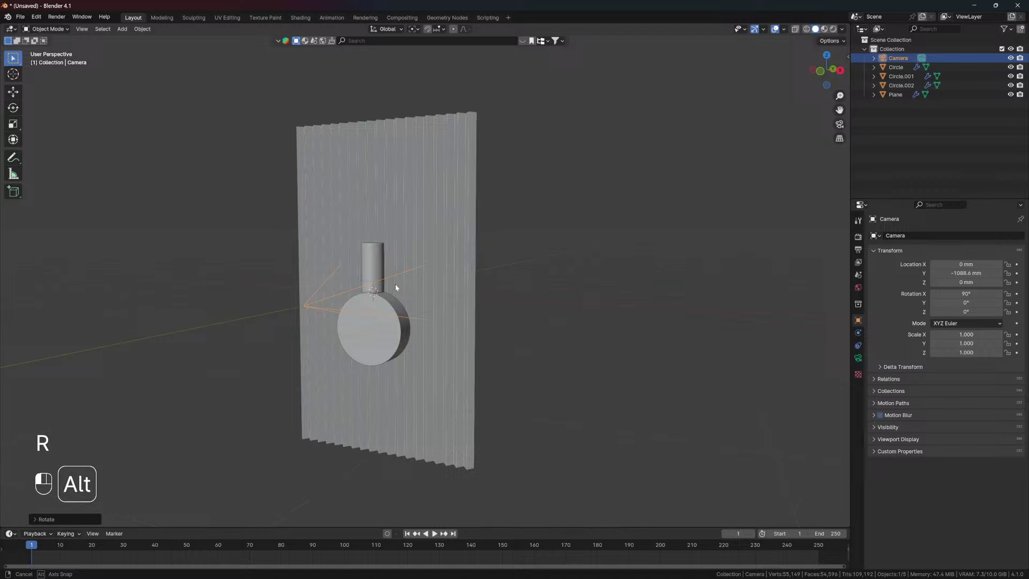
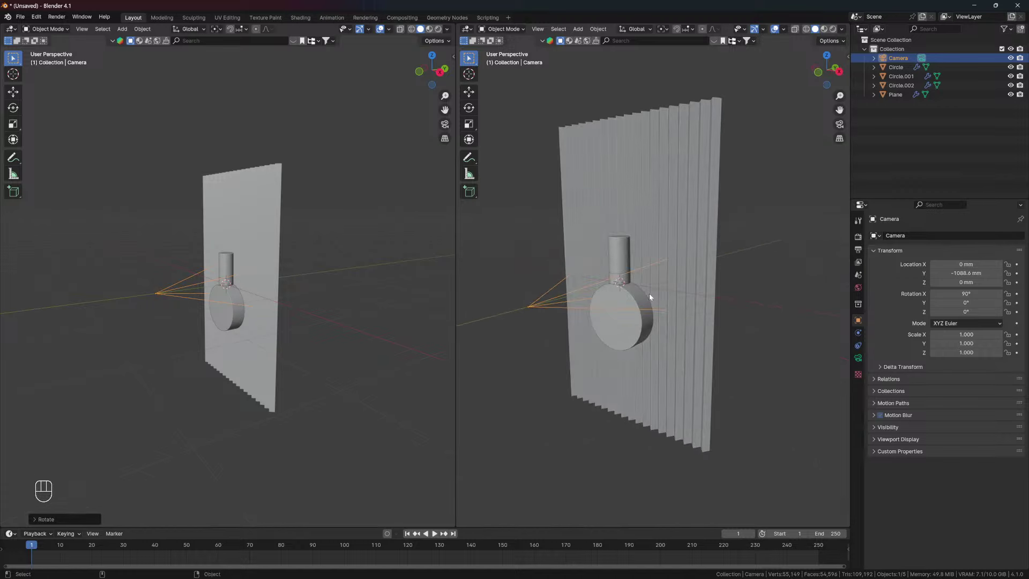
# Look through the camera and set a portrait output resolution with 150 mm focal length
pyautogui.press('KP_0')
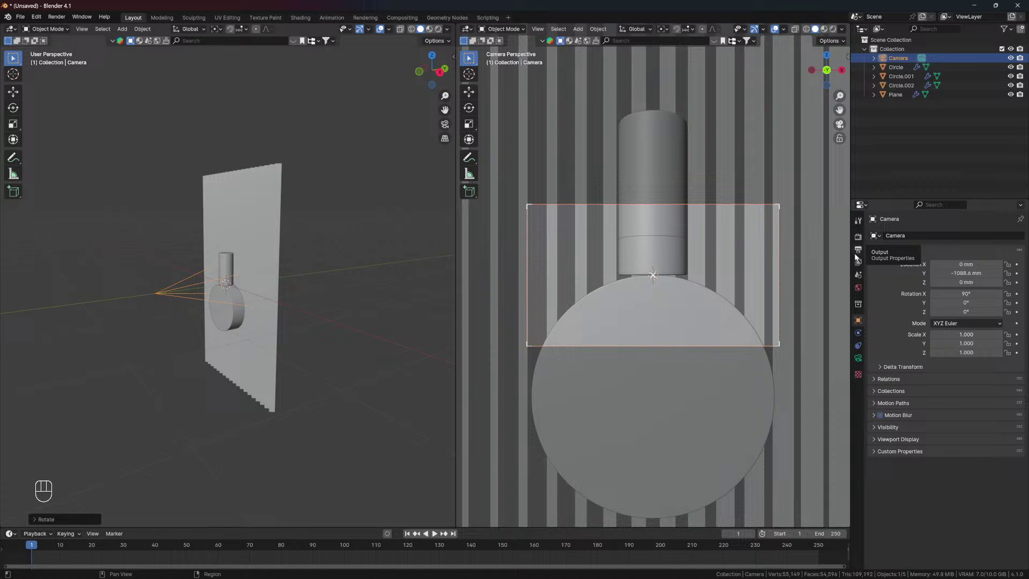
pyautogui.click(865, 251)
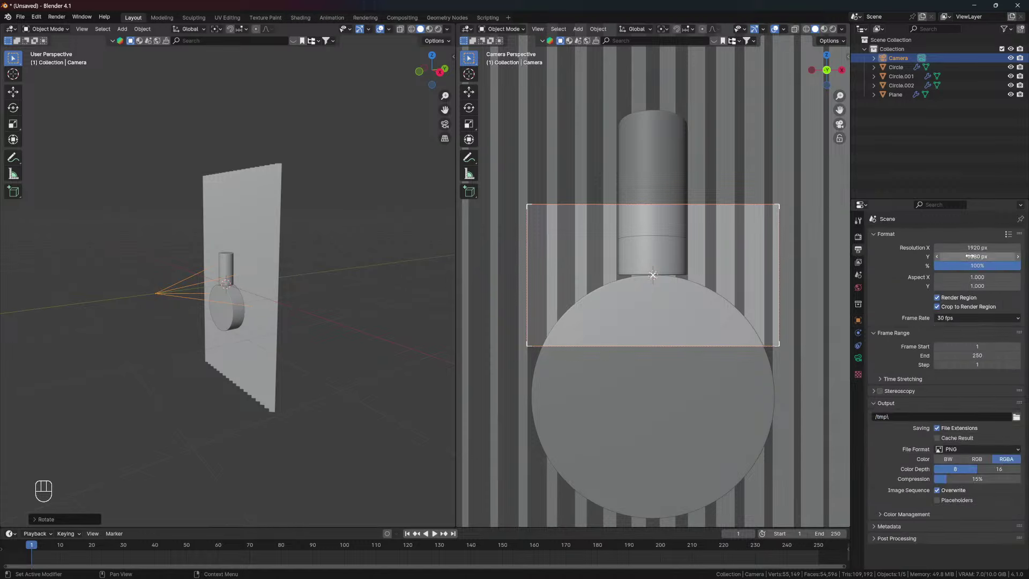
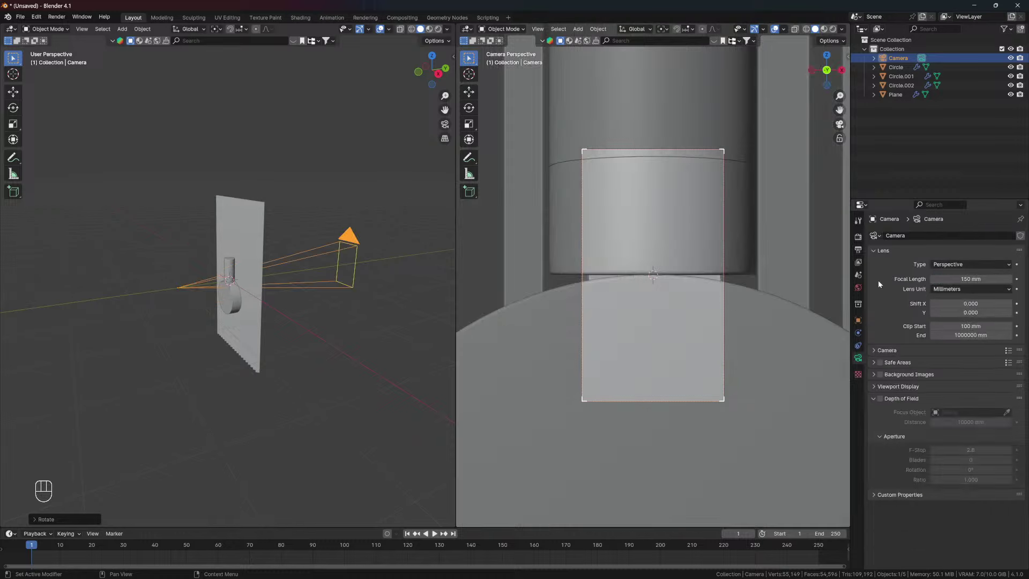
# Pull the camera back along its axis and raise it to frame the cylinder on the disc
pyautogui.click(284, 270)
pyautogui.press('g')
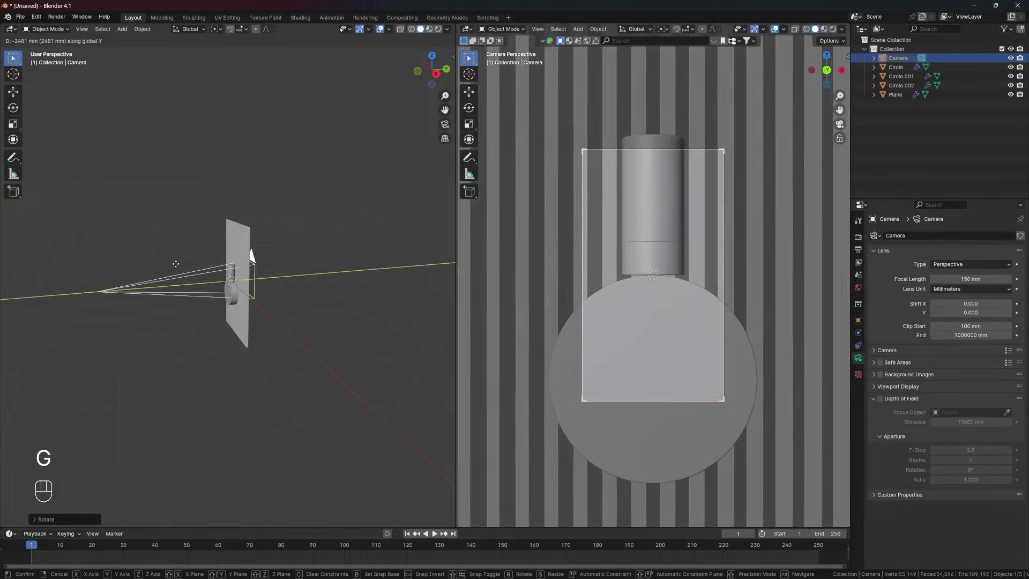
pyautogui.press('g')
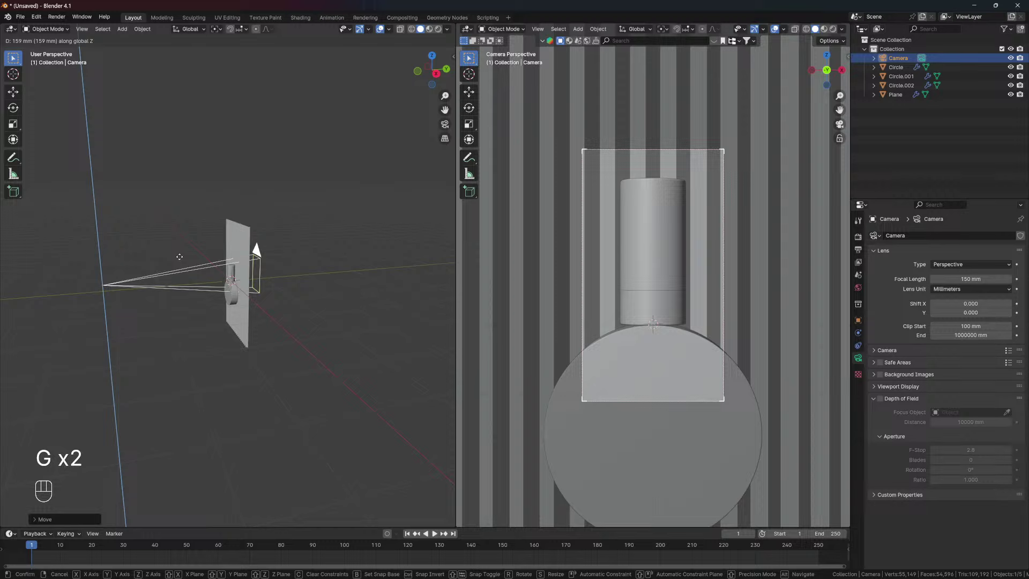
pyautogui.moveTo(221, 224); pyautogui.dragTo(255, 227)
pyautogui.moveTo(168, 263); pyautogui.dragTo(313, 274)
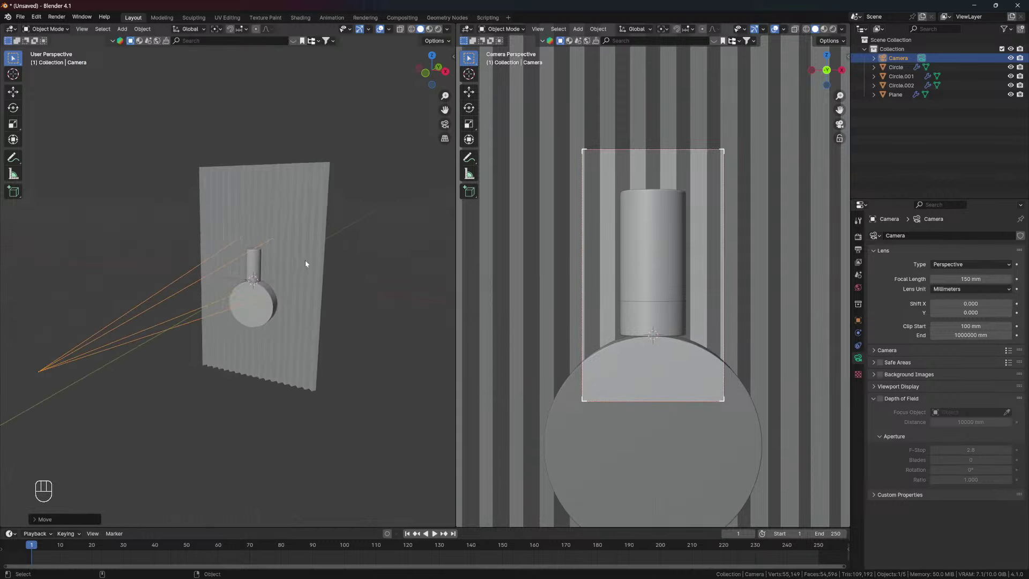
# Narrow the backdrop plane along its width and inspect it from the side
pyautogui.press('s')
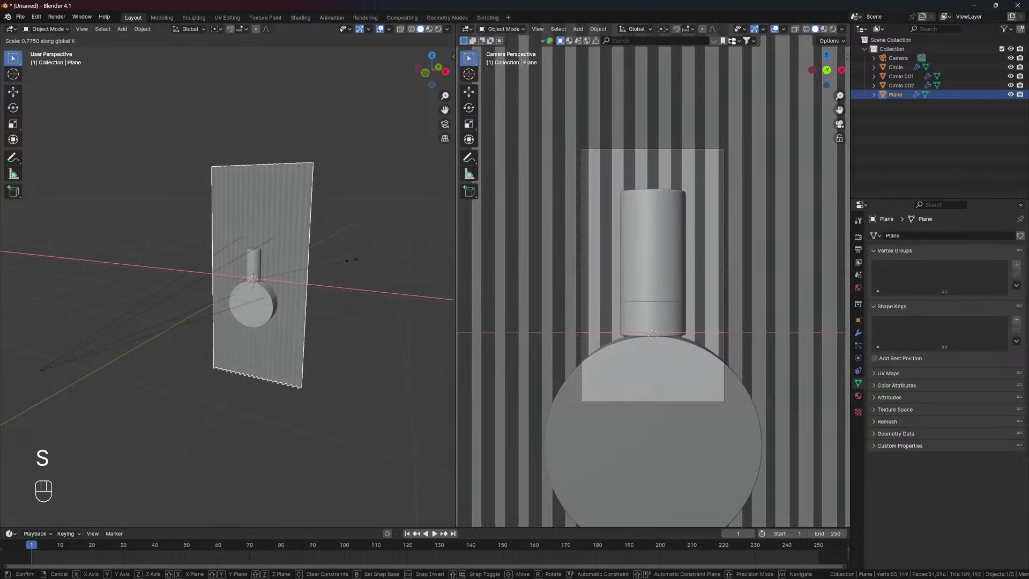
pyautogui.click(374, 188)
pyautogui.moveTo(249, 264); pyautogui.dragTo(228, 264)
pyautogui.moveTo(273, 277); pyautogui.dragTo(217, 298)
pyautogui.moveTo(269, 308); pyautogui.dragTo(270, 303)
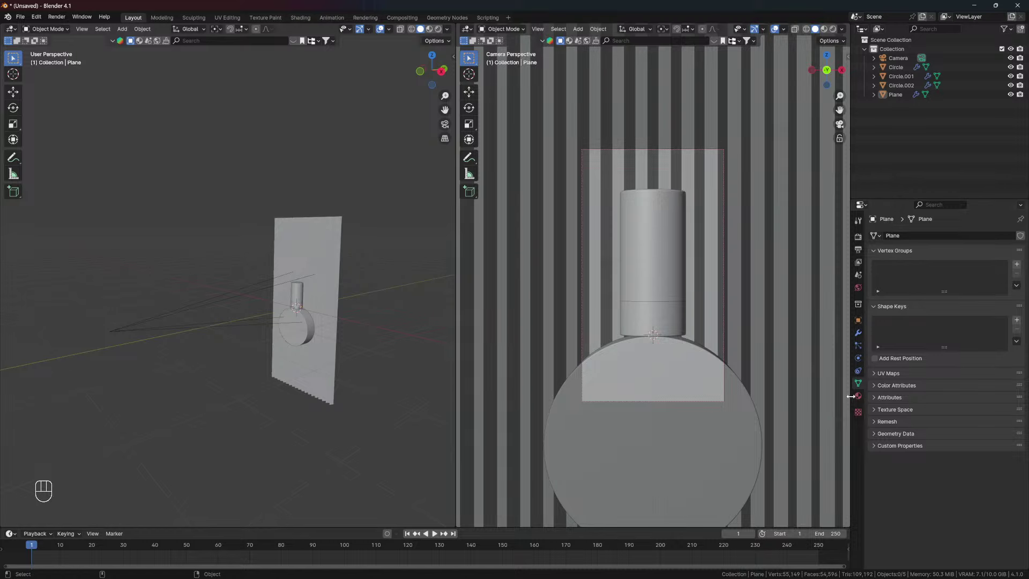
# Reselect the camera and reveal its Viewport Display passepartout settings
pyautogui.click(230, 297)
pyautogui.click(861, 251)
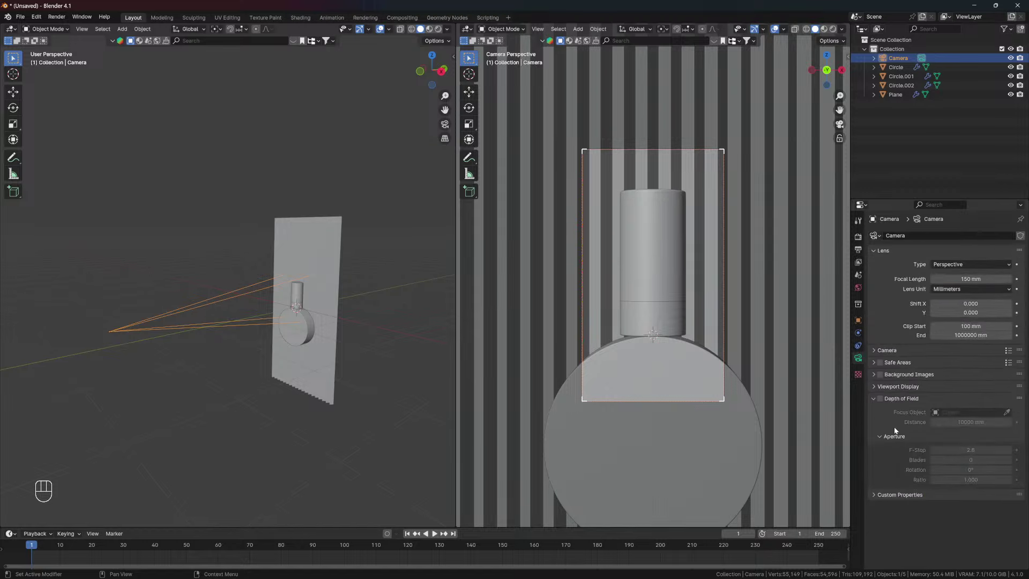
pyautogui.click(875, 387)
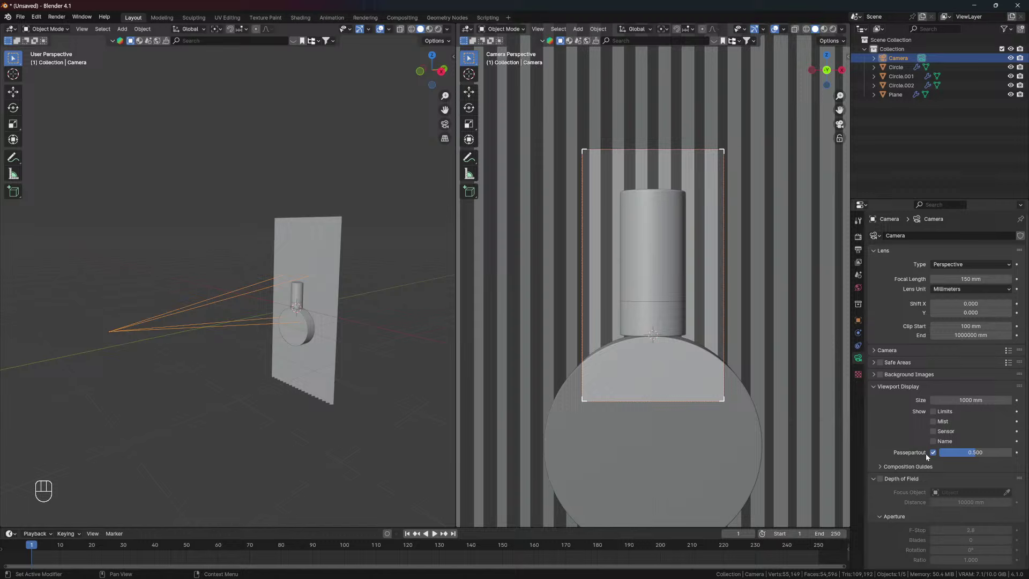
# Set Passepartout to 1.0 and raise the camera slightly so the cylinder sits lower
pyautogui.click(973, 458)
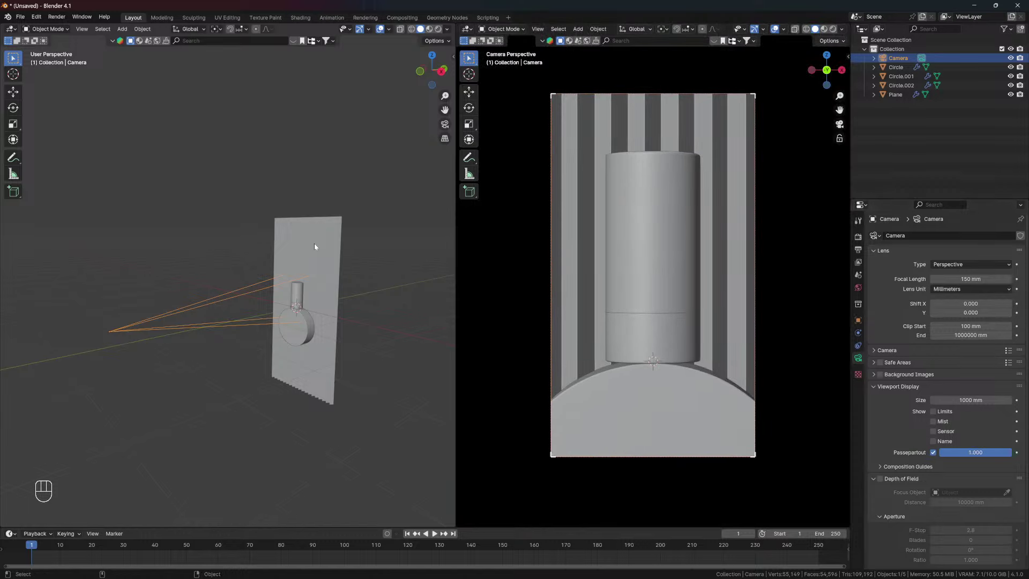
pyautogui.click(259, 284)
pyautogui.press('g')
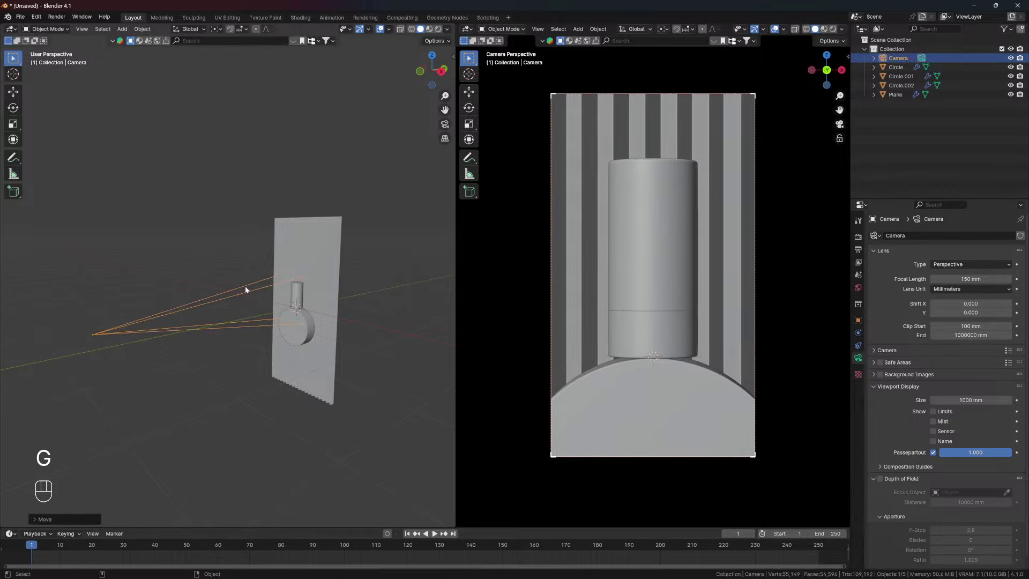
pyautogui.press('g')
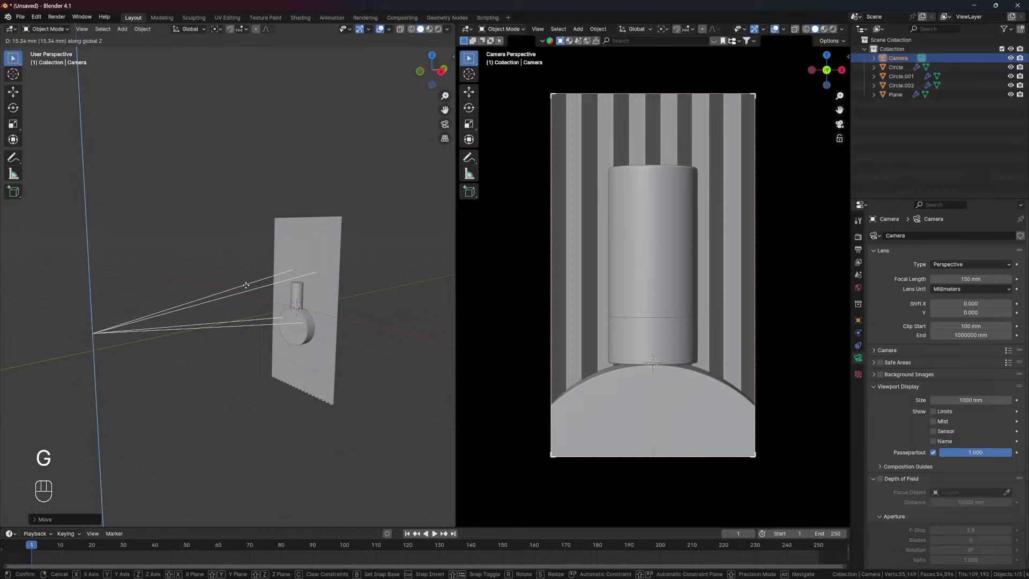
pyautogui.click(226, 271)
# Orbit the side view to inspect the pleated backdrop
pyautogui.moveTo(258, 262); pyautogui.dragTo(285, 309)
pyautogui.moveTo(243, 315); pyautogui.dragTo(219, 311)
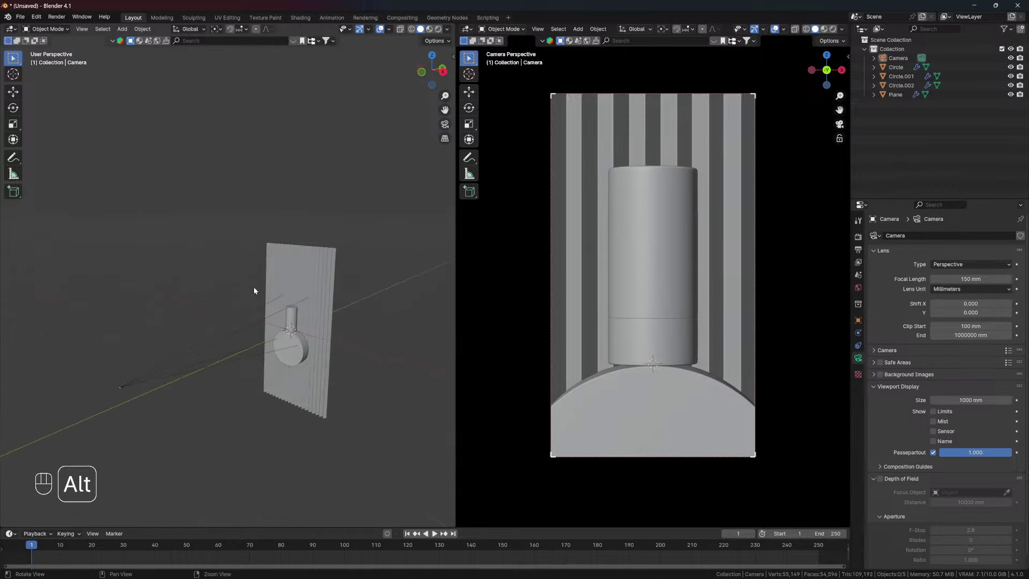
pyautogui.moveTo(261, 331); pyautogui.dragTo(234, 334)
pyautogui.moveTo(274, 316); pyautogui.dragTo(206, 289)
pyautogui.moveTo(224, 284); pyautogui.dragTo(253, 283)
pyautogui.moveTo(223, 310); pyautogui.dragTo(275, 301)
# Switch the camera view to rendered preview and add an area light, placing it from side and front views
pyautogui.click(283, 289)
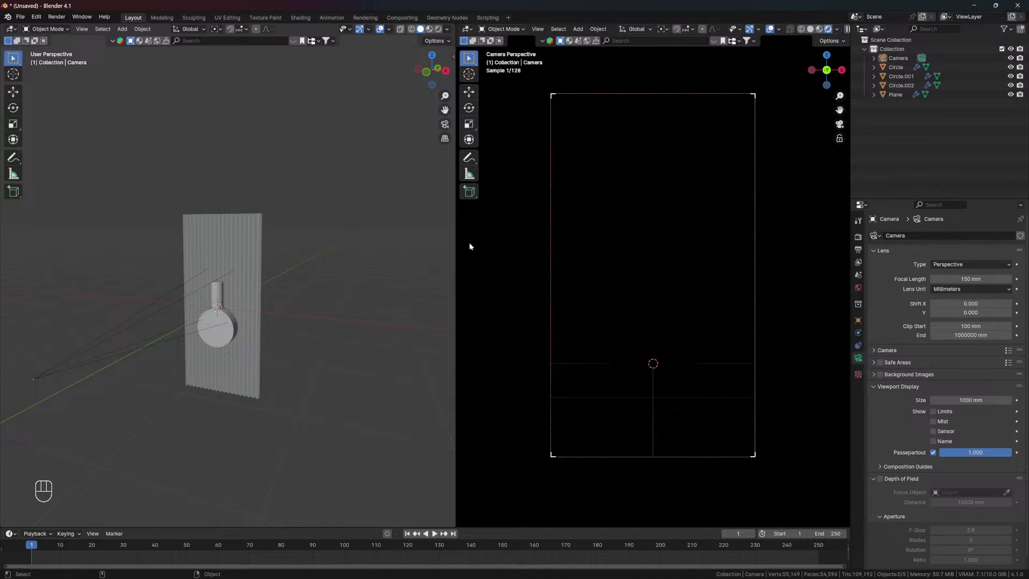
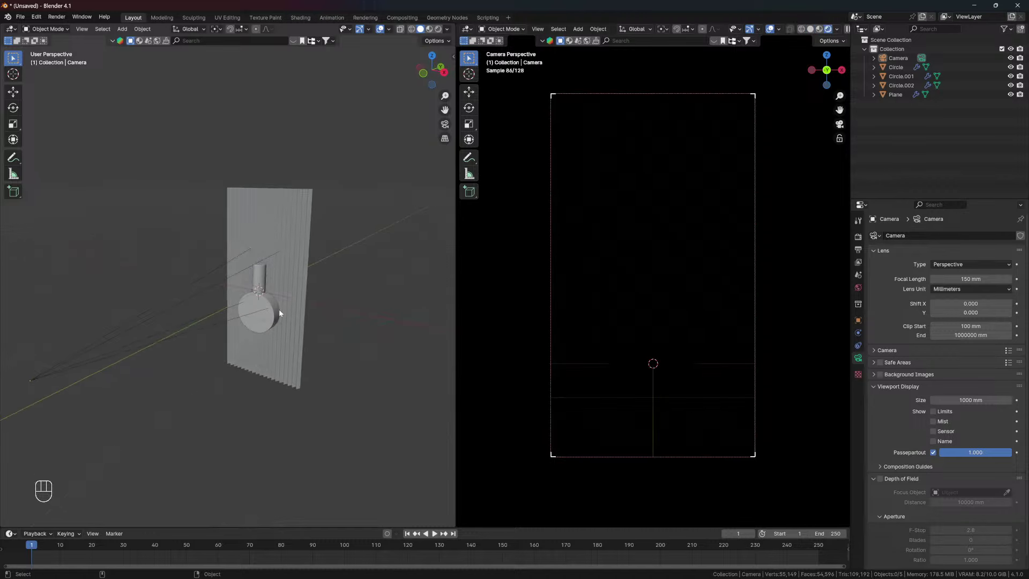
pyautogui.press('shift+a')
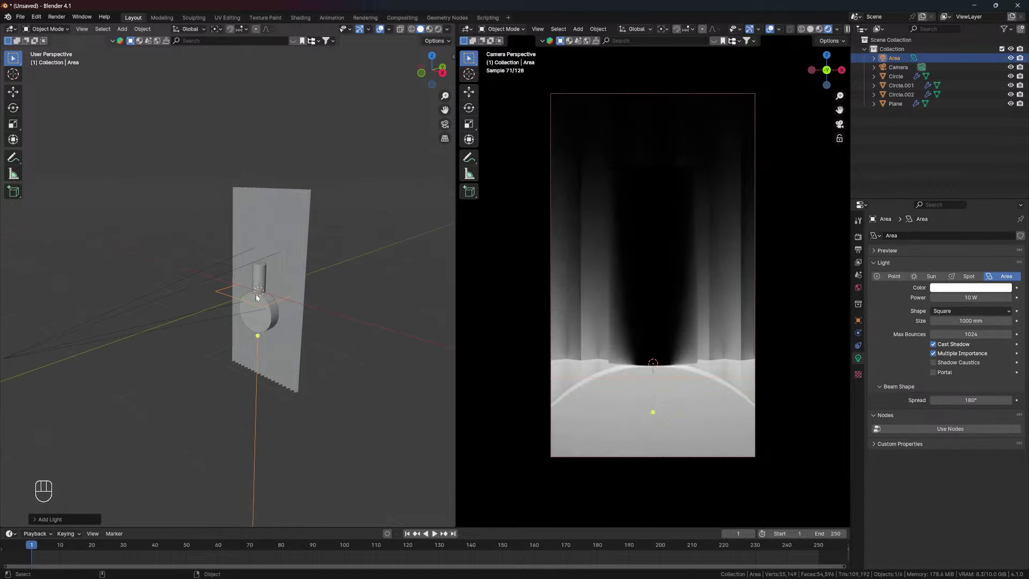
pyautogui.press('alt+KP_3')
pyautogui.press('r')
pyautogui.press('g')
pyautogui.press('r')
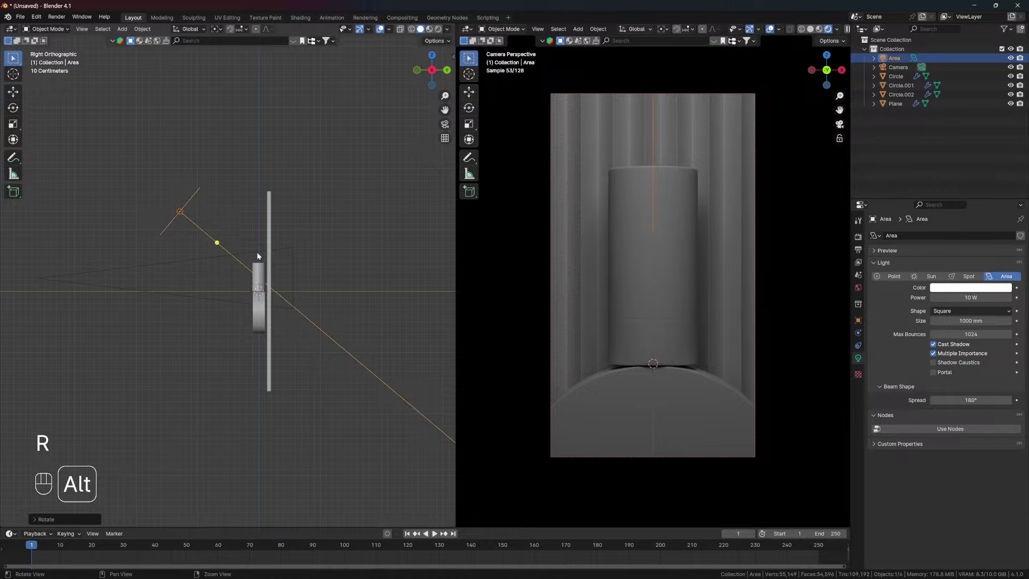
pyautogui.press('alt+KP_1')
pyautogui.press('g')
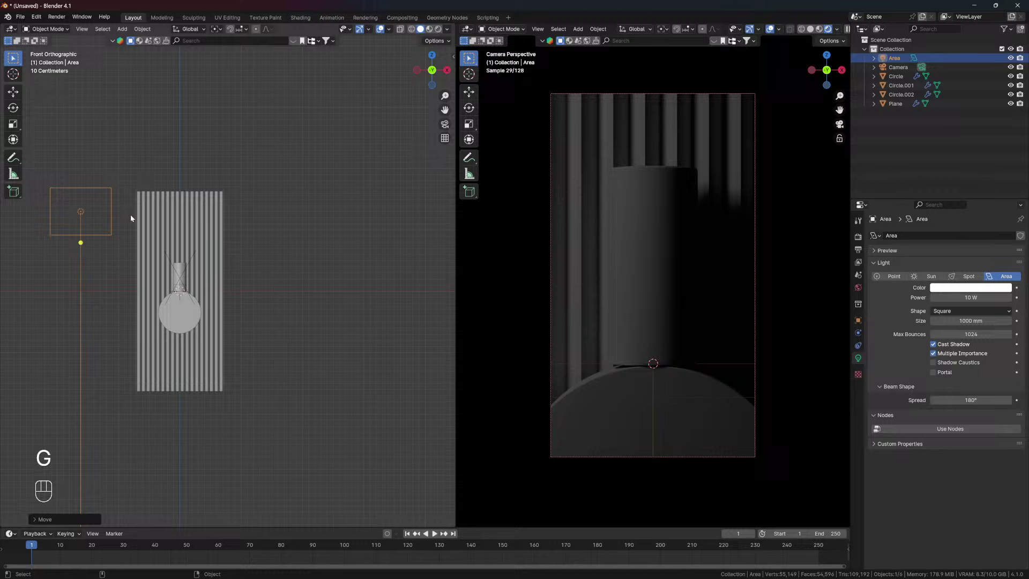
# Angle the area light across the subject from top view, then enlarge it and narrow its spread
pyautogui.press('alt+KP_7')
pyautogui.press('r')
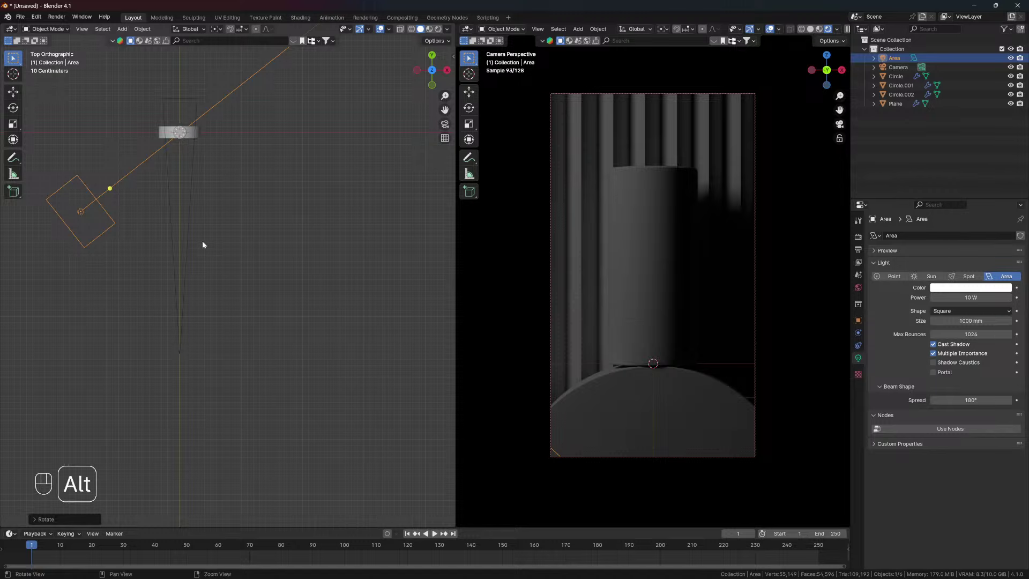
pyautogui.moveTo(171, 210); pyautogui.dragTo(160, 166)
pyautogui.moveTo(193, 202); pyautogui.dragTo(223, 206)
pyautogui.click(208, 206)
pyautogui.press('s')
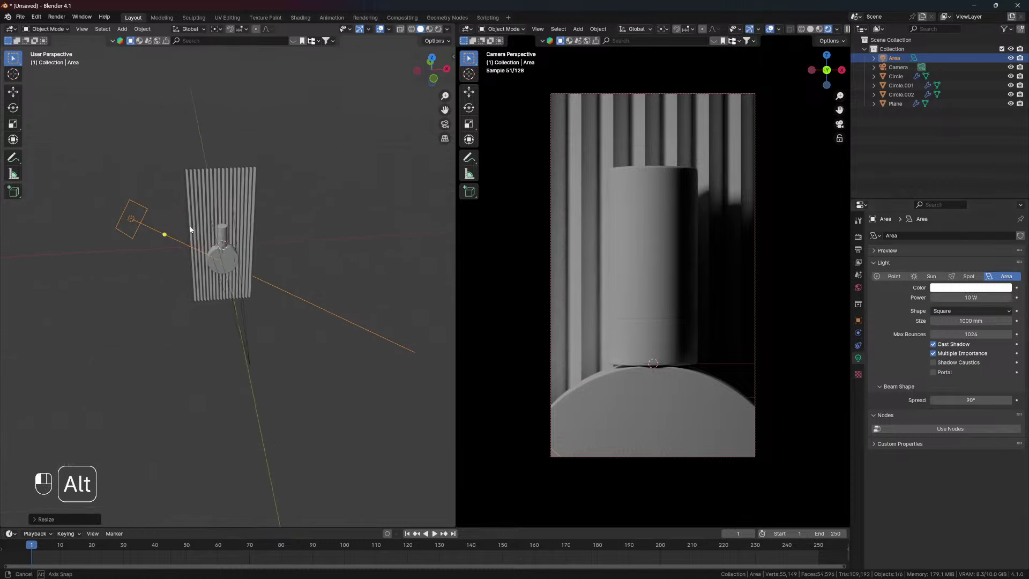
pyautogui.press('s')
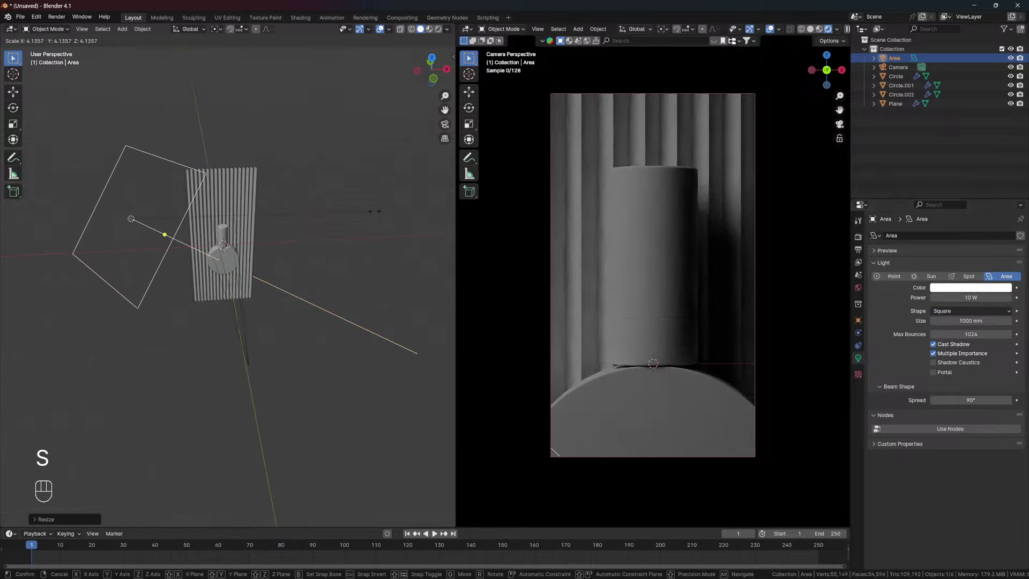
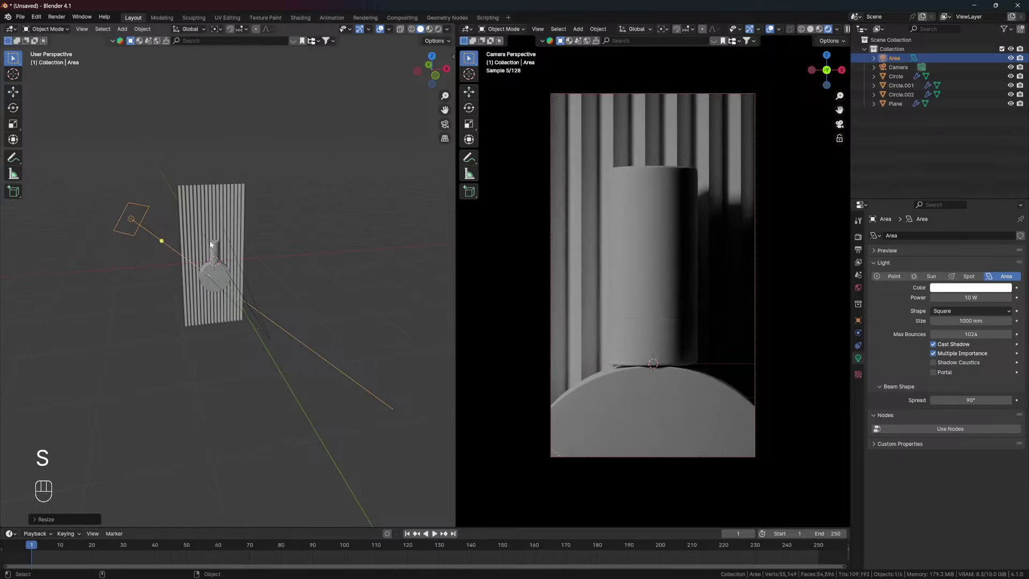
# Move the backdrop further back and raise the area light's power to 20 W
pyautogui.moveTo(320, 243); pyautogui.dragTo(303, 243)
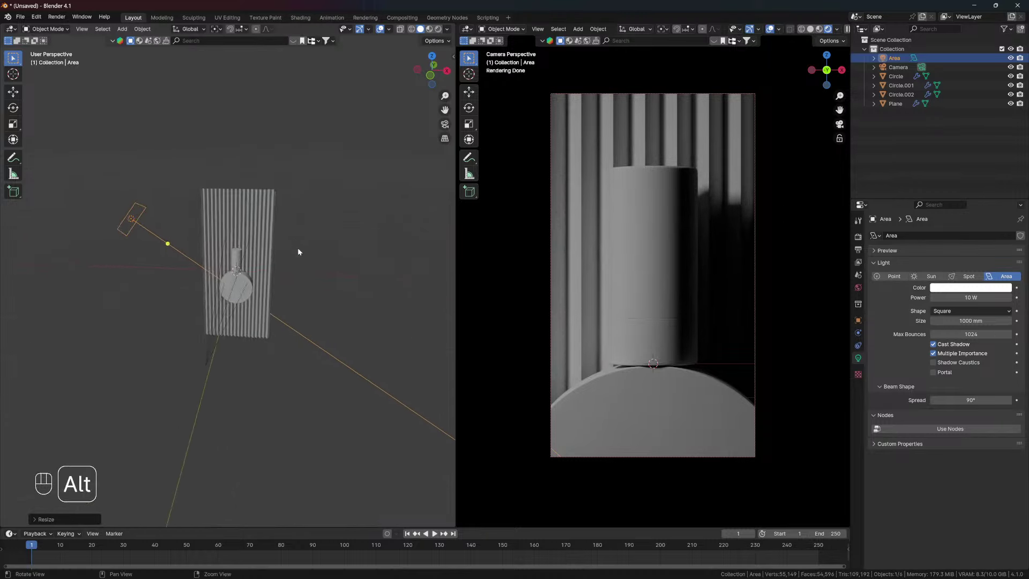
pyautogui.moveTo(305, 282); pyautogui.dragTo(270, 279)
pyautogui.moveTo(258, 274); pyautogui.dragTo(265, 237)
pyautogui.moveTo(299, 280); pyautogui.dragTo(271, 292)
pyautogui.press('g')
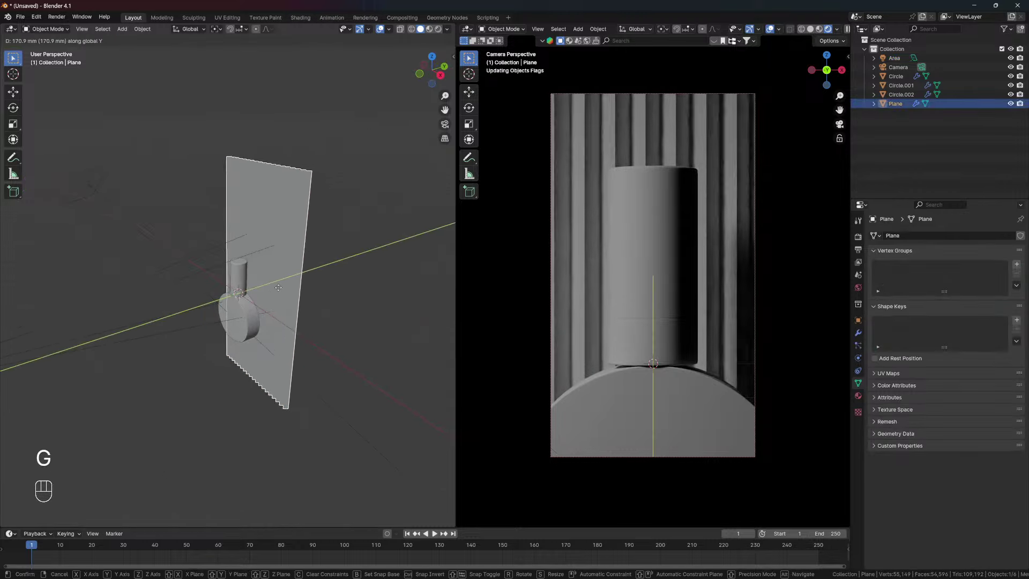
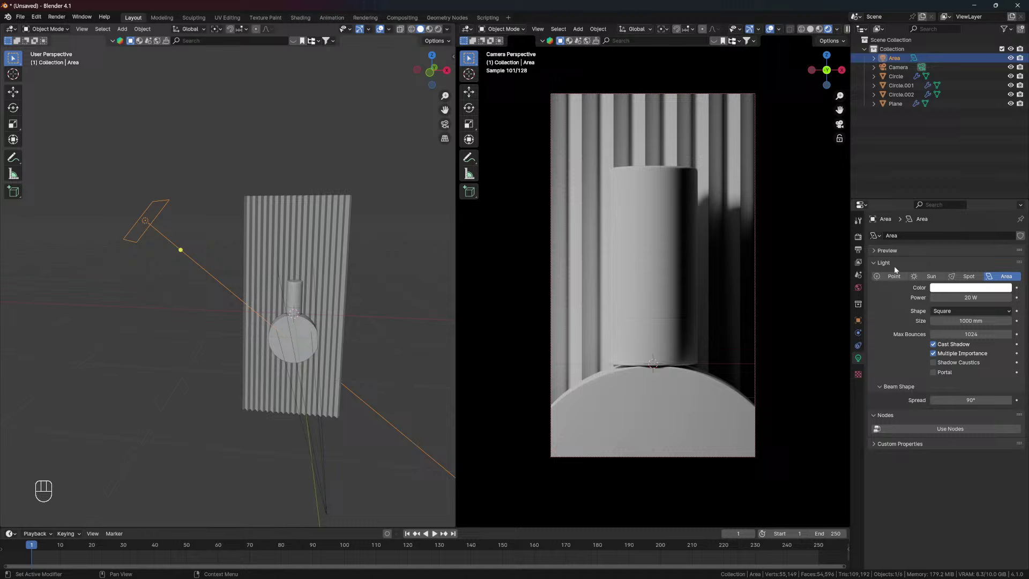
pyautogui.click(368, 159)
pyautogui.moveTo(271, 255); pyautogui.dragTo(285, 262)
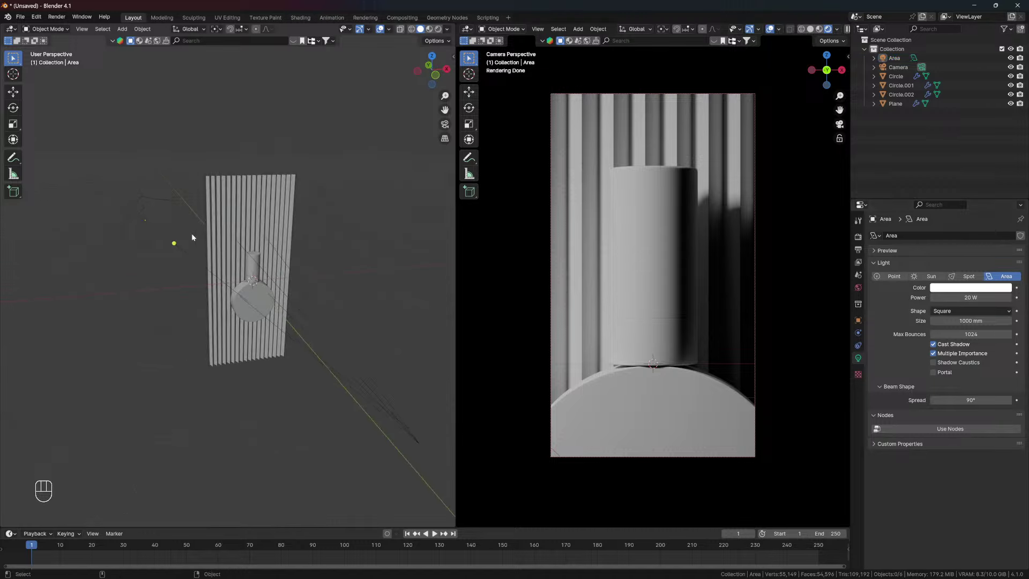
# Reposition and tilt the area light toward the subject in top view, then add a new plane
pyautogui.click(143, 222)
pyautogui.press('alt+KP_7')
pyautogui.press('g')
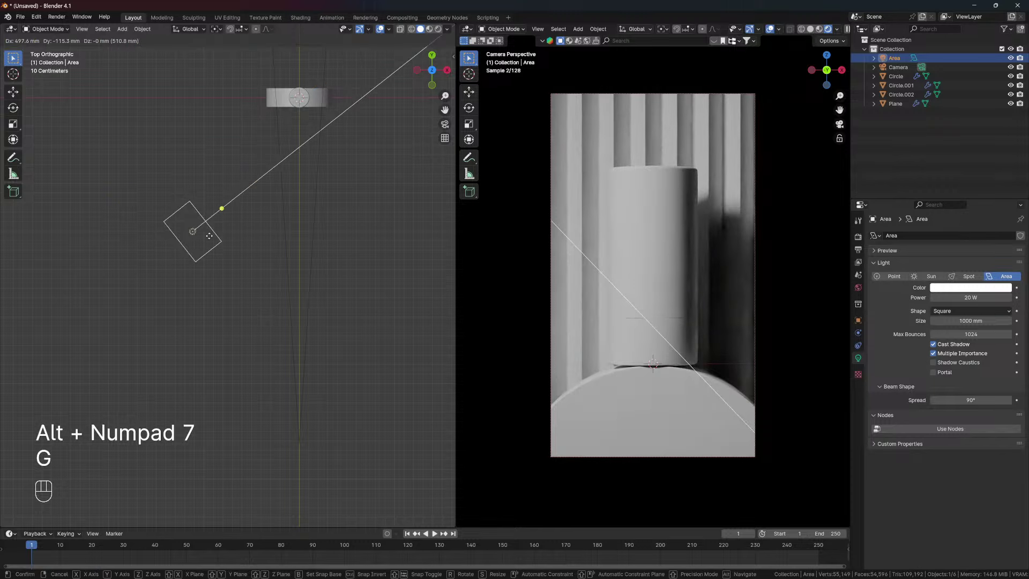
pyautogui.press('r')
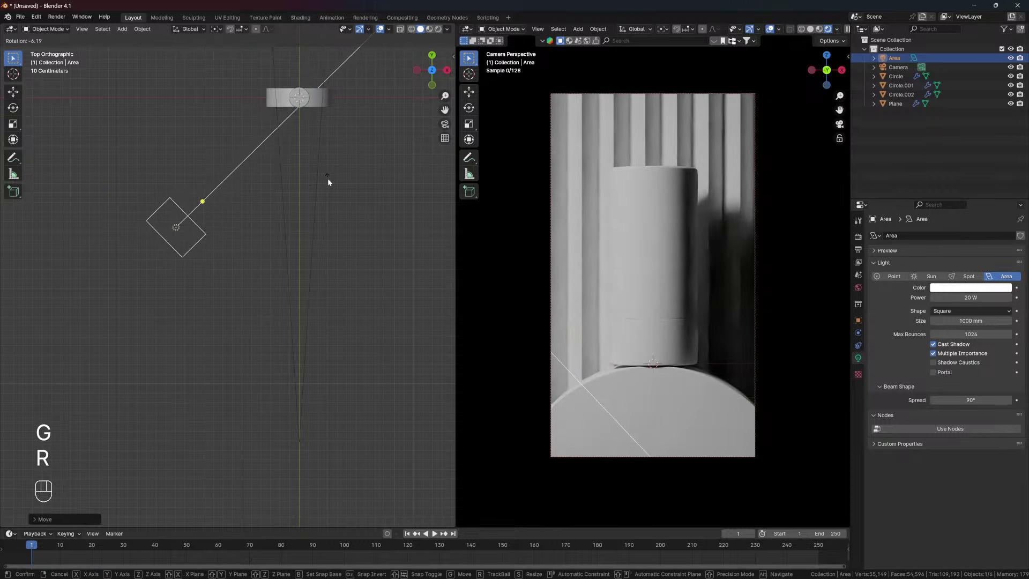
pyautogui.press('g')
pyautogui.press('r')
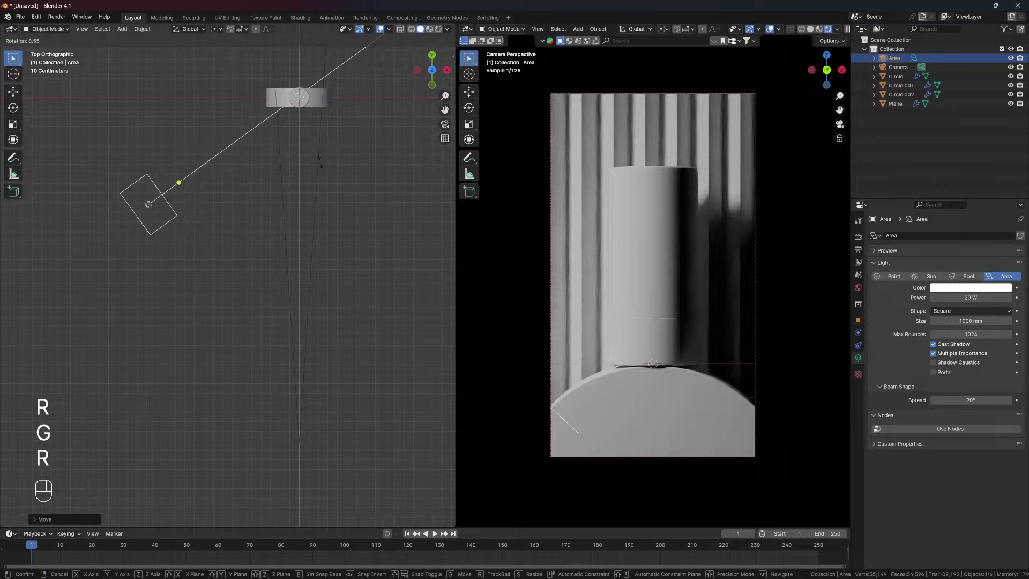
pyautogui.moveTo(270, 173); pyautogui.dragTo(248, 278)
pyautogui.click(249, 255)
pyautogui.click(239, 274)
pyautogui.press('shift+a')
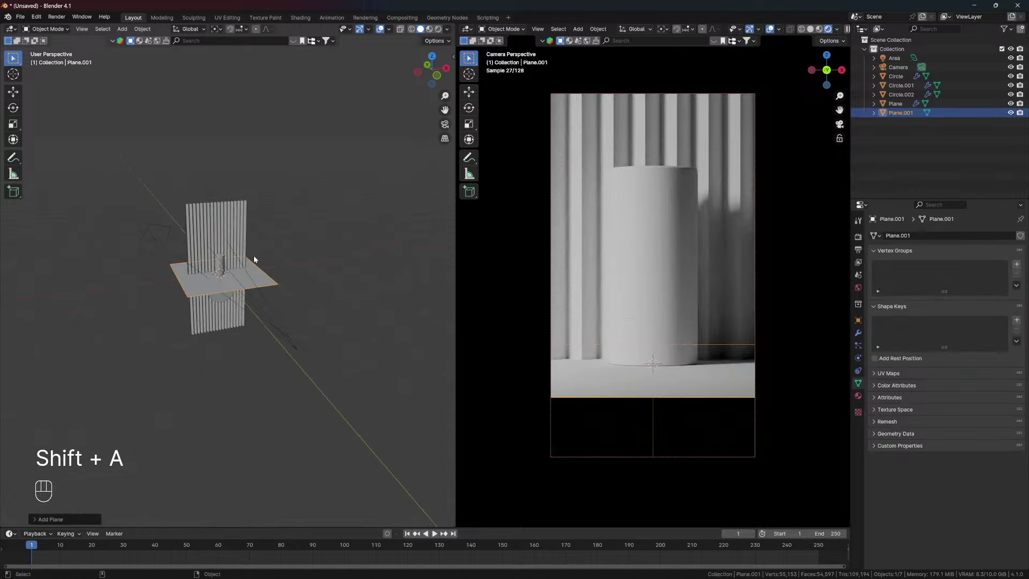
# Rotate, move and scale up Plane.001 into an upright bounce card beside the subject
pyautogui.press('r')
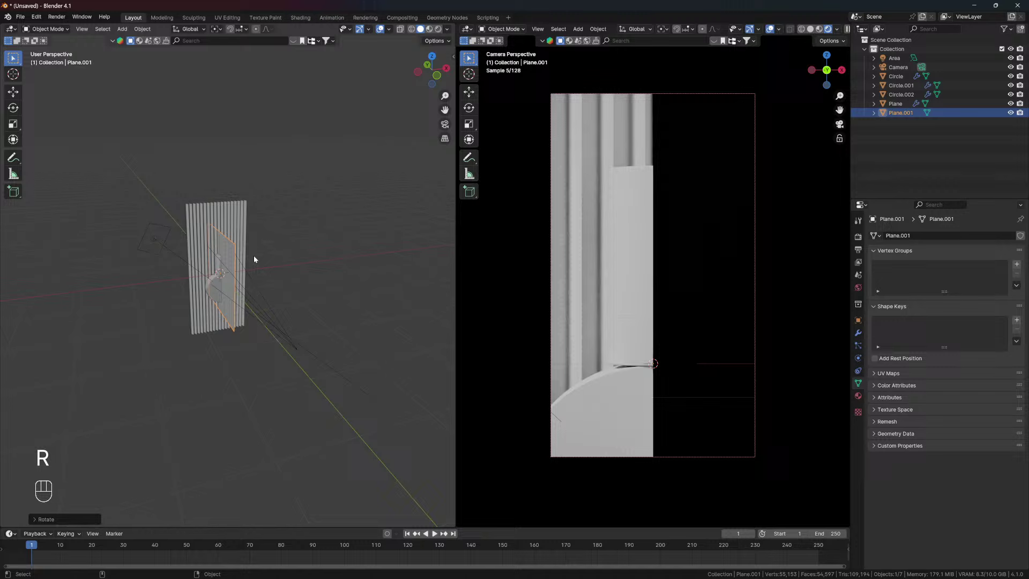
pyautogui.press('g')
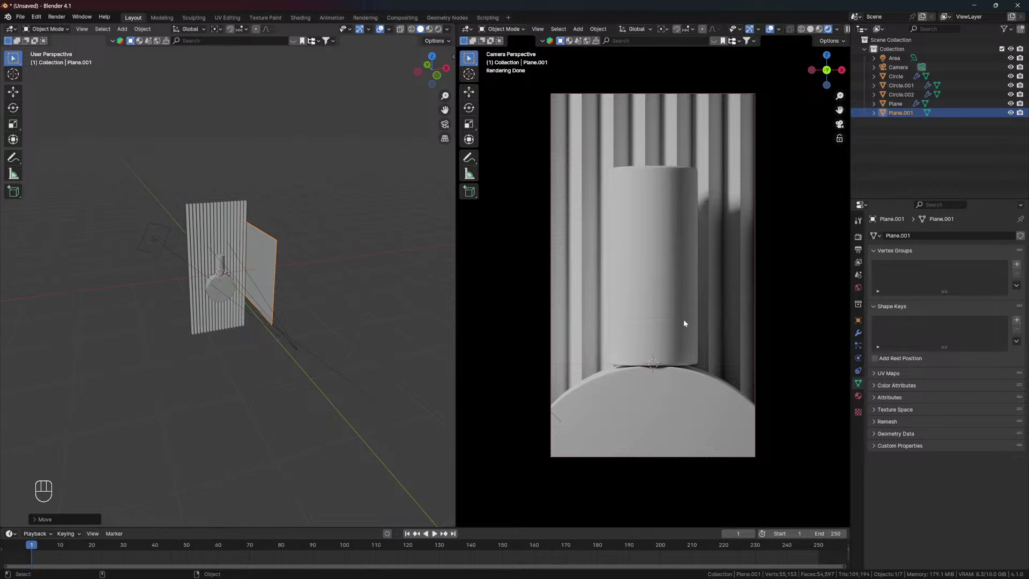
pyautogui.click(283, 265)
pyautogui.press('s')
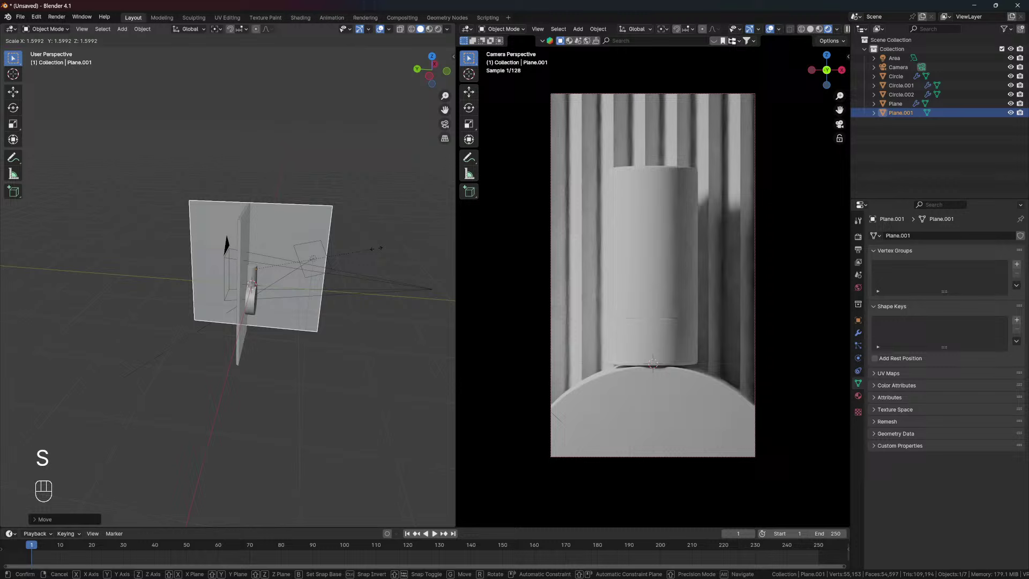
pyautogui.moveTo(297, 252); pyautogui.dragTo(255, 243)
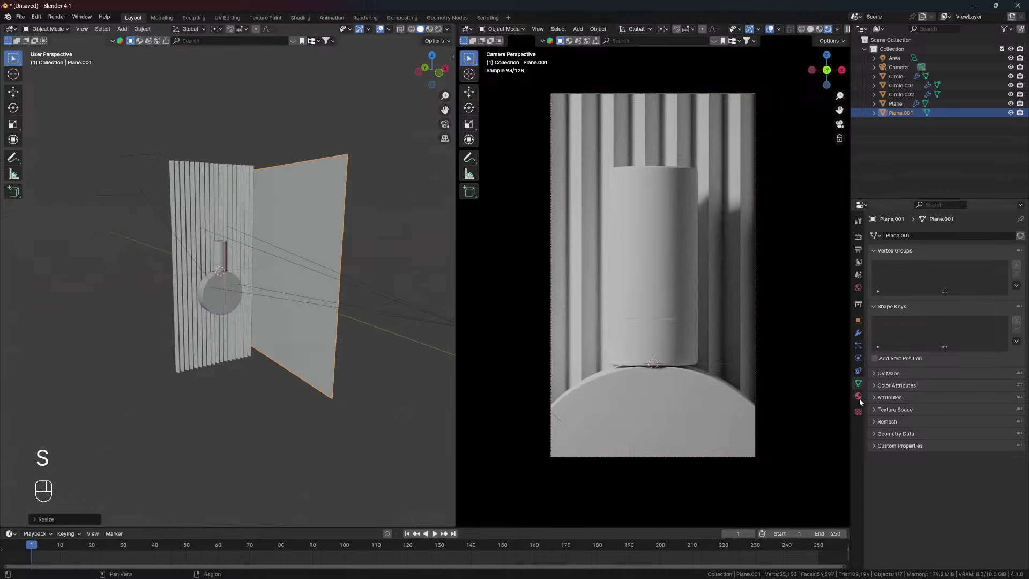
pyautogui.moveTo(863, 399); pyautogui.dragTo(881, 350)
# Give the plane a new white material named Rebote with roughness 0.524
pyautogui.moveTo(904, 240); pyautogui.dragTo(904, 240)
pyautogui.press('BackSpace')
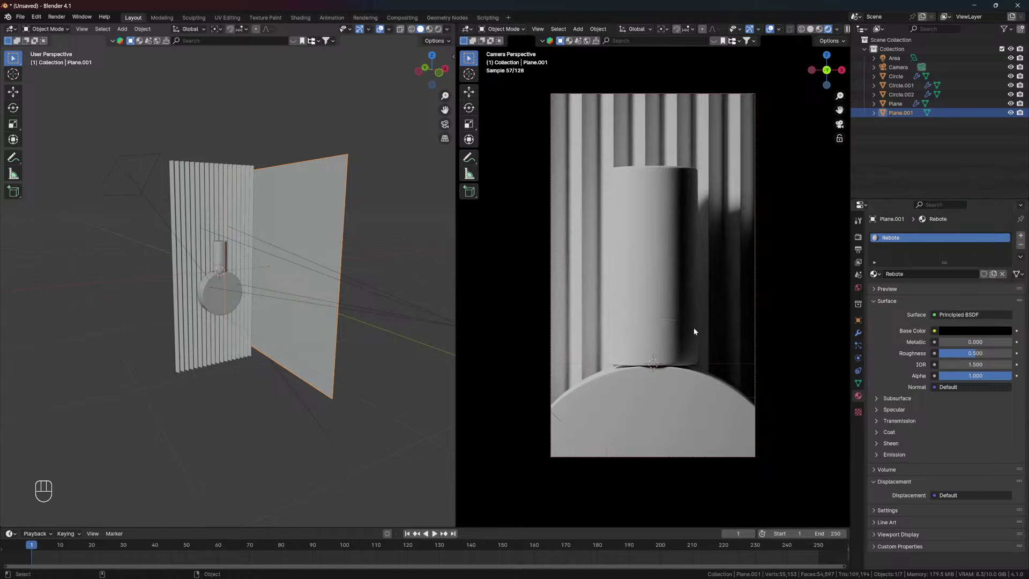
pyautogui.click(991, 333)
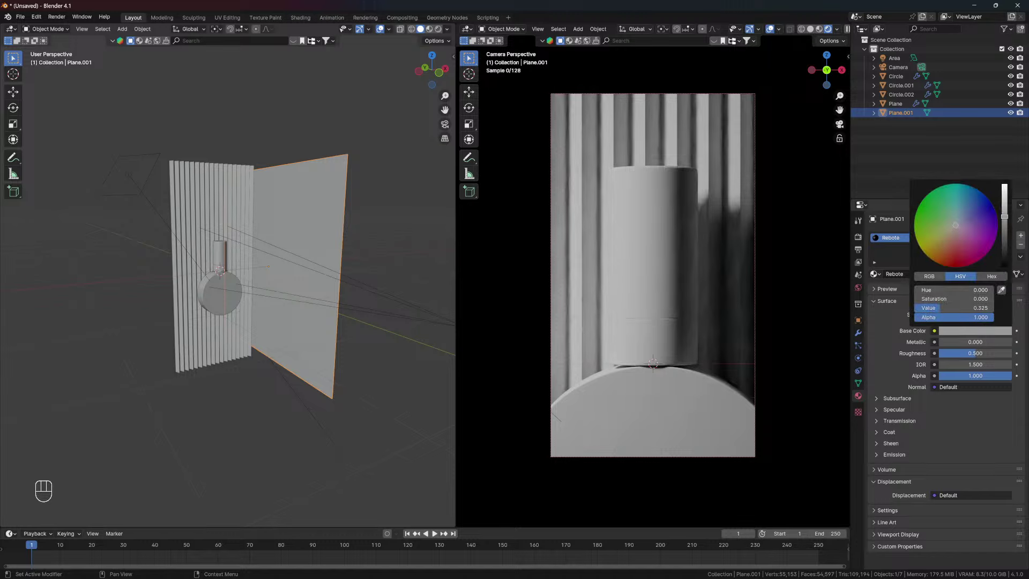
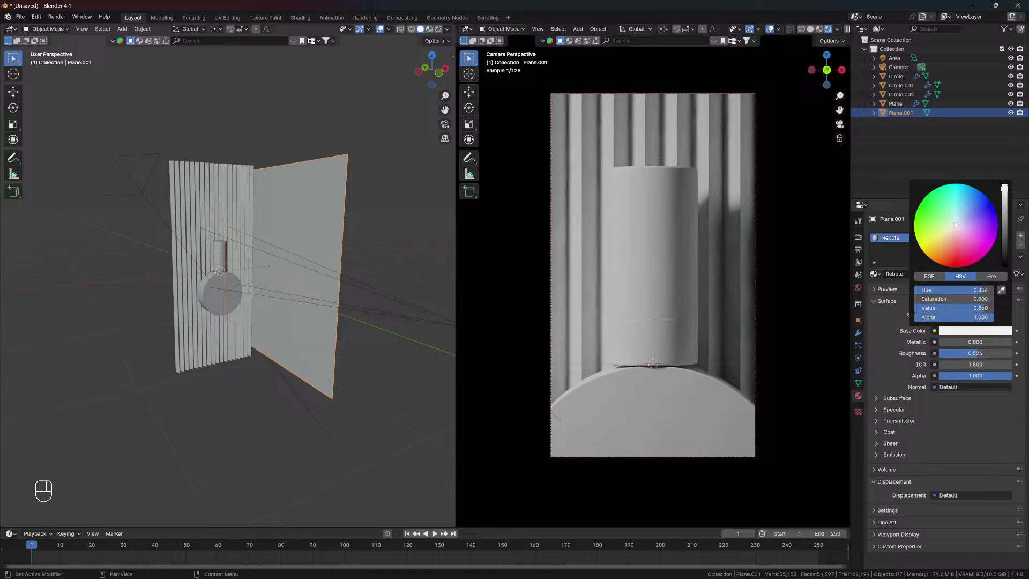
# Add a second area light and tilt it about 45° toward the cylinder in side view, scaling it
pyautogui.press('shift+a')
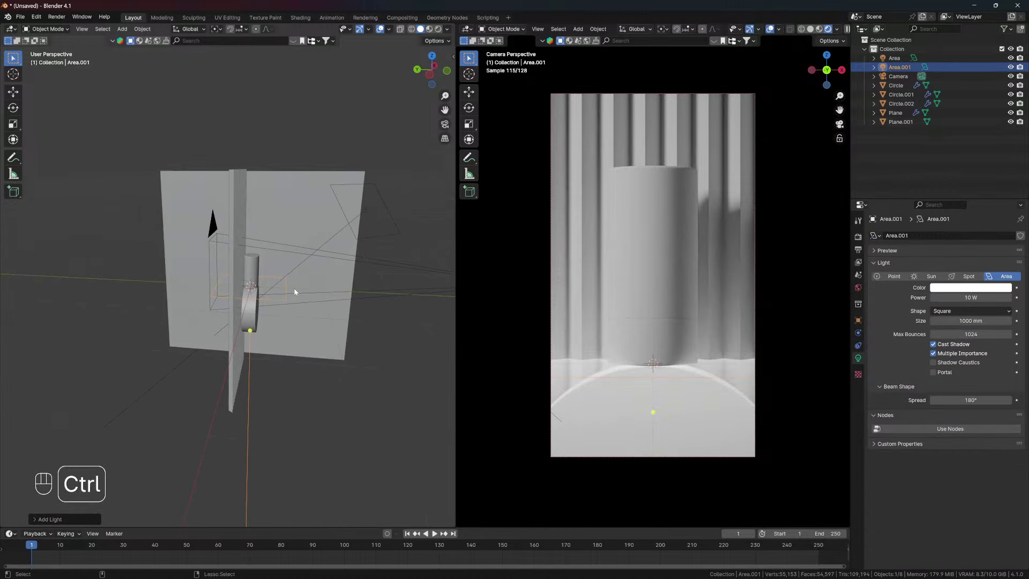
pyautogui.press('ctrl+KP_3')
pyautogui.moveTo(307, 279); pyautogui.dragTo(265, 242)
pyautogui.press('r')
pyautogui.press('g')
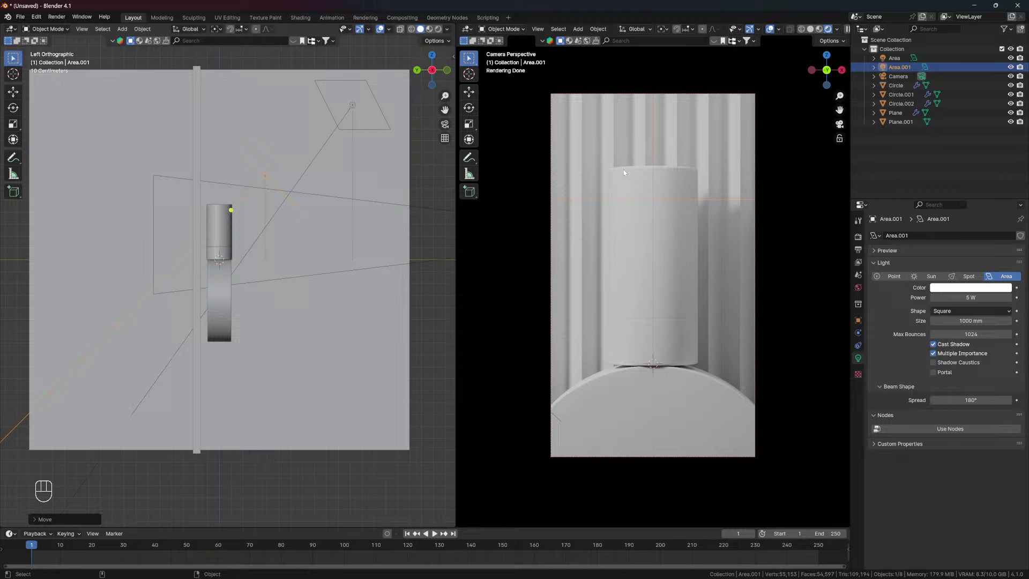
pyautogui.press('s')
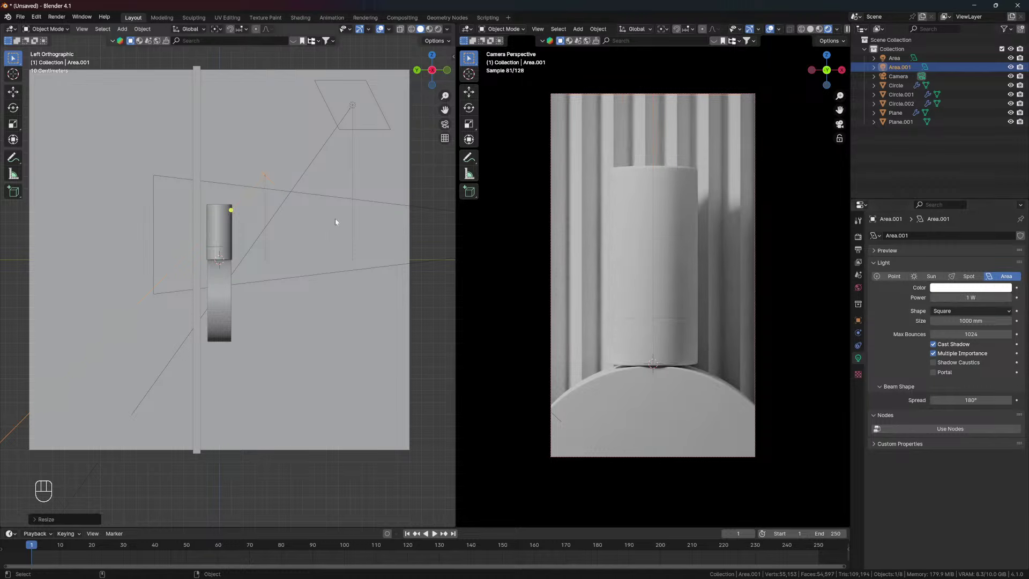
# Lower Area.001 to 1 W with 180° spread, undoing an accidental hide
pyautogui.moveTo(261, 200); pyautogui.dragTo(265, 198)
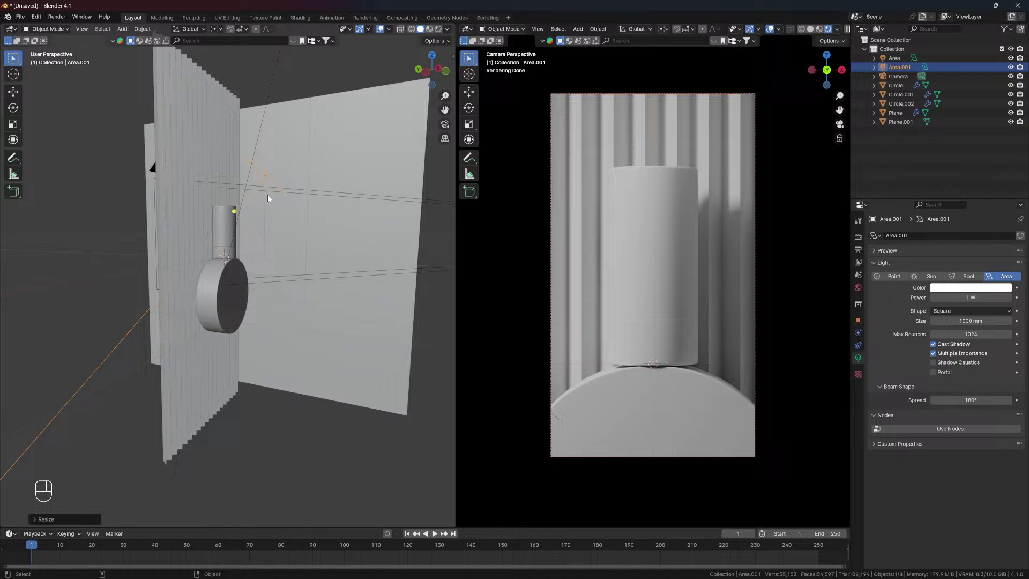
pyautogui.press('h')
pyautogui.press('ctrl+z')
pyautogui.moveTo(263, 176); pyautogui.dragTo(267, 191)
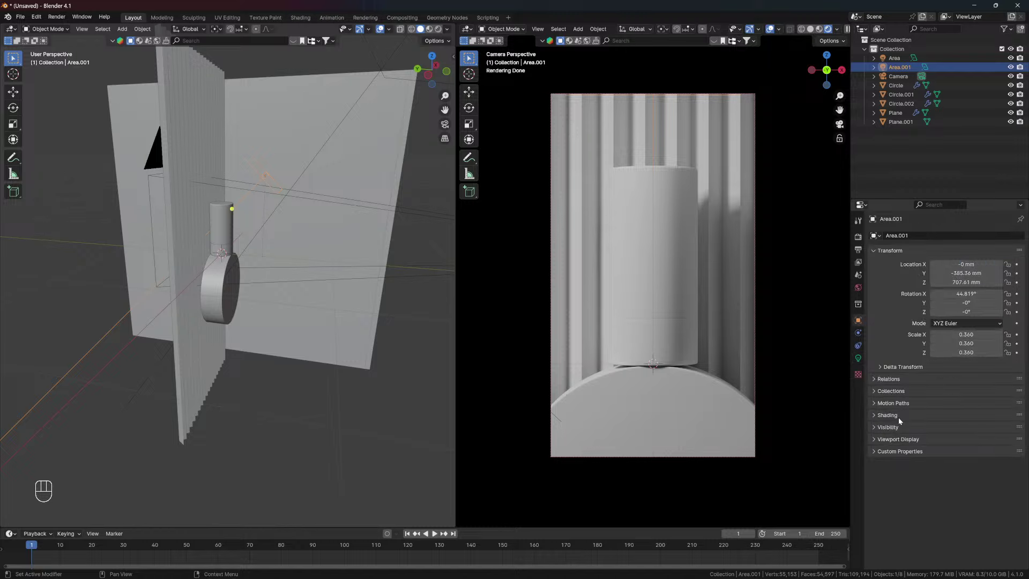
# Turn off Camera and Diffuse ray visibility for Area.001 and raise its power to 5 W
pyautogui.click(891, 415)
pyautogui.click(888, 461)
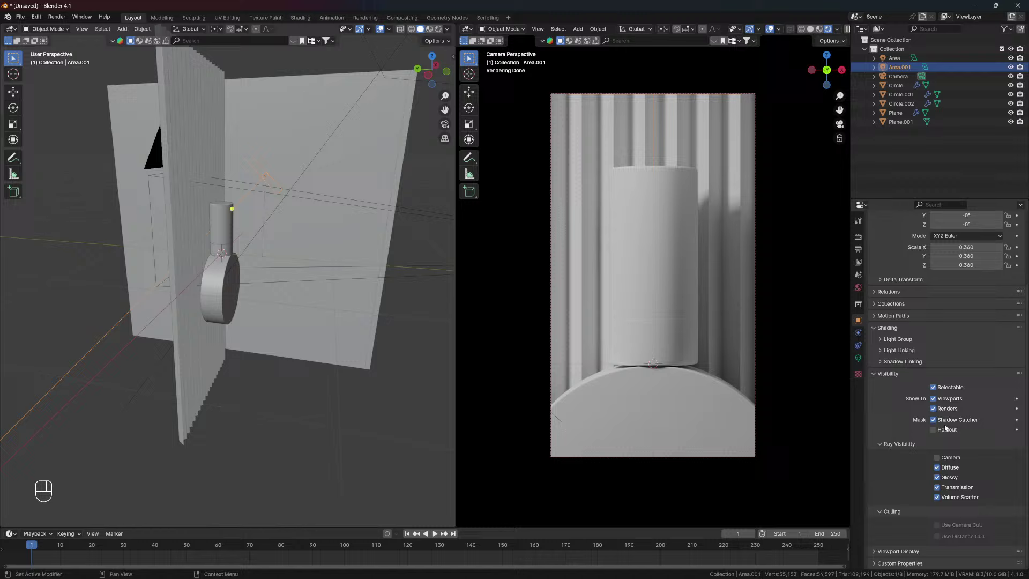
pyautogui.click(940, 470)
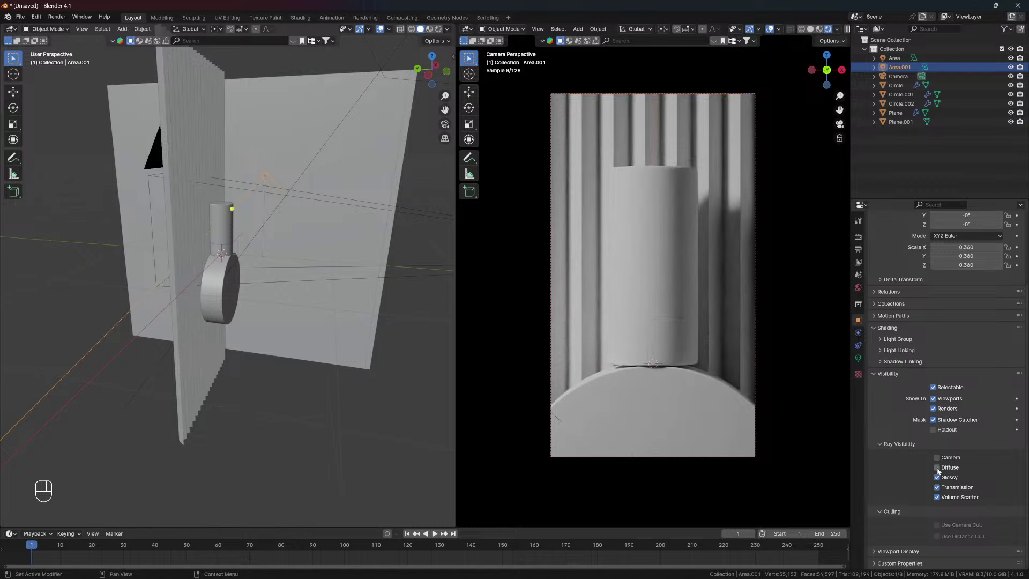
pyautogui.click(940, 470)
pyautogui.click(939, 468)
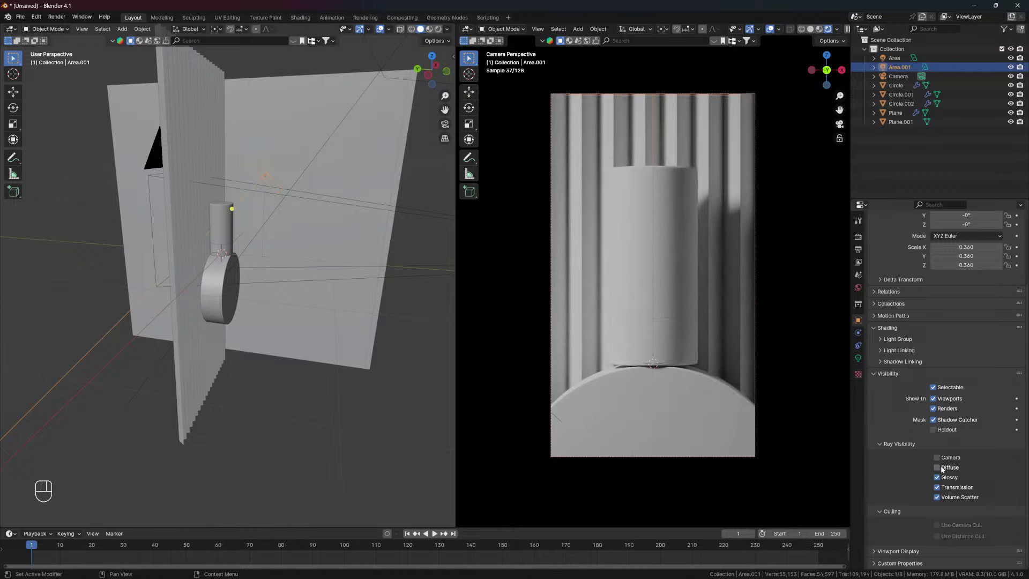
pyautogui.click(941, 469)
pyautogui.click(940, 469)
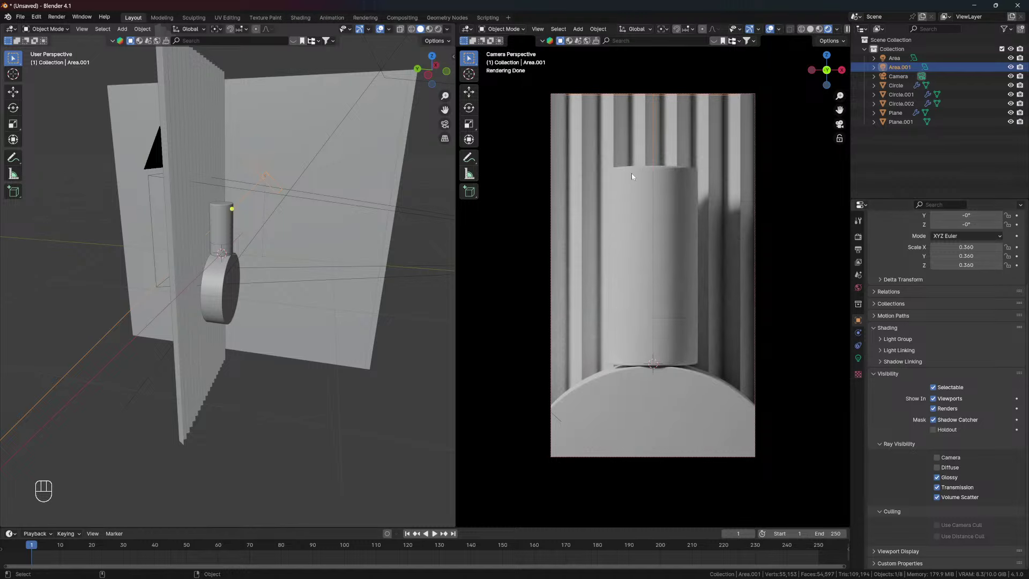
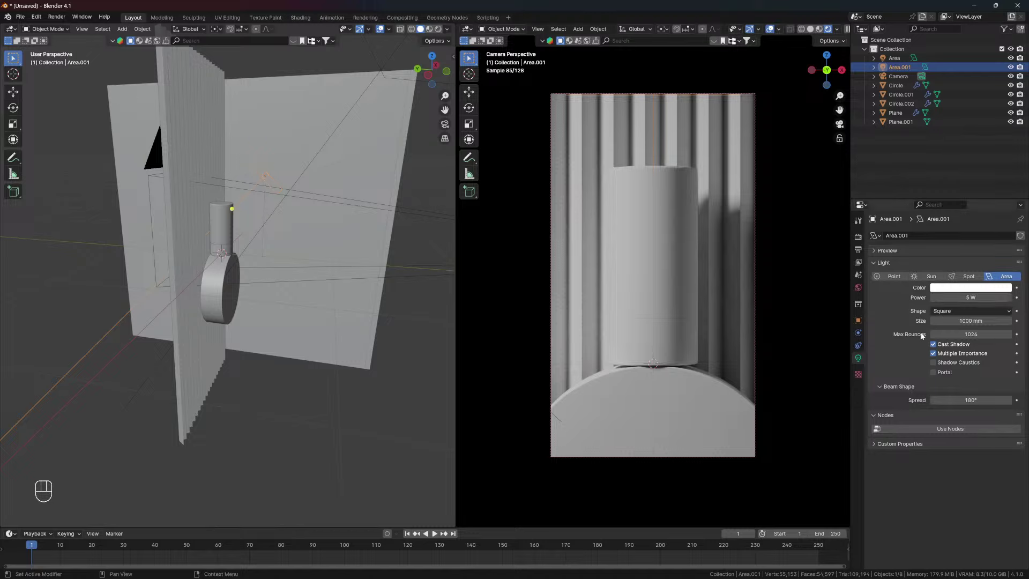
pyautogui.moveTo(254, 251); pyautogui.dragTo(186, 241)
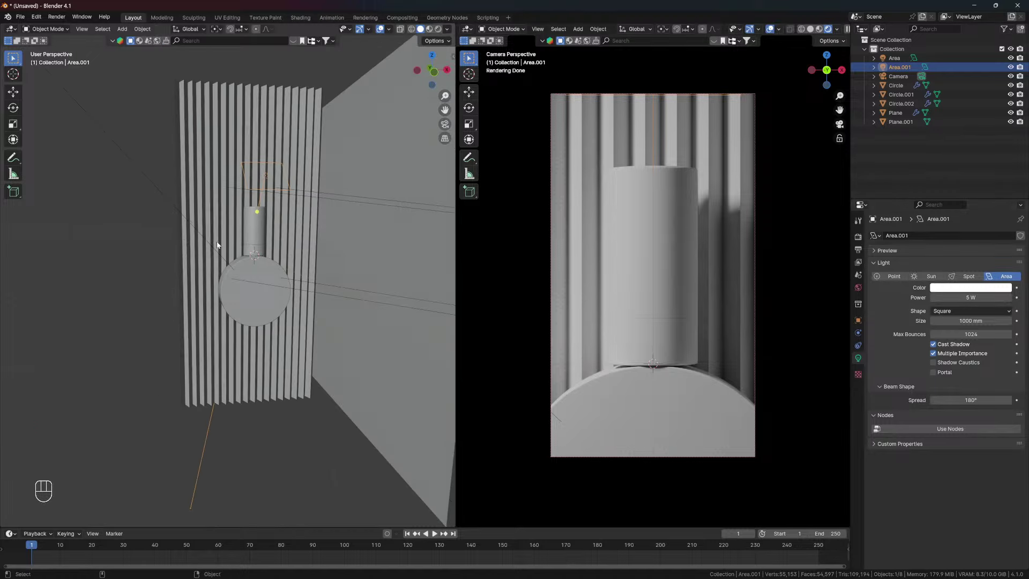
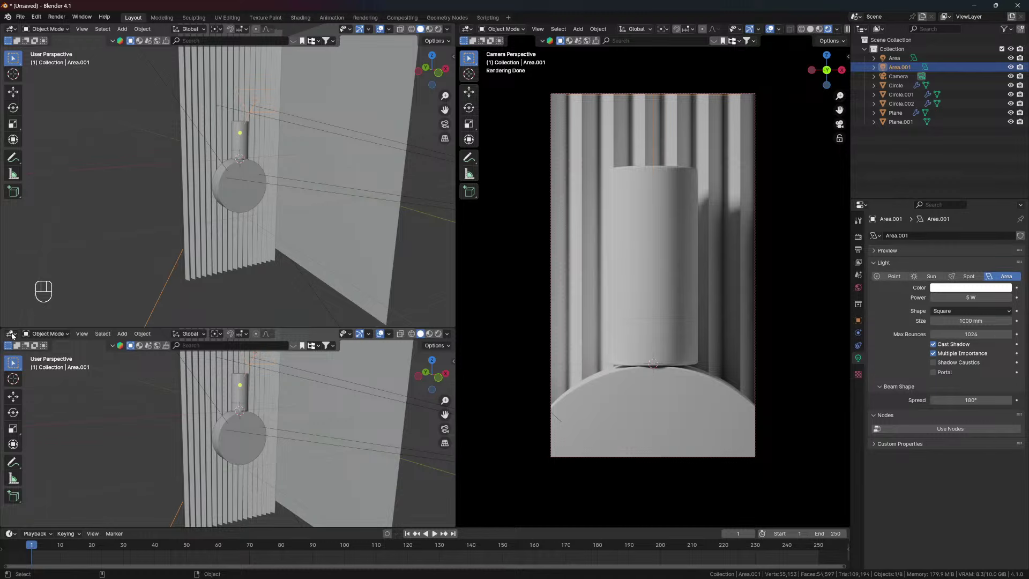
# Split off a Shader Editor area and select the lower ring Circle.001
pyautogui.click(213, 142)
pyautogui.moveTo(259, 165); pyautogui.dragTo(244, 218)
pyautogui.click(277, 208)
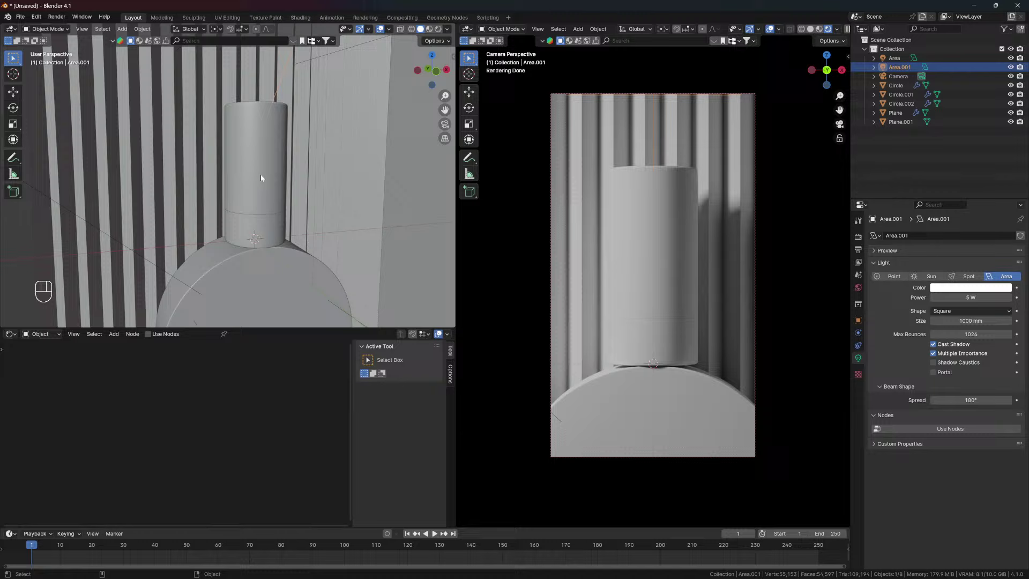
pyautogui.click(270, 234)
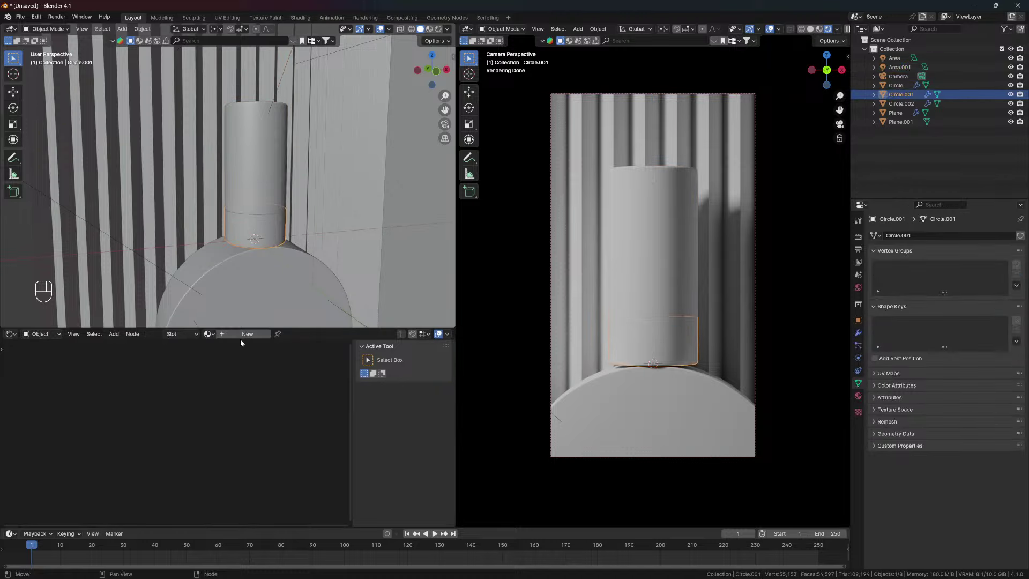
# Create a new light green material for the ring
pyautogui.click(253, 336)
pyautogui.click(286, 337)
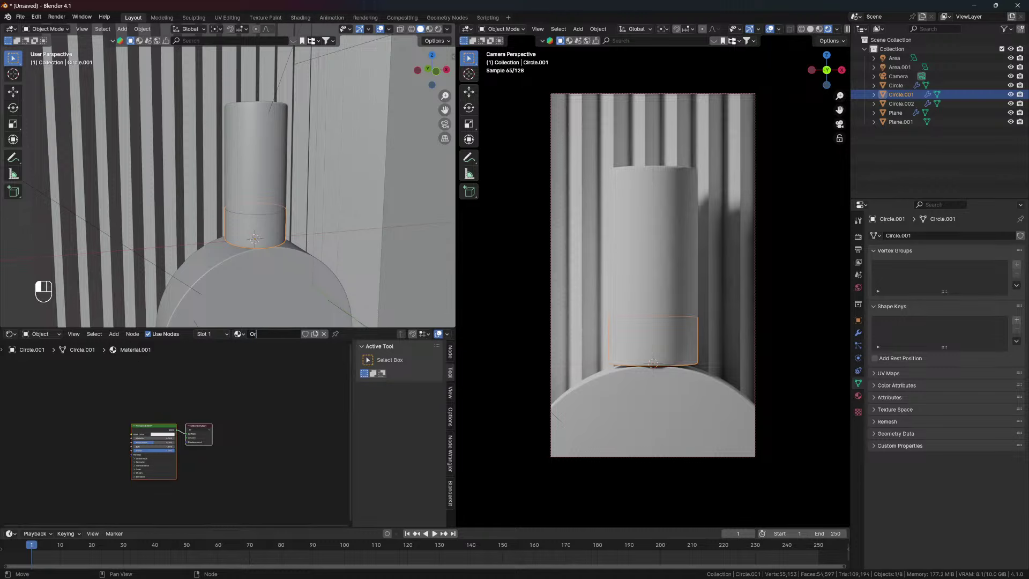
pyautogui.press('BackSpace')
pyautogui.press('BackSpace')
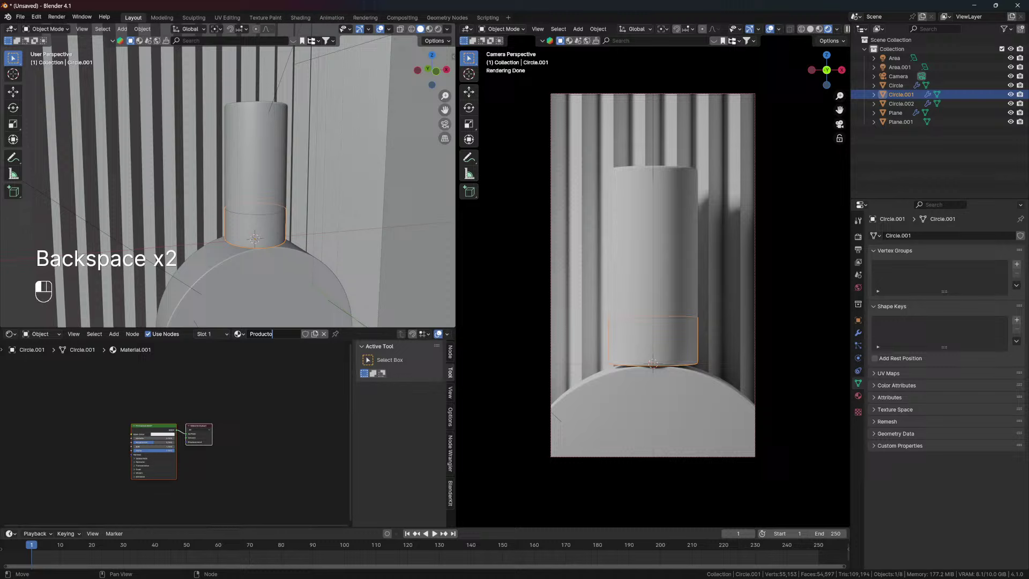
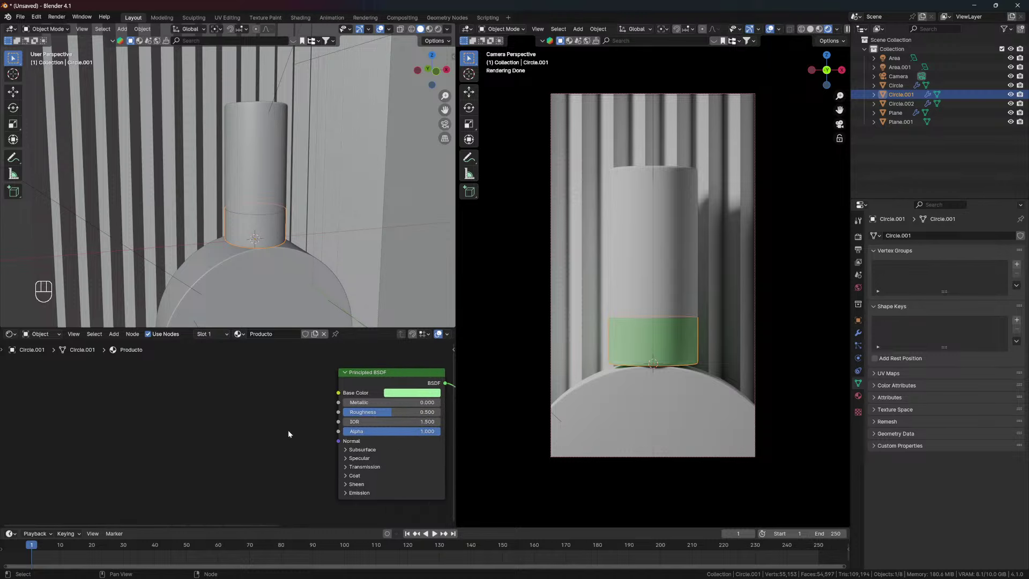
# Set the band material's base colour to a tan shade
pyautogui.click(281, 402)
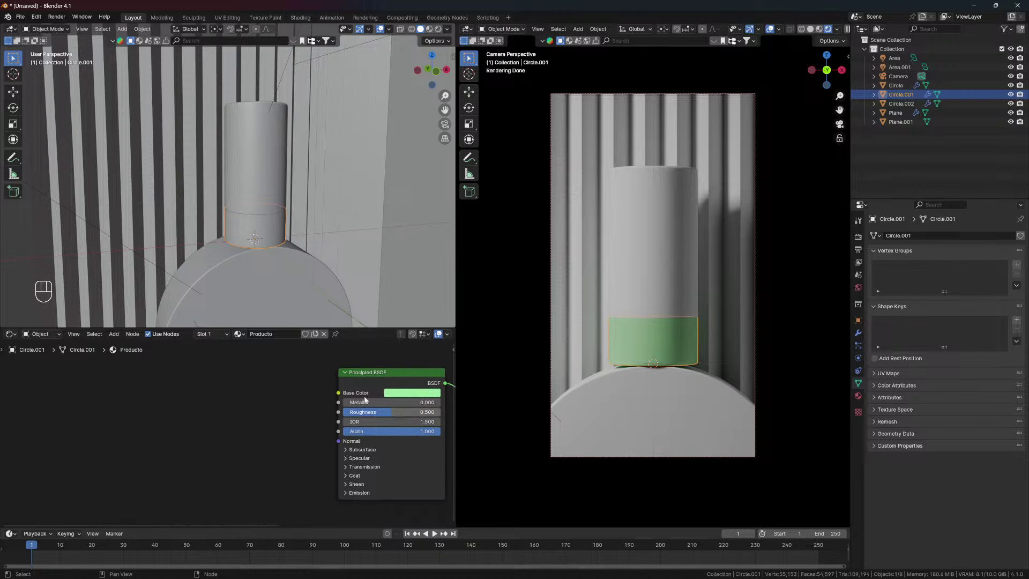
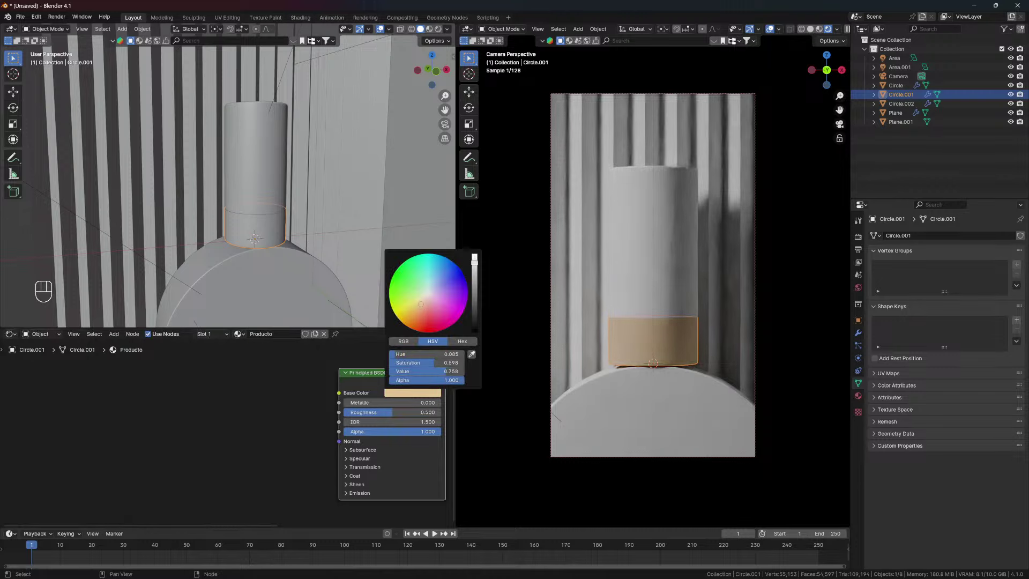
pyautogui.click(258, 426)
pyautogui.click(164, 416)
# Feed a Noise Texture through a Bump node into Normal and preview the grainy band
pyautogui.press('shift+a')
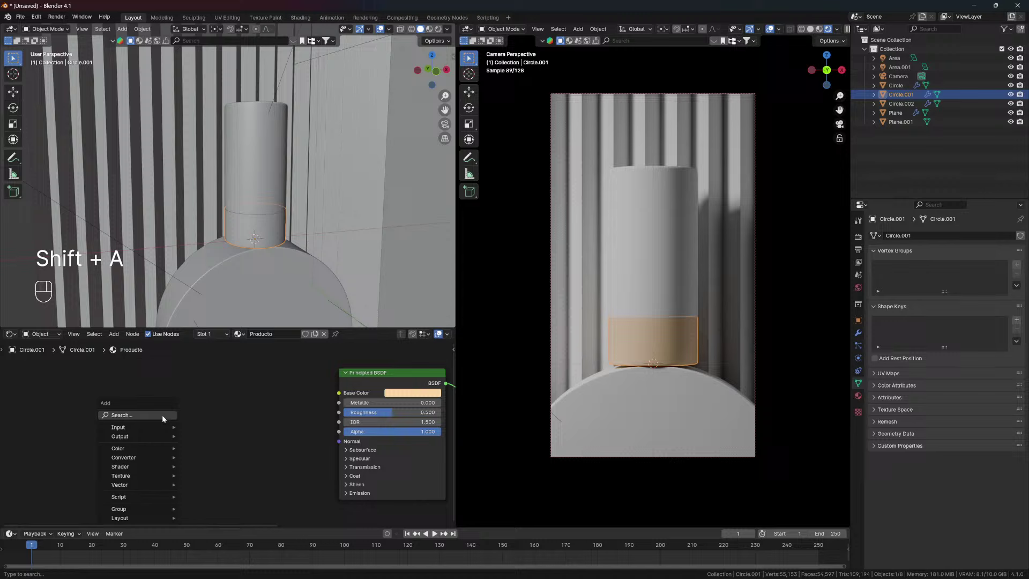
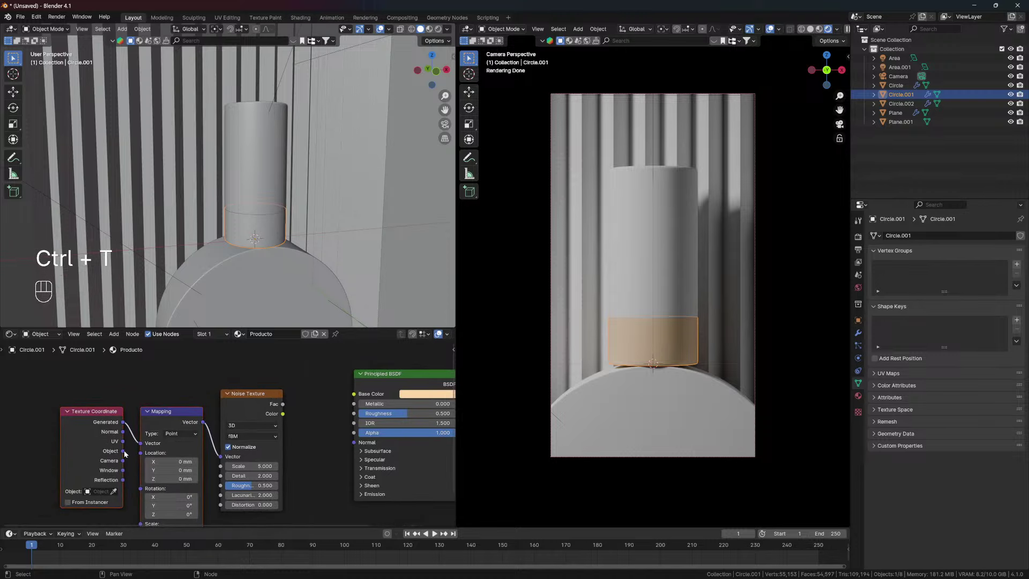
pyautogui.moveTo(125, 453); pyautogui.dragTo(135, 450)
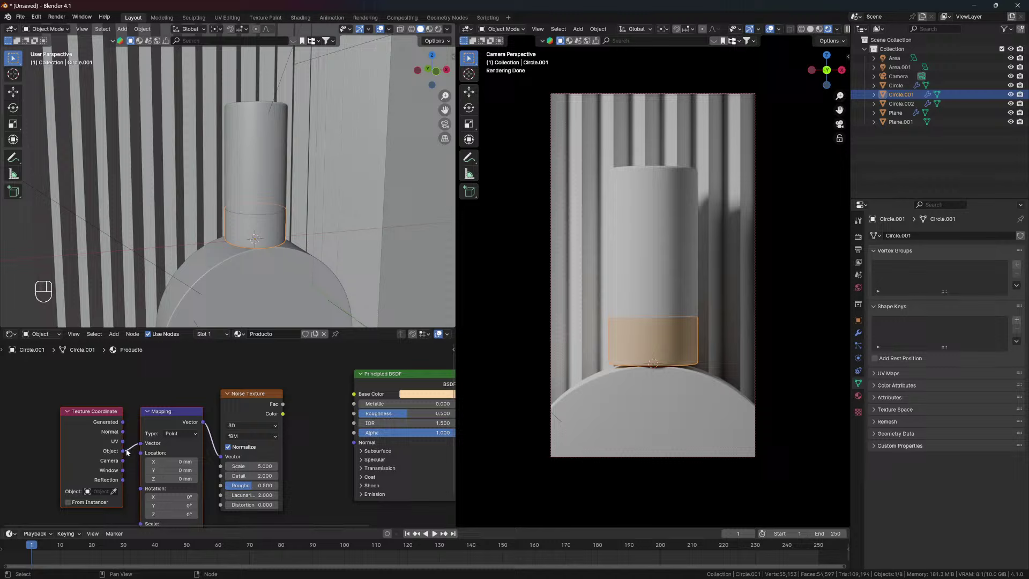
pyautogui.click(226, 447)
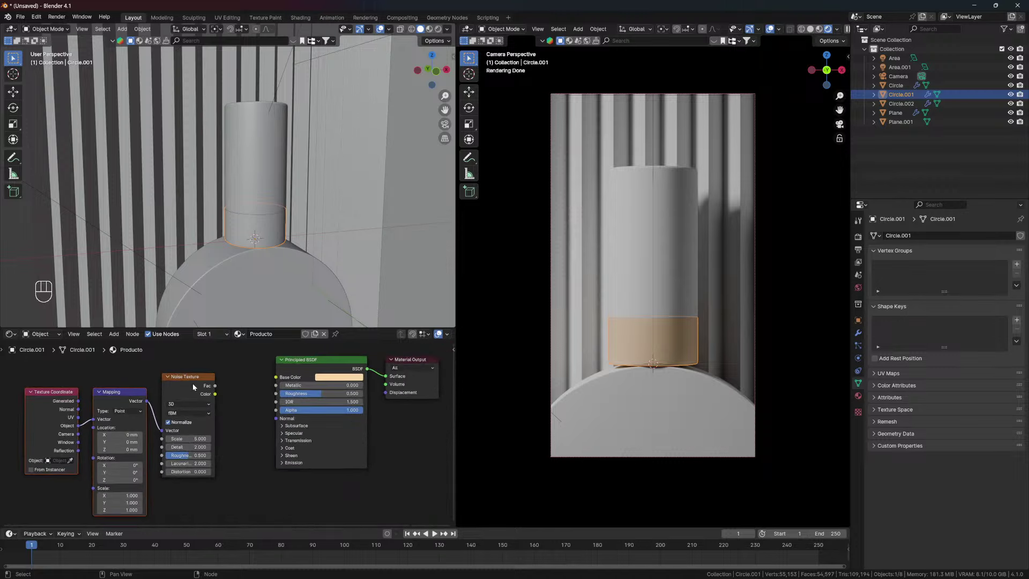
pyautogui.click(189, 382)
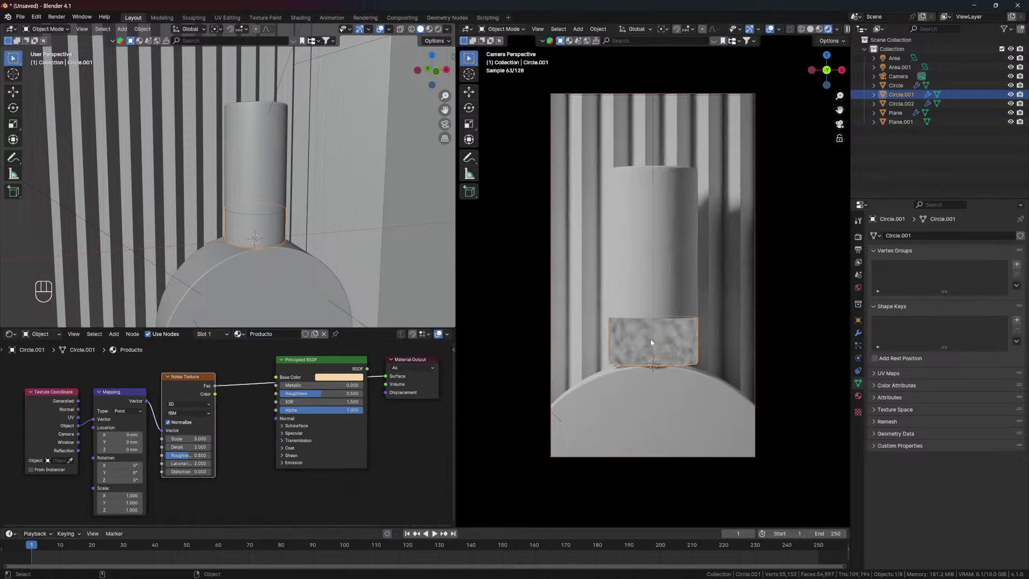
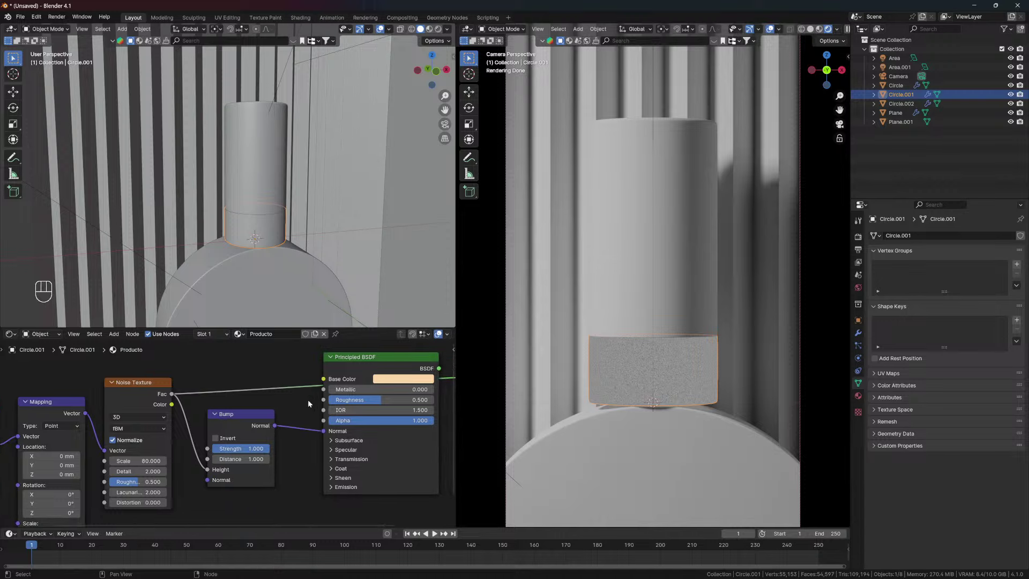
# Inspect the band close up, remove the bump texture and set roughness to about 0.352
pyautogui.moveTo(358, 377); pyautogui.dragTo(371, 362)
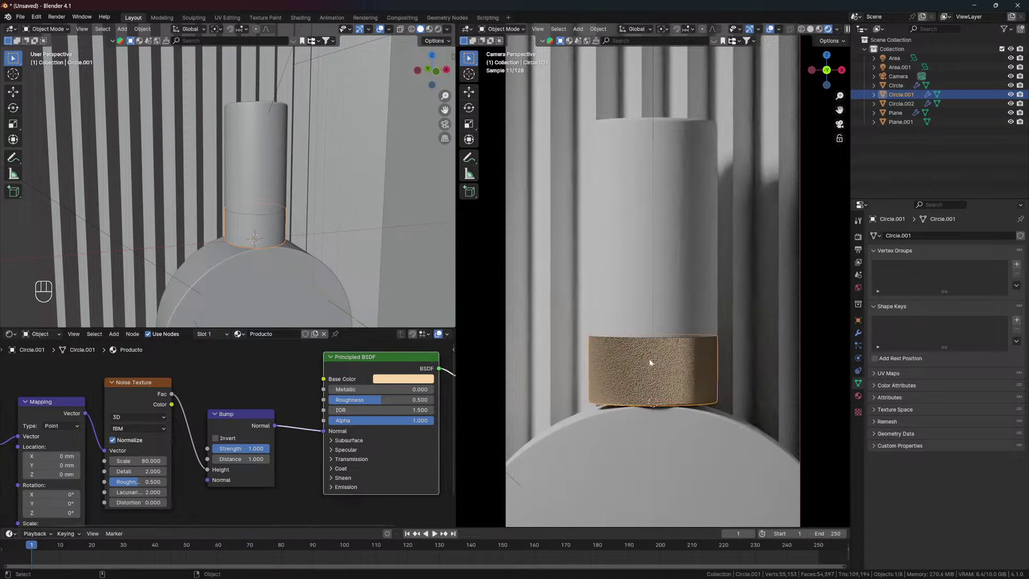
pyautogui.moveTo(656, 374); pyautogui.dragTo(675, 308)
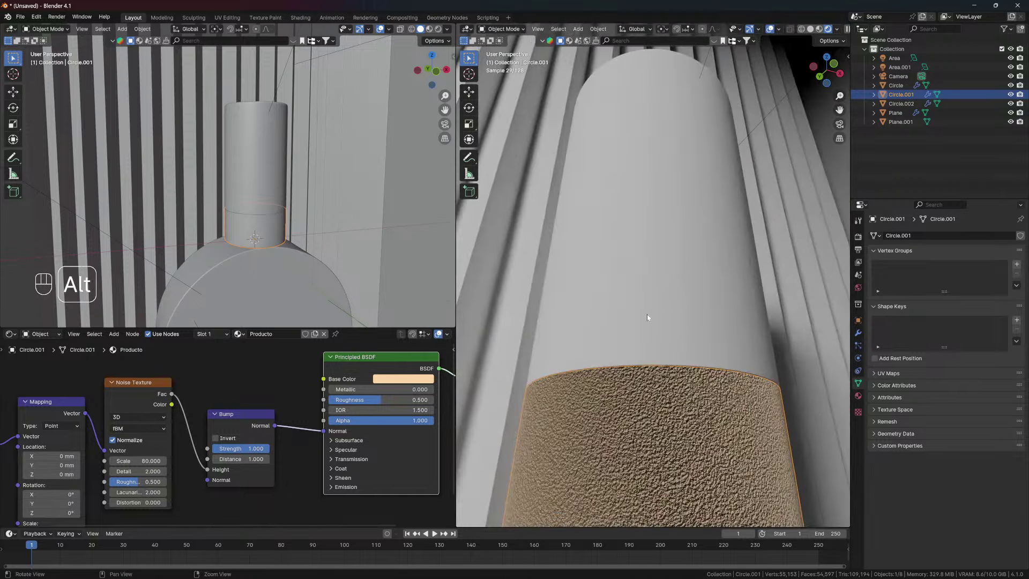
pyautogui.moveTo(647, 349); pyautogui.dragTo(604, 344)
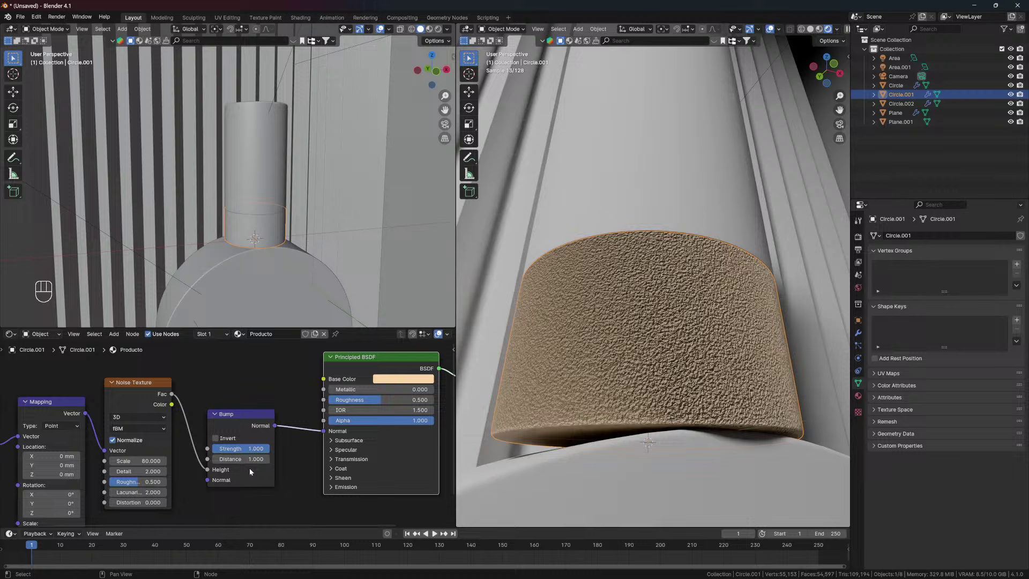
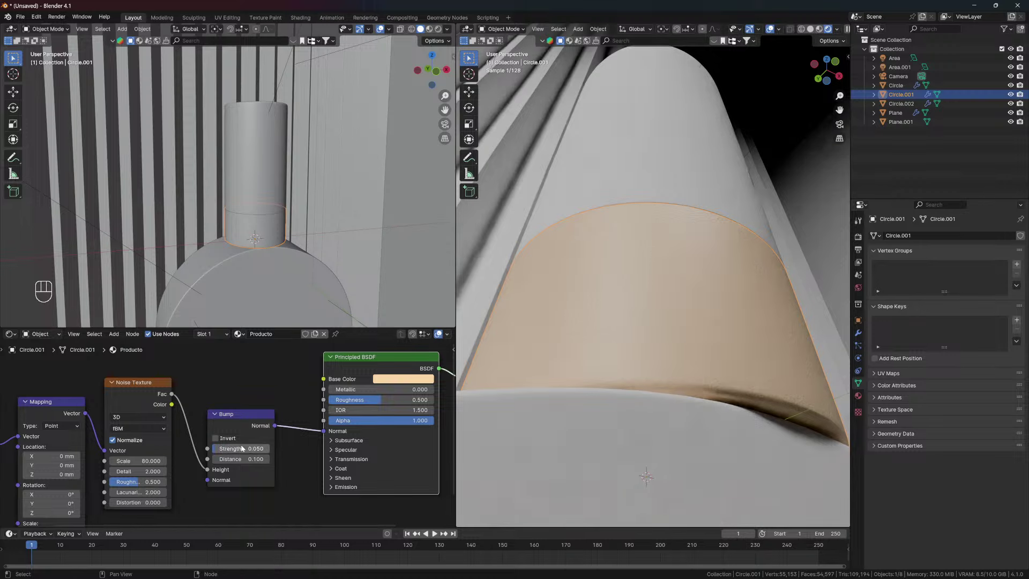
pyautogui.click(595, 333)
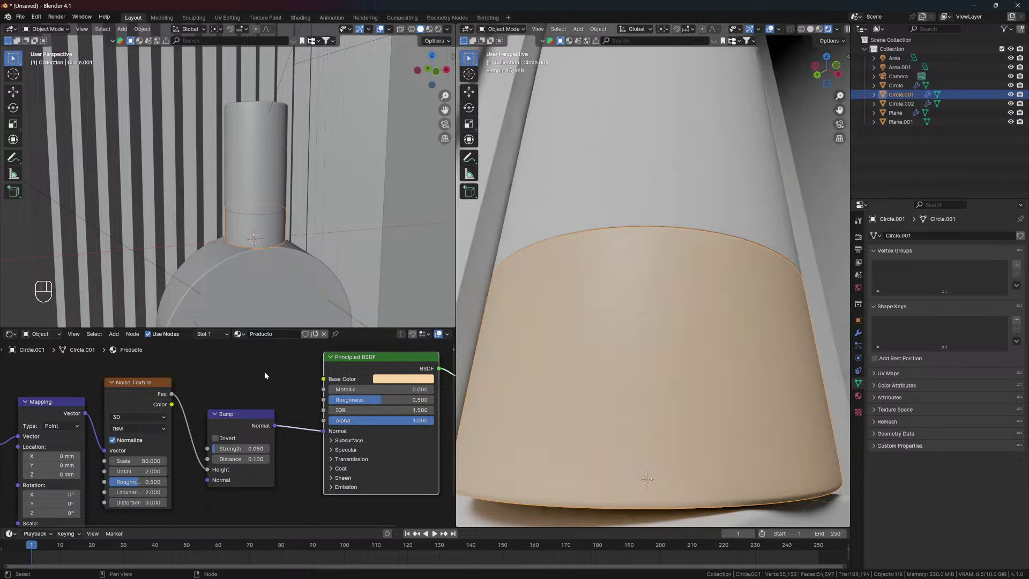
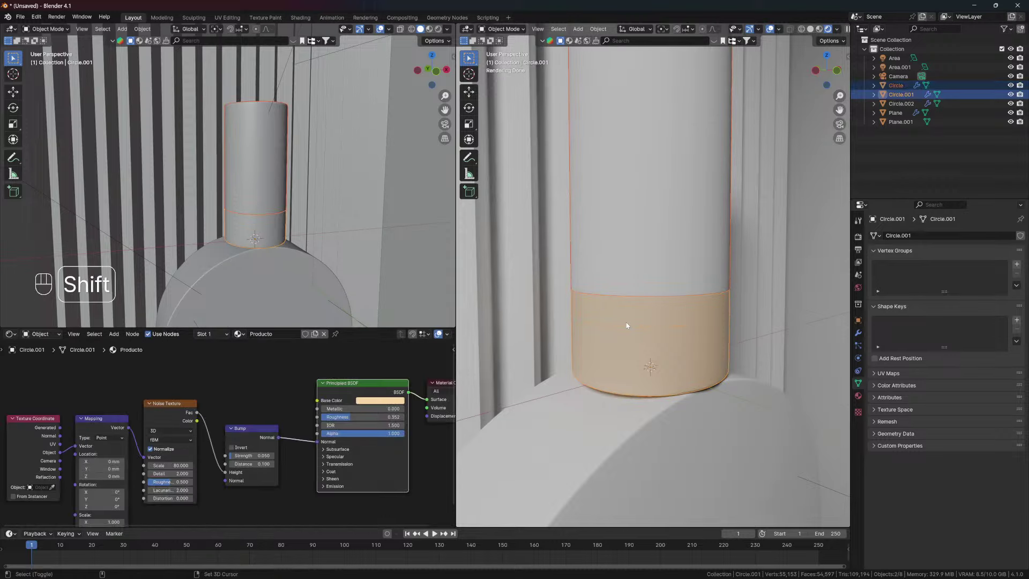
# Link the band's peach material to the upper cylinder with Ctrl+L
pyautogui.press('ctrl+l')
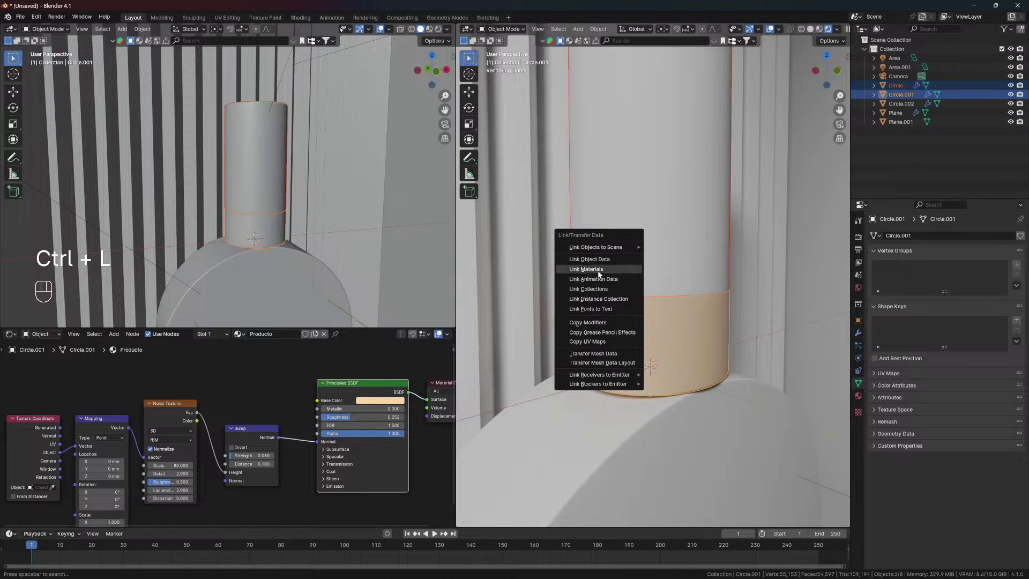
pyautogui.click(652, 259)
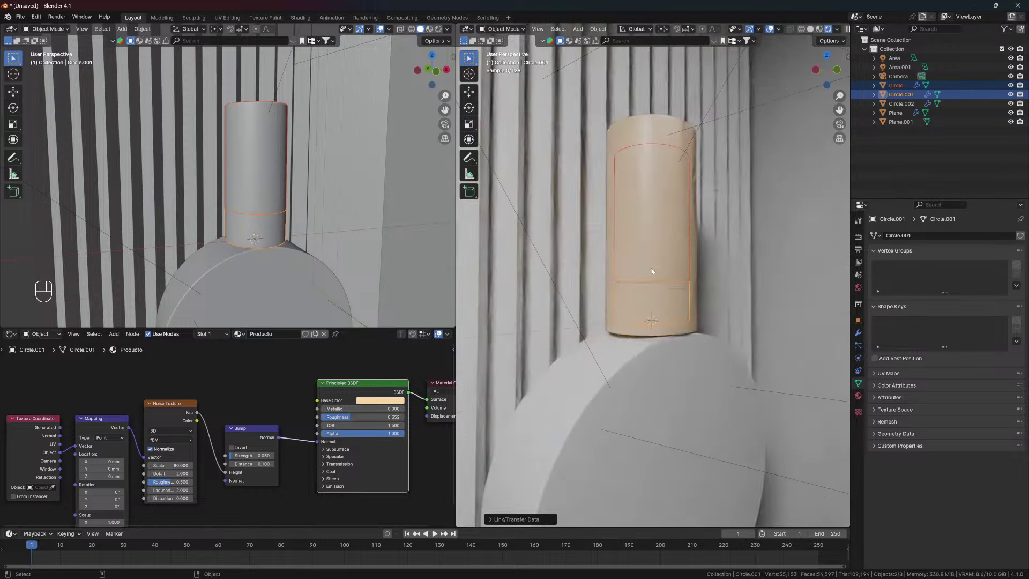
pyautogui.moveTo(665, 274); pyautogui.dragTo(530, 302)
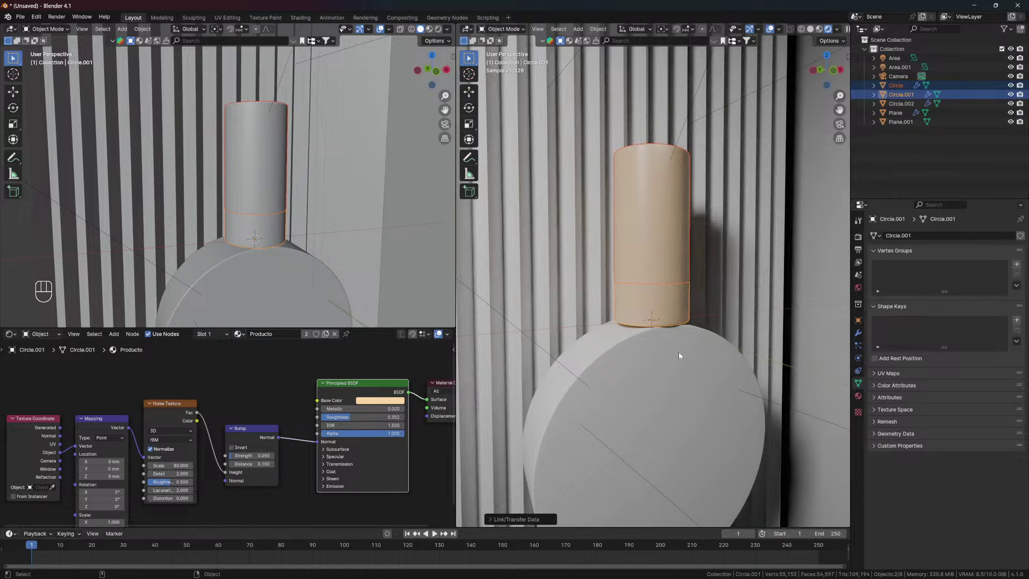
# Assign the existing peach material to the disc beneath the cylinder
pyautogui.click(634, 336)
pyautogui.click(640, 325)
pyautogui.click(623, 364)
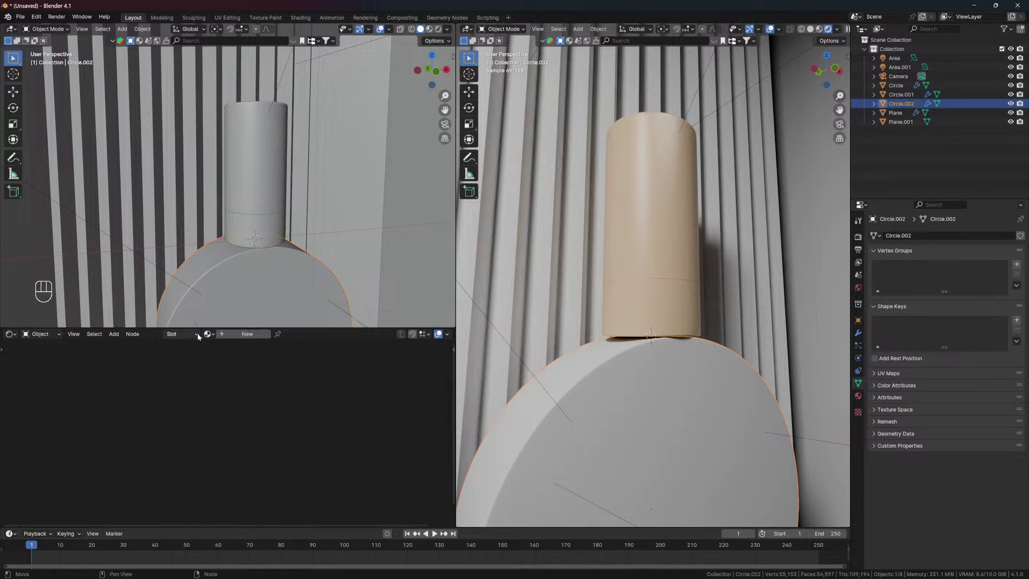
pyautogui.click(200, 336)
pyautogui.moveTo(217, 335); pyautogui.dragTo(236, 361)
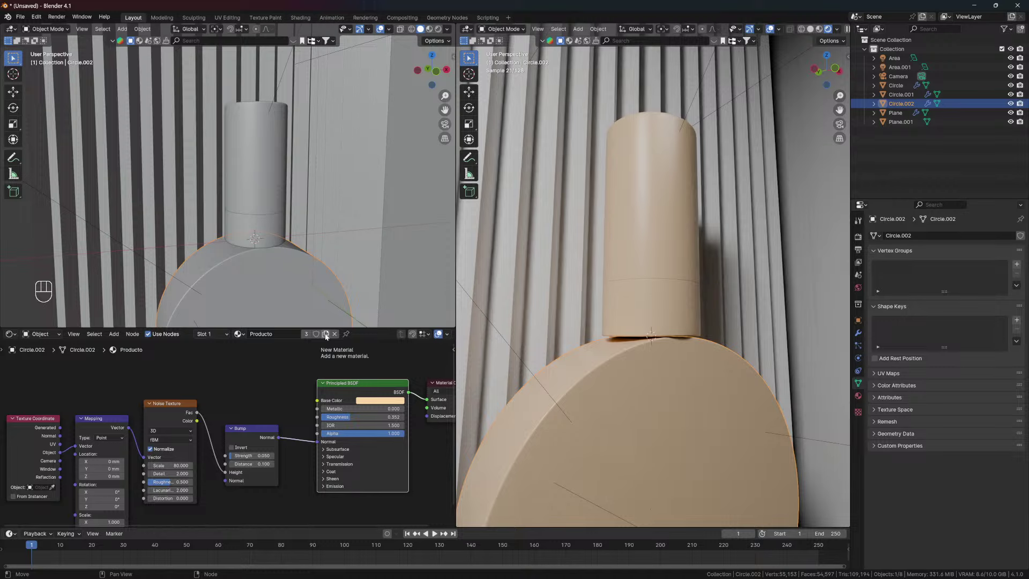
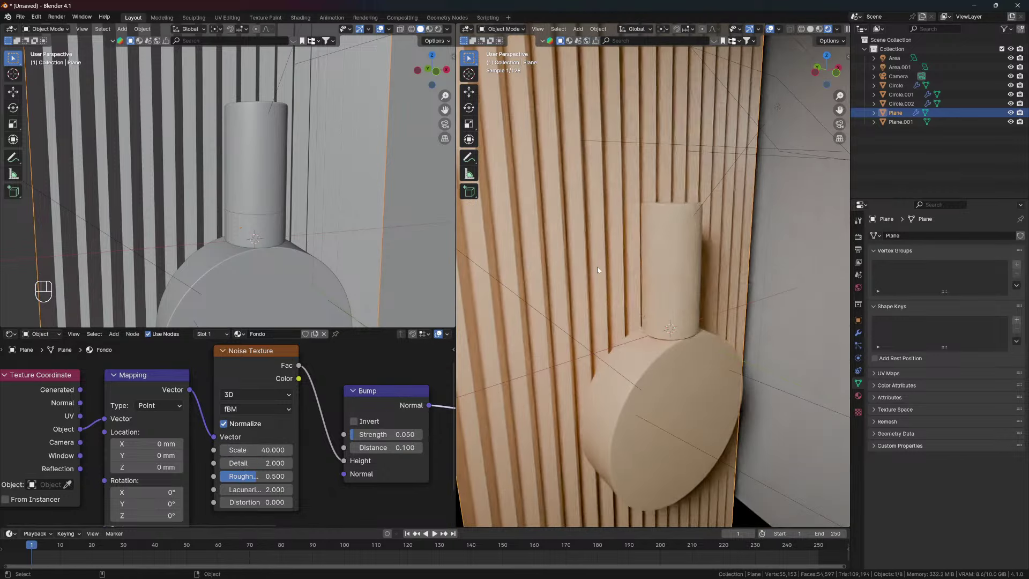
# Inspect the backdrop pleats' bump up close, then pull back to view the whole peach scene
pyautogui.moveTo(600, 250); pyautogui.dragTo(587, 248)
pyautogui.moveTo(610, 283); pyautogui.dragTo(636, 291)
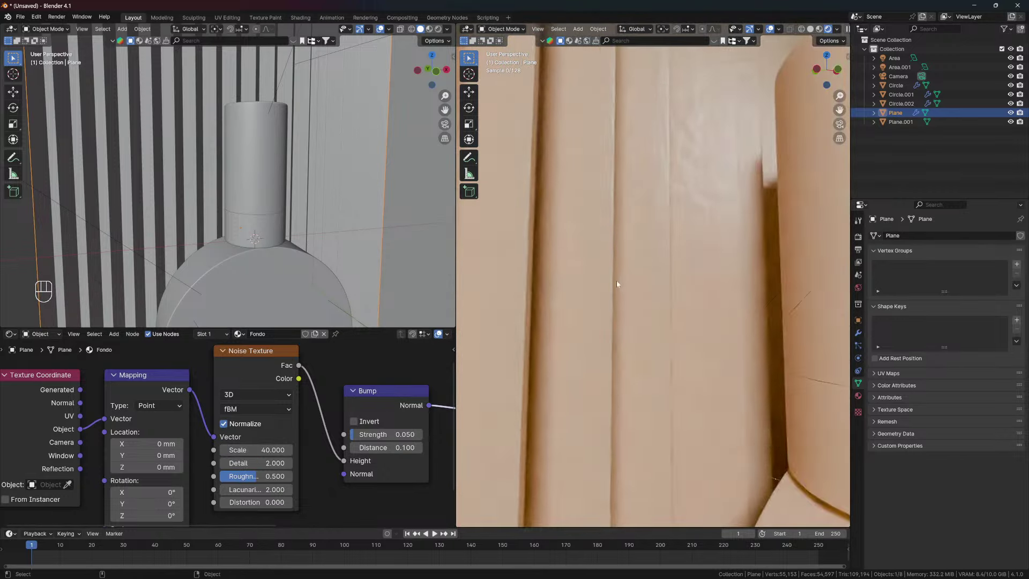
pyautogui.click(642, 252)
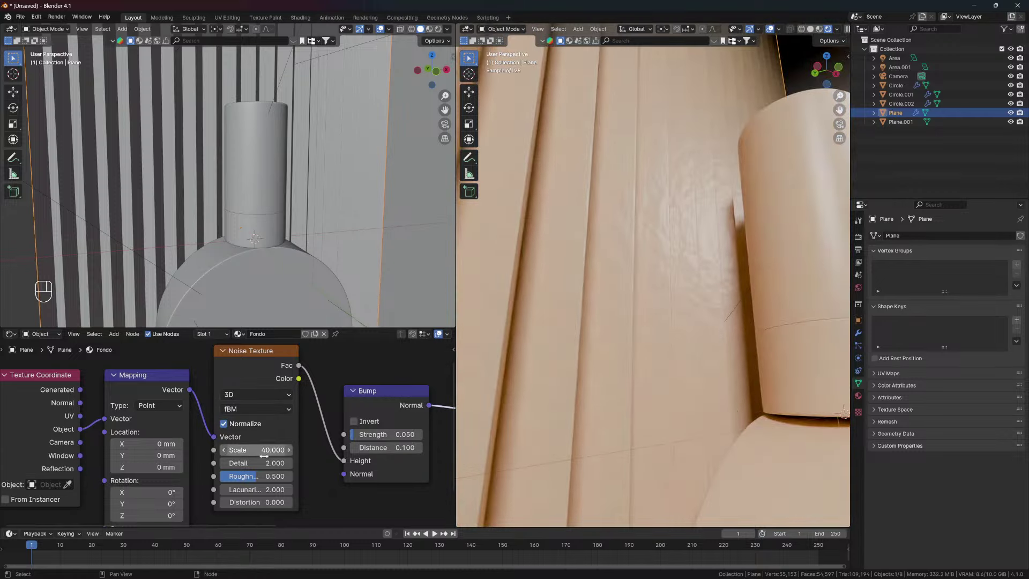
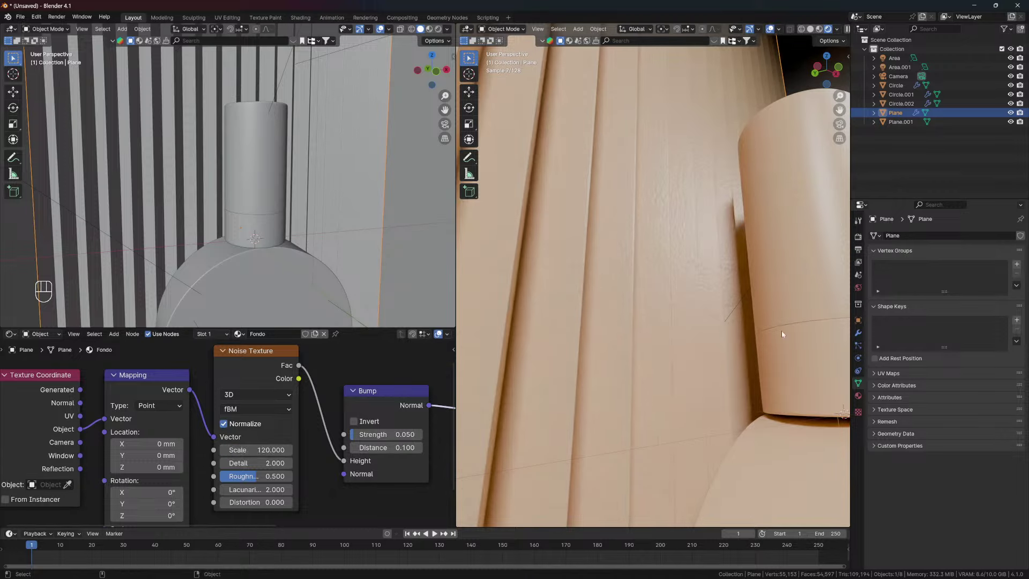
pyautogui.moveTo(632, 245); pyautogui.dragTo(608, 266)
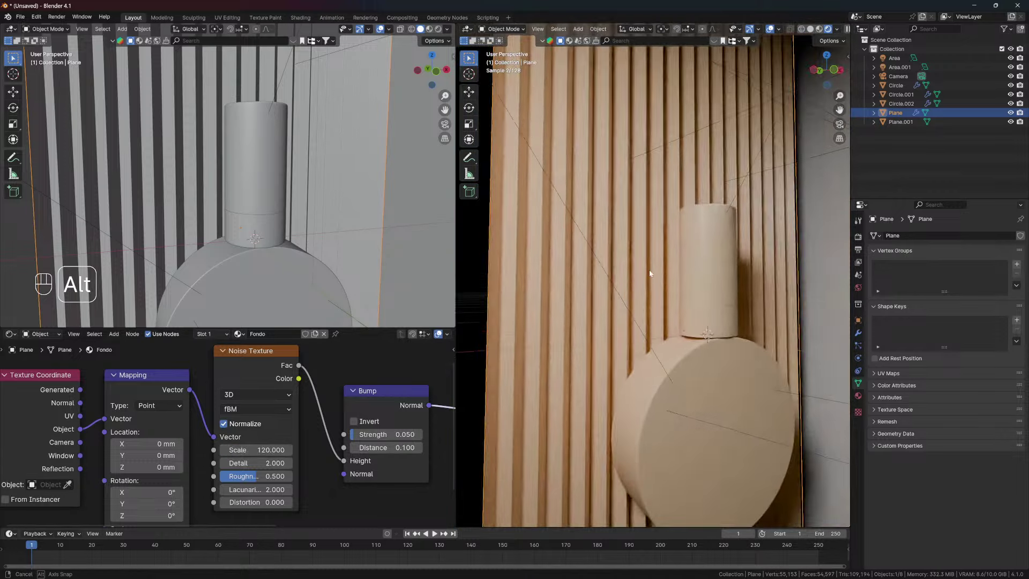
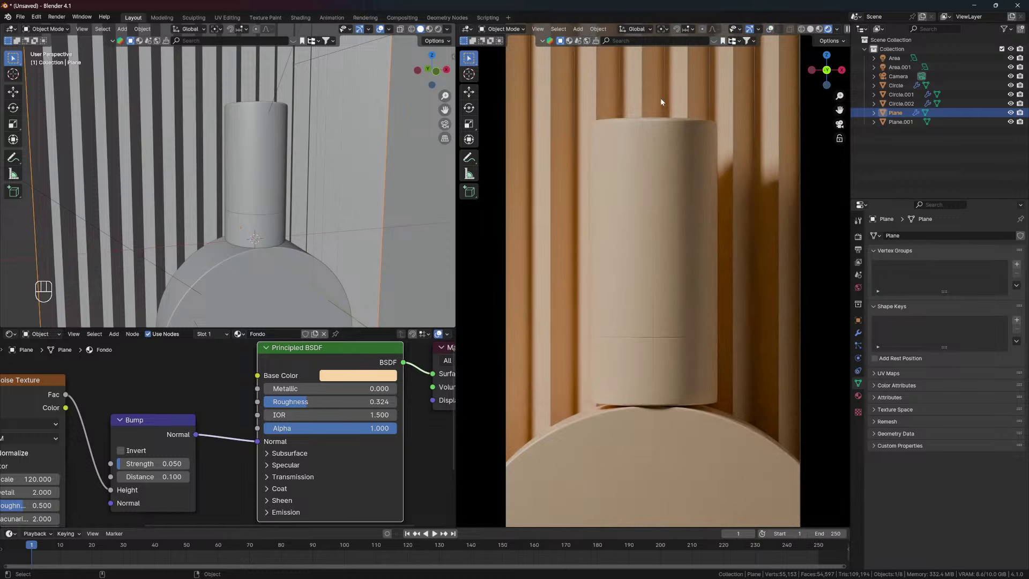
pyautogui.middleClick(237, 380)
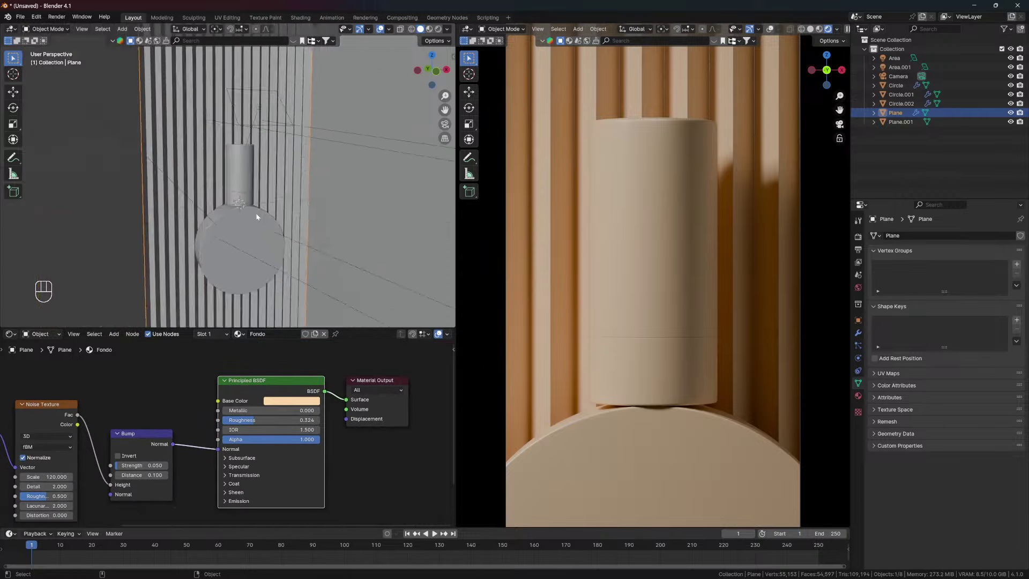
# Move the camera along the Y axis to reframe the cylinder
pyautogui.moveTo(258, 244); pyautogui.dragTo(321, 240)
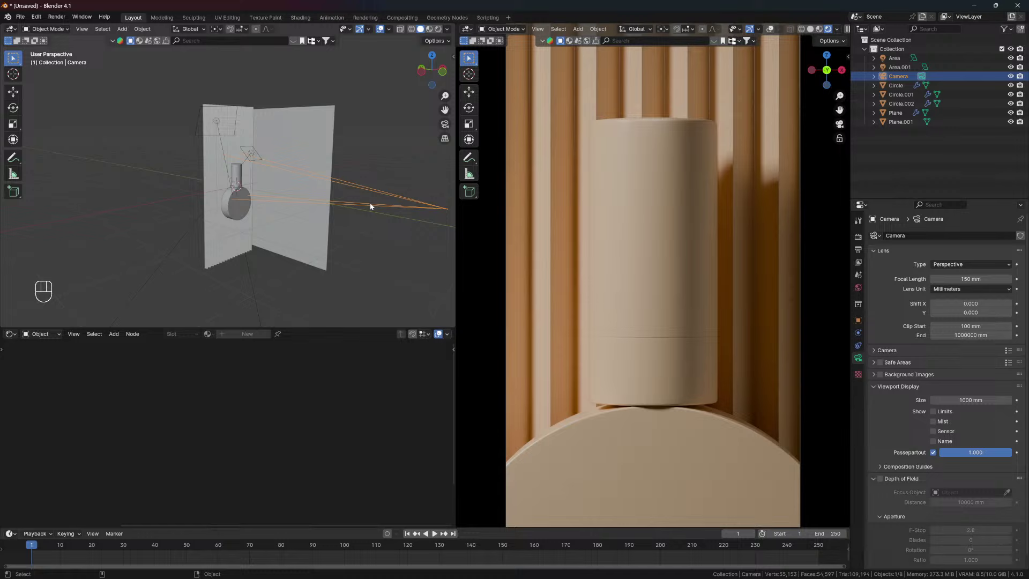
pyautogui.press('g')
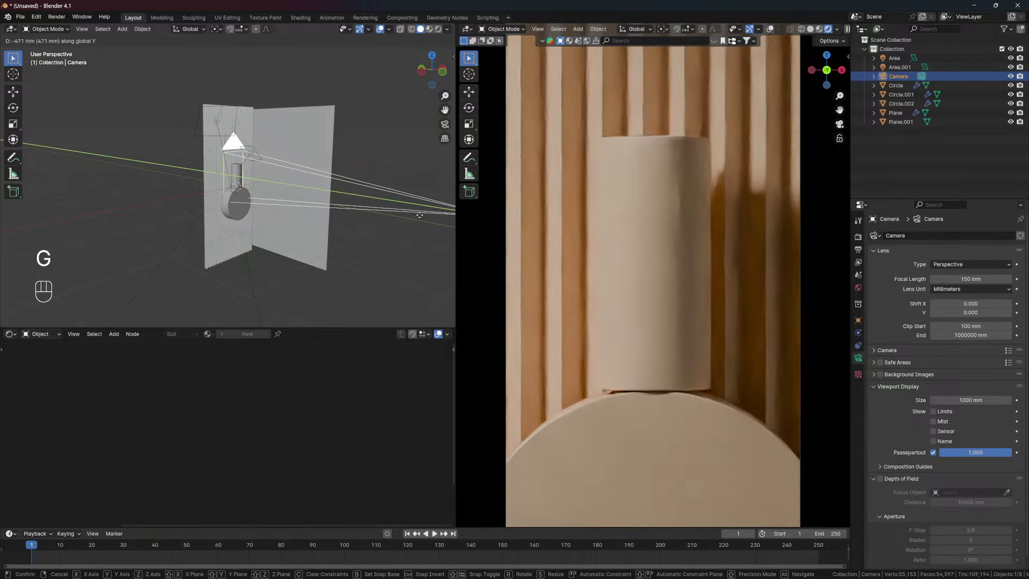
pyautogui.click(299, 171)
# Narrow the pleated backdrop by scaling it along the X axis
pyautogui.click(337, 135)
pyautogui.moveTo(348, 197); pyautogui.dragTo(259, 220)
pyautogui.moveTo(294, 228); pyautogui.dragTo(299, 227)
pyautogui.moveTo(290, 176); pyautogui.dragTo(286, 180)
pyautogui.press('s')
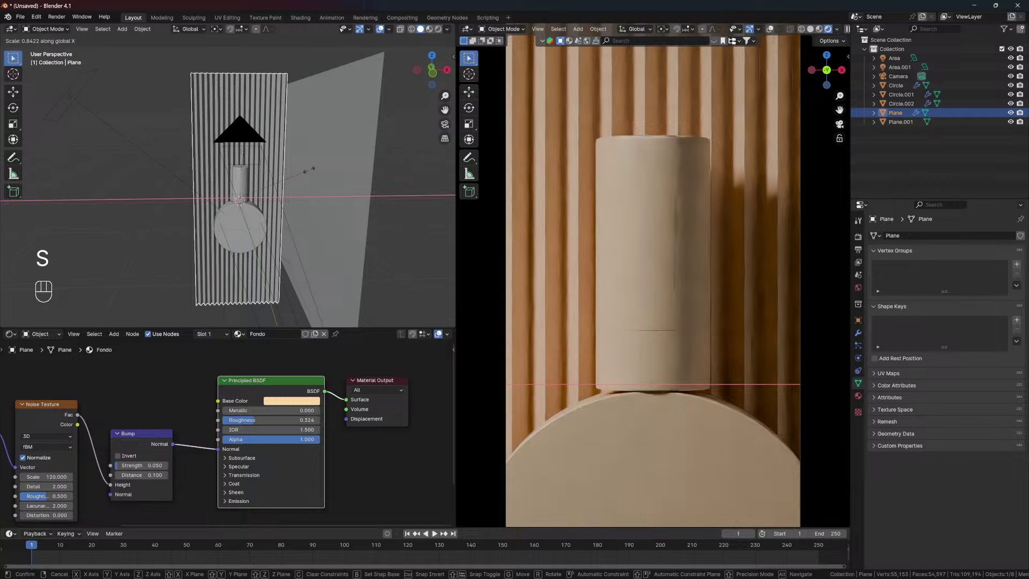
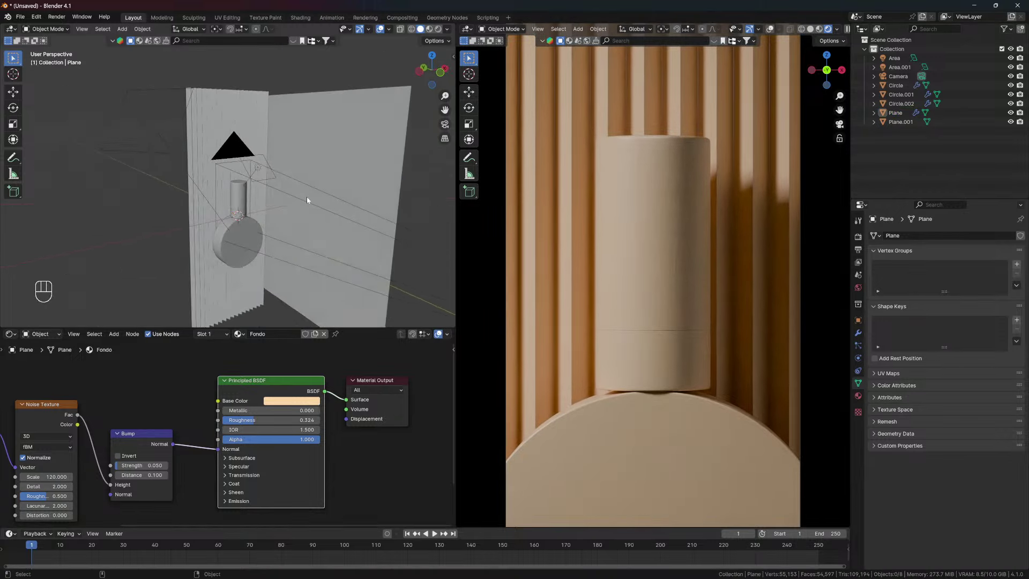
# Scale down the main area light and start picking the World background colour
pyautogui.moveTo(857, 400); pyautogui.dragTo(896, 367)
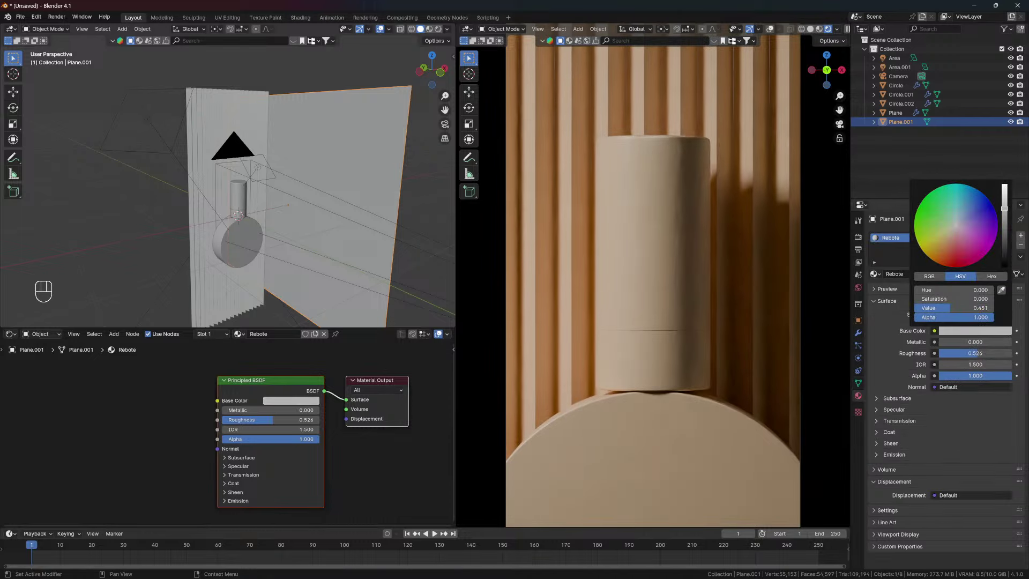
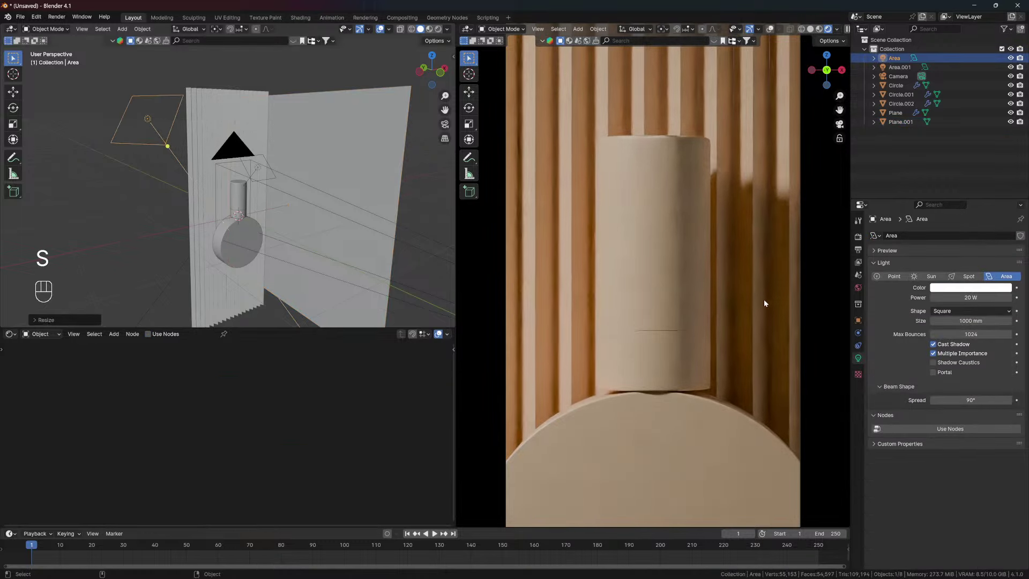
pyautogui.doubleClick(861, 290)
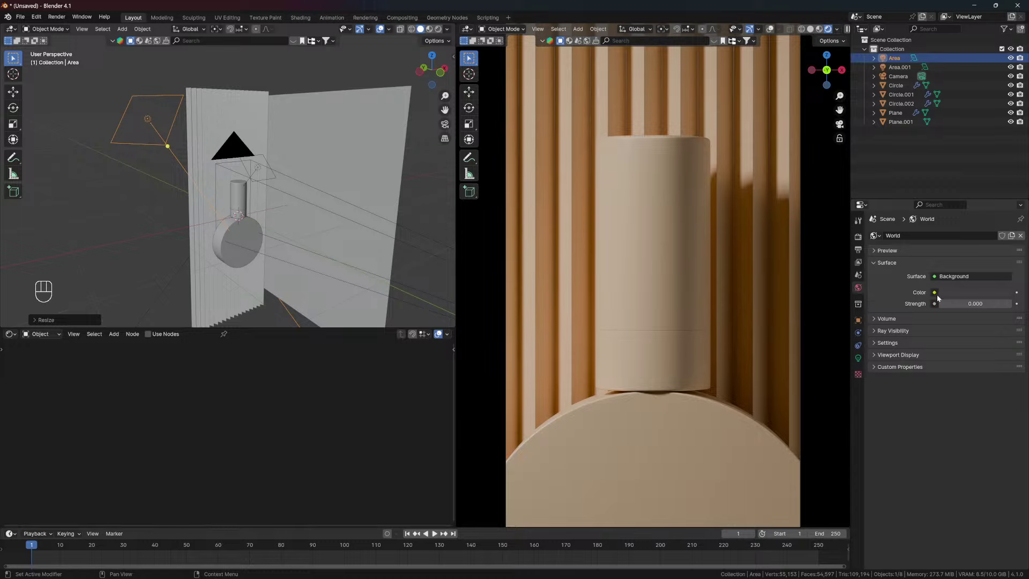
pyautogui.click(958, 296)
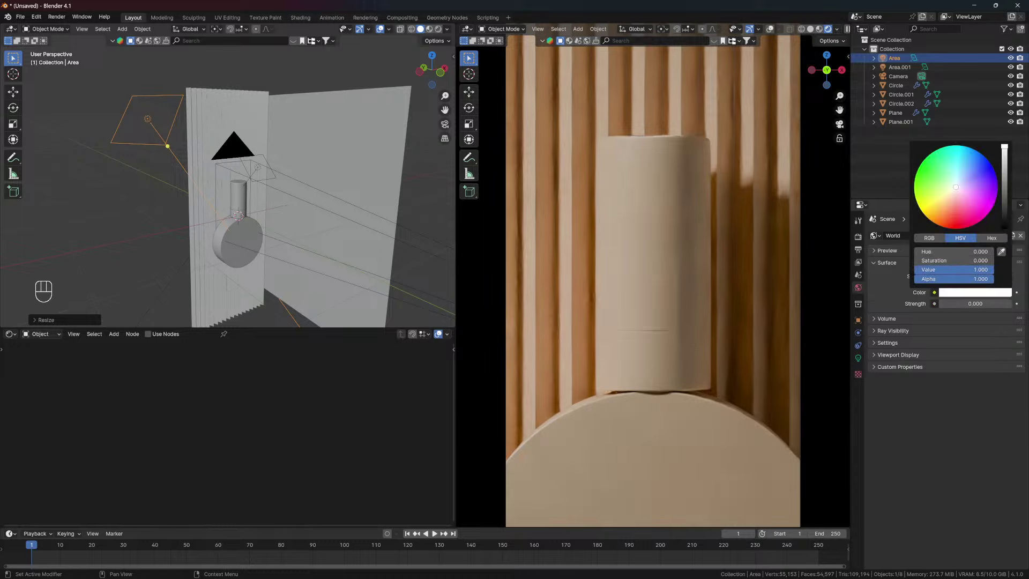
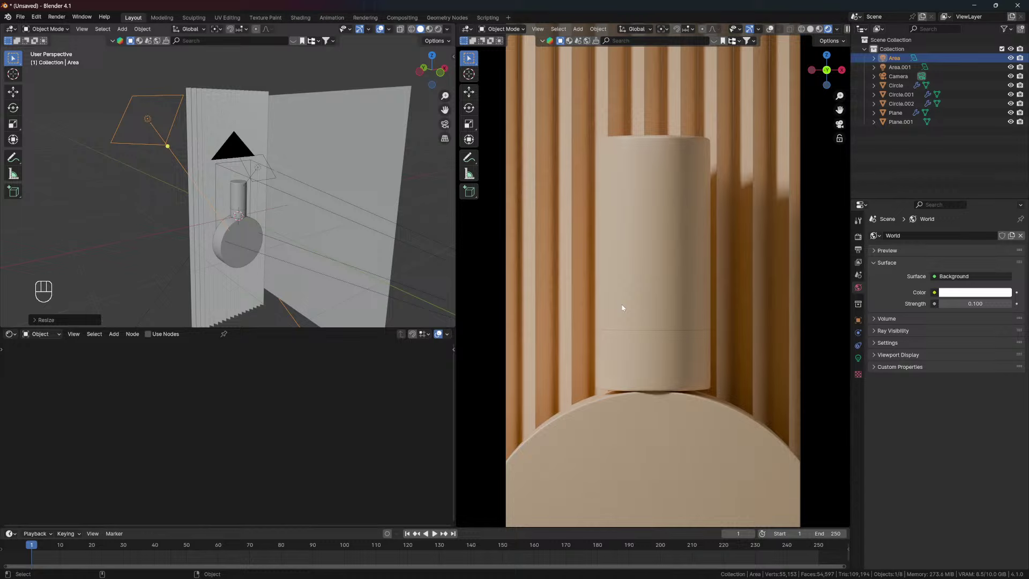
# Darken the cylinder's Principled BSDF base colour almost to black
pyautogui.click(243, 210)
pyautogui.moveTo(301, 247); pyautogui.dragTo(276, 168)
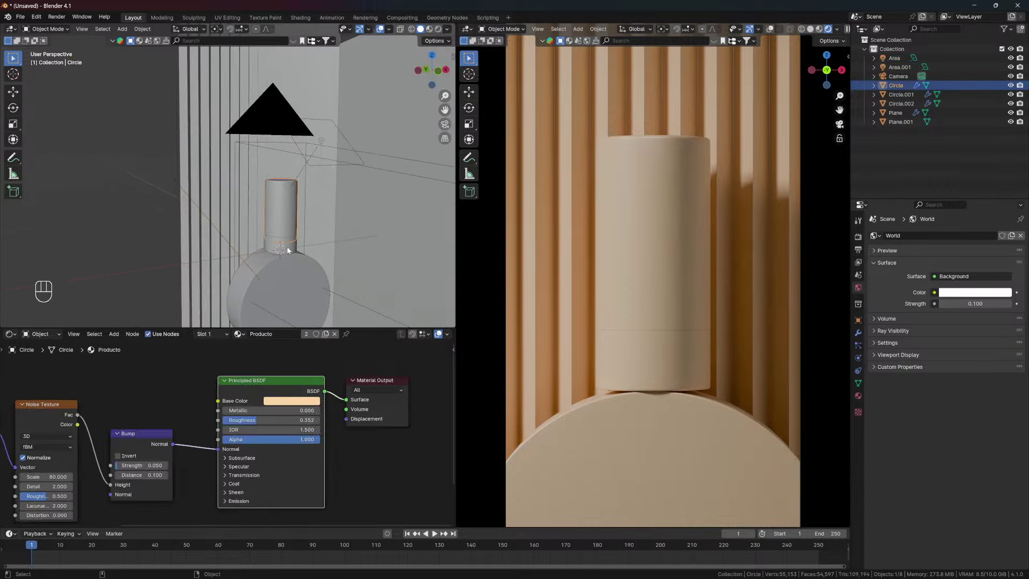
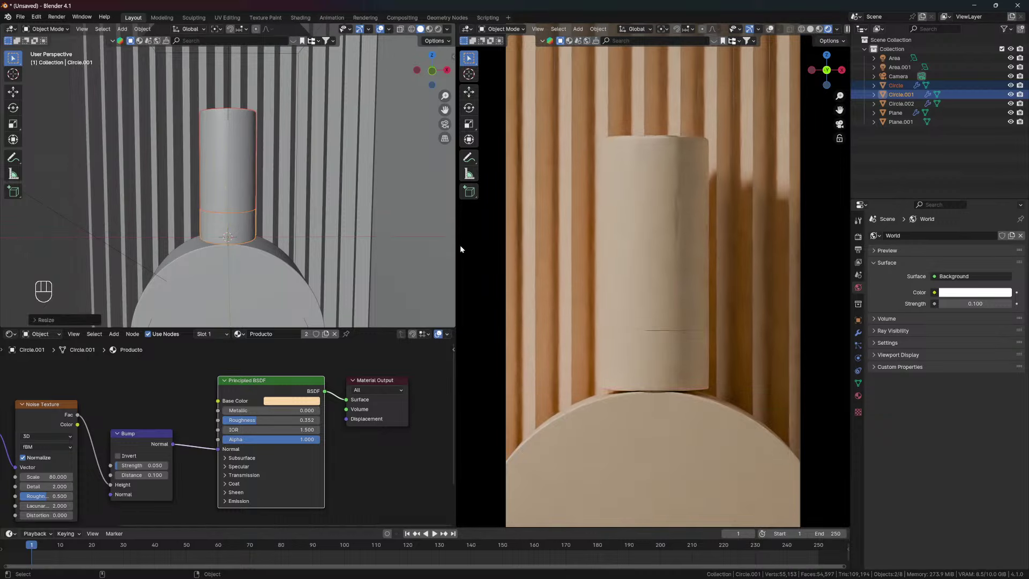
pyautogui.click(304, 240)
pyautogui.click(284, 208)
pyautogui.moveTo(293, 213); pyautogui.dragTo(275, 213)
pyautogui.click(220, 226)
pyautogui.moveTo(230, 210); pyautogui.dragTo(213, 214)
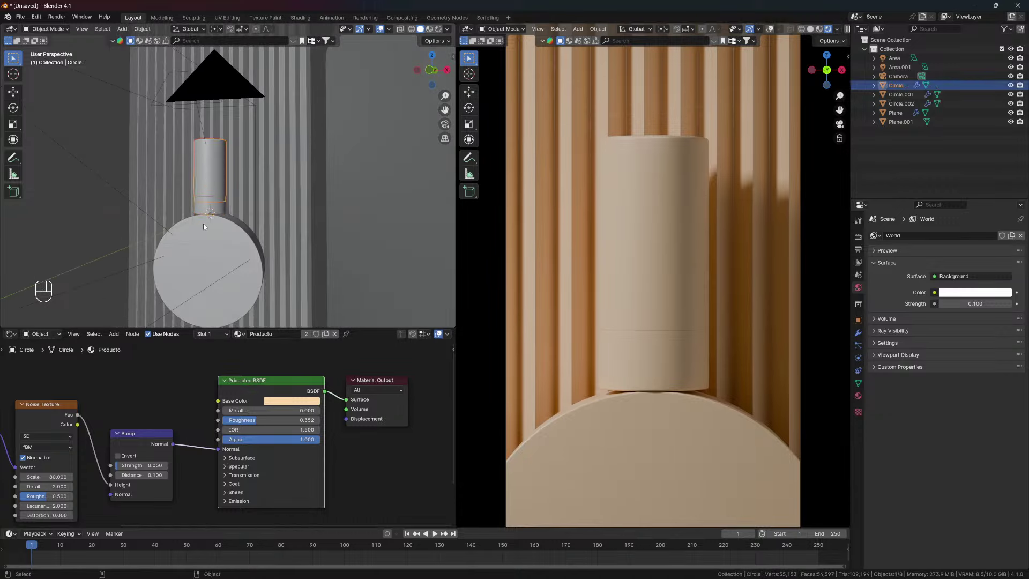
pyautogui.click(212, 216)
pyautogui.click(216, 205)
pyautogui.click(238, 233)
pyautogui.click(238, 206)
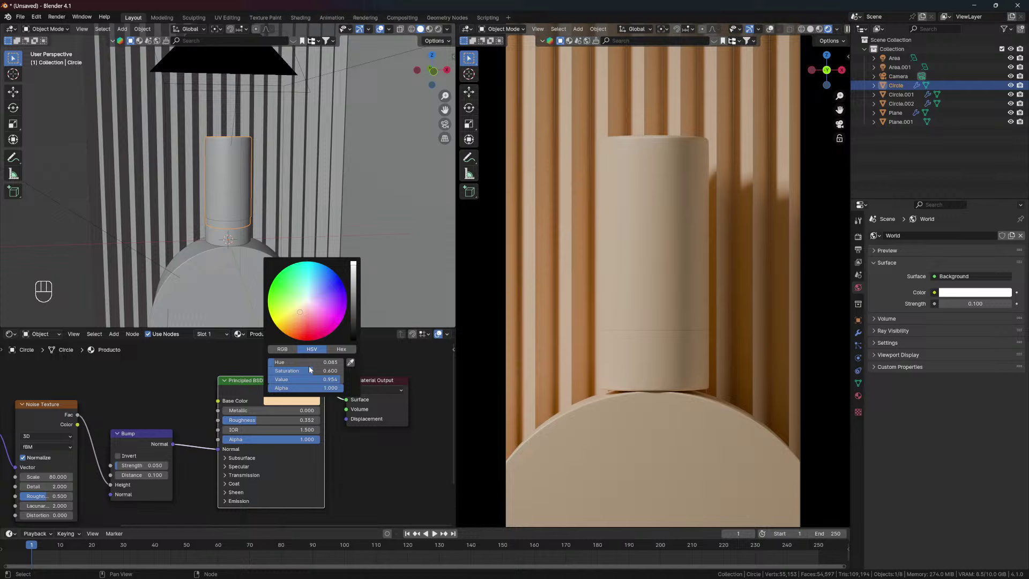
pyautogui.click(296, 406)
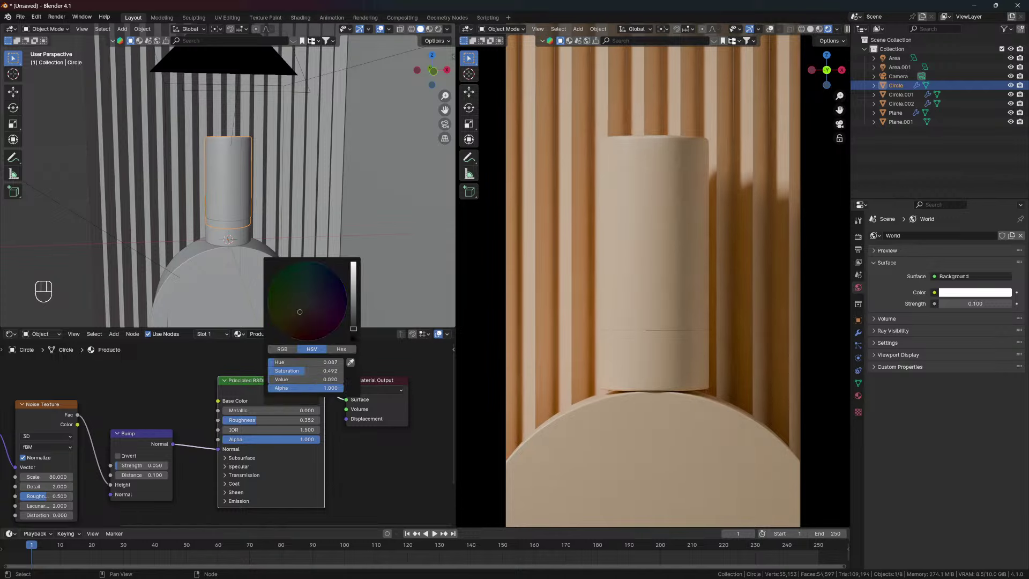
# Make the disc and the pleated backdrop materials black as well
pyautogui.click(238, 266)
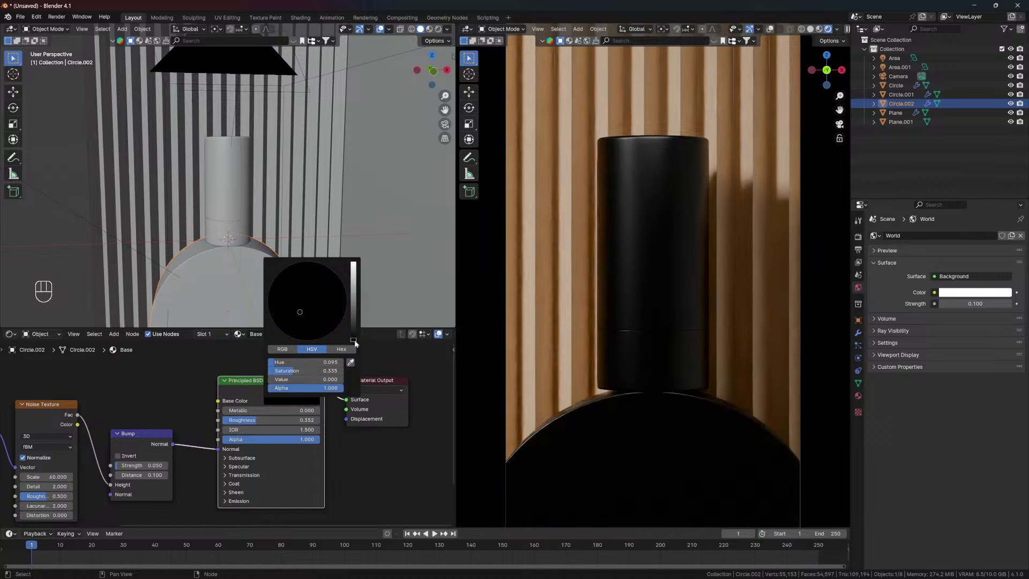
pyautogui.click(284, 169)
pyautogui.click(294, 176)
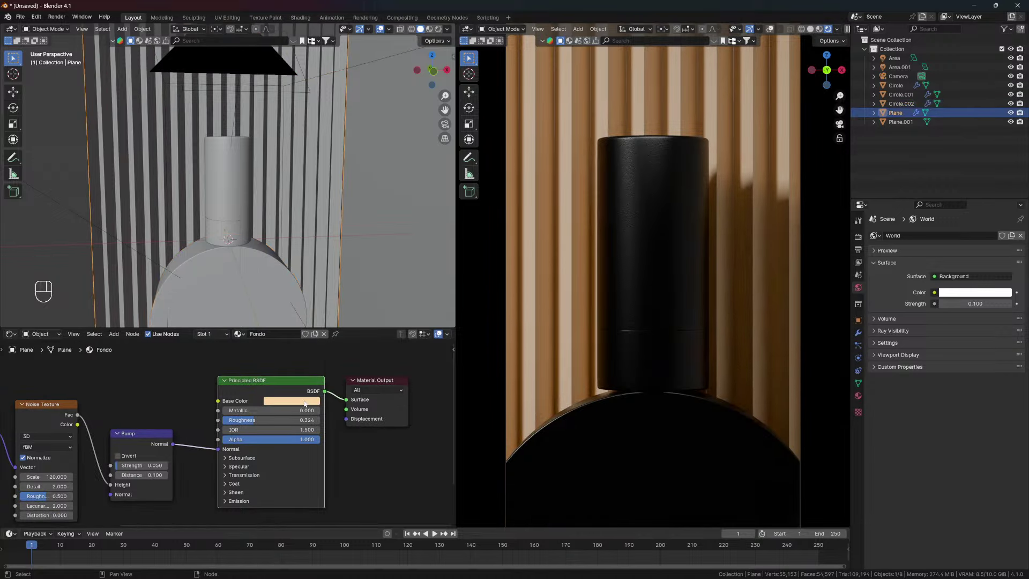
pyautogui.click(304, 400)
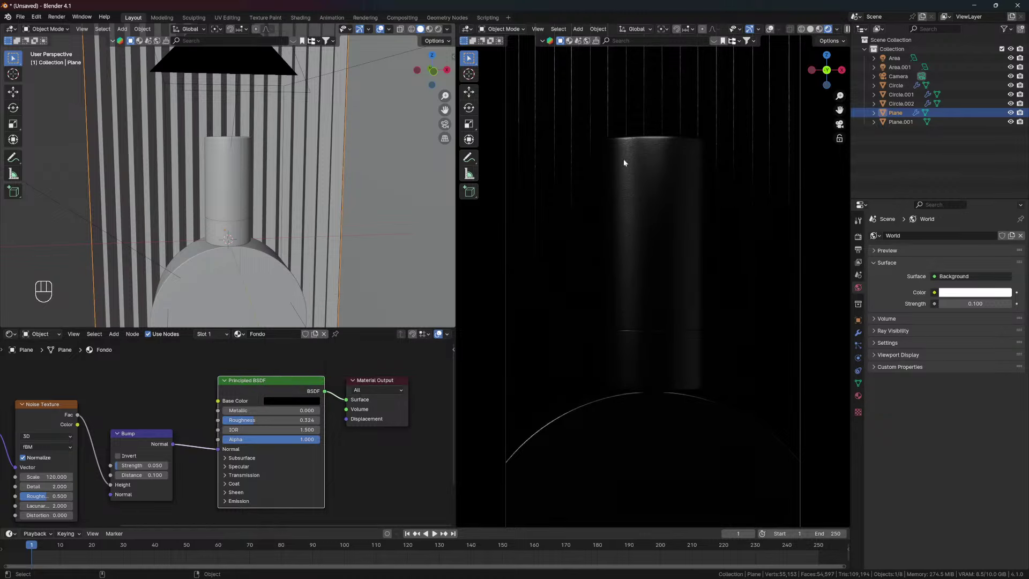
# Bring up the Output Properties and adjust the horizontal resolution for the 1920 px tall frame
pyautogui.moveTo(208, 238); pyautogui.dragTo(225, 237)
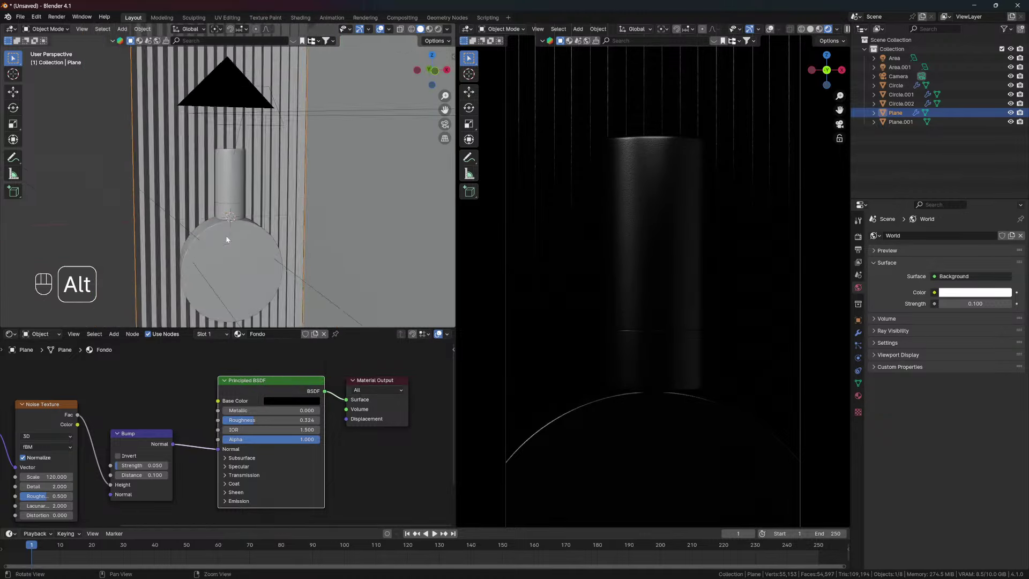
pyautogui.click(226, 233)
pyautogui.click(245, 234)
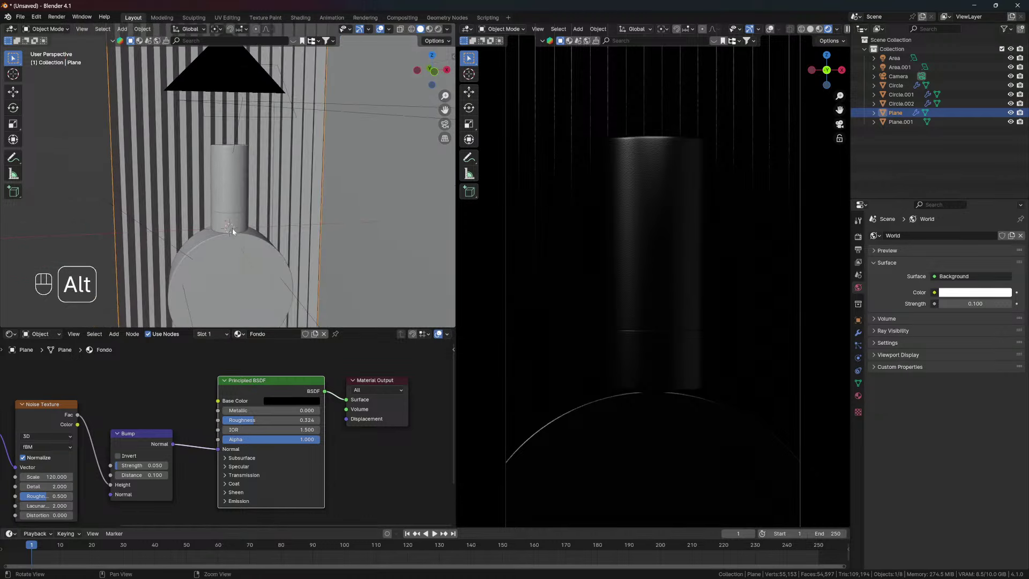
pyautogui.click(241, 229)
pyautogui.click(248, 235)
pyautogui.moveTo(250, 233); pyautogui.dragTo(275, 246)
pyautogui.click(283, 237)
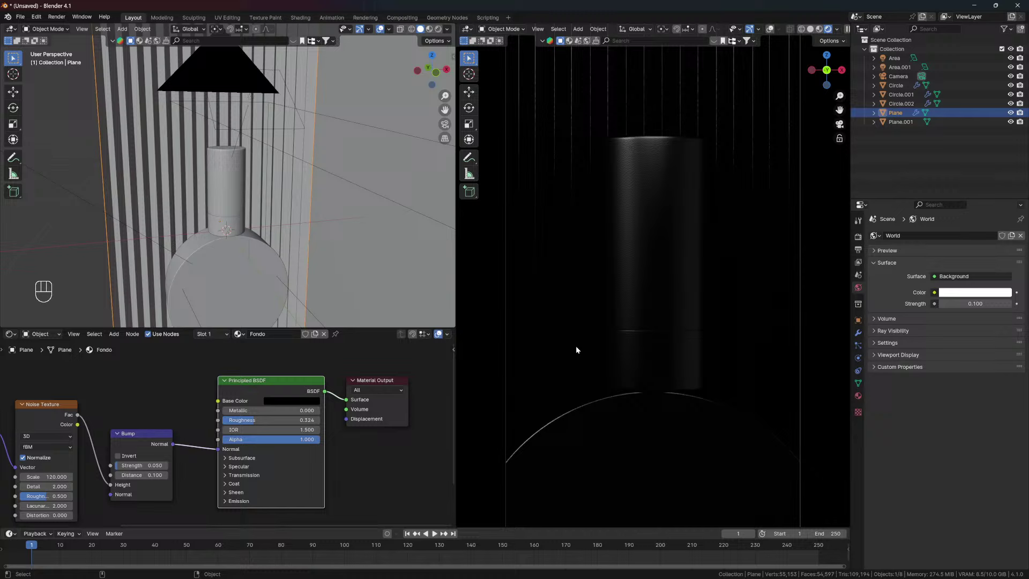
pyautogui.moveTo(241, 218); pyautogui.dragTo(281, 218)
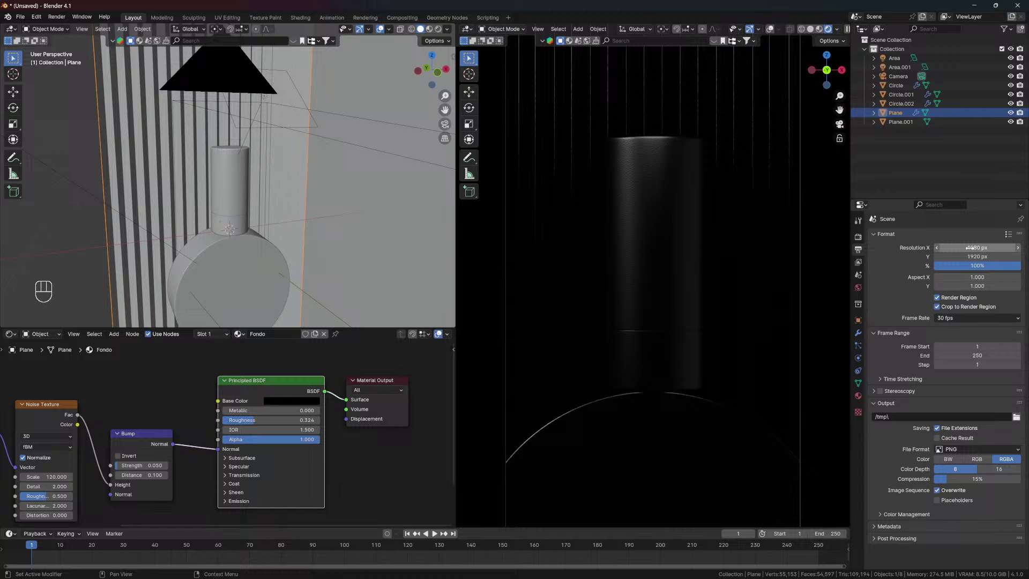
# Set the final render denoiser to OpenImageDenoise and produce a full F12 Cycles render
pyautogui.click(860, 239)
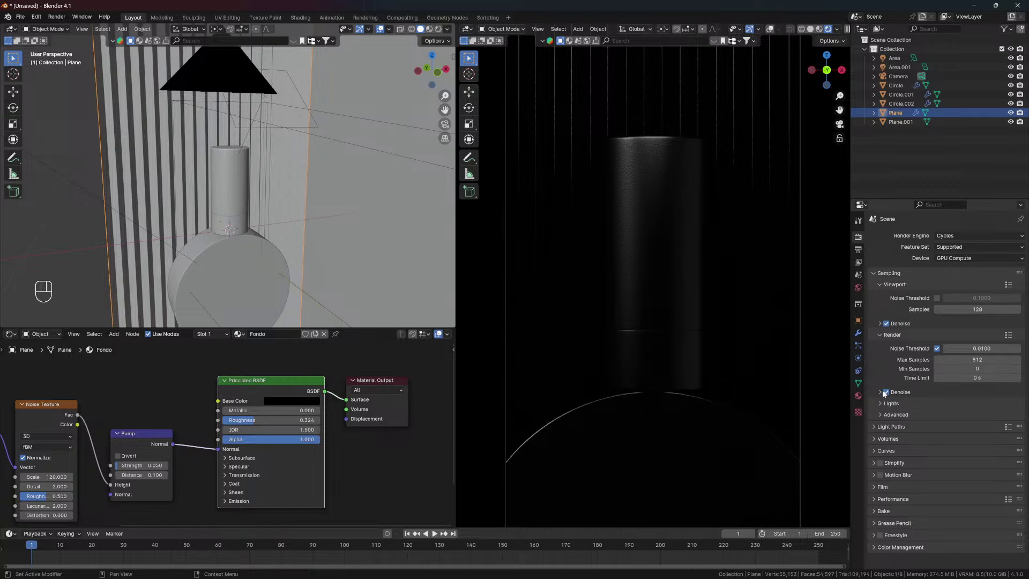
pyautogui.click(884, 393)
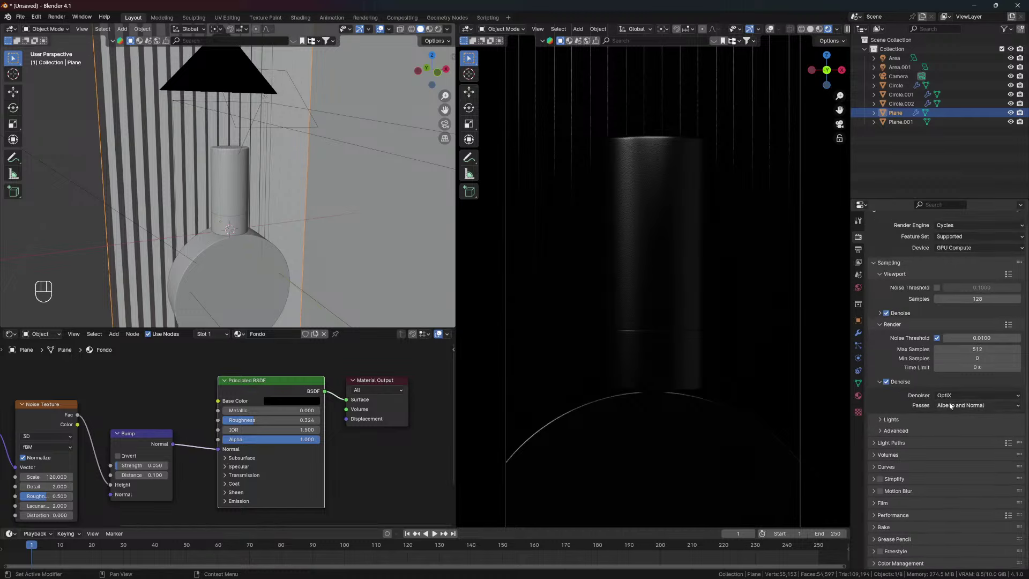
pyautogui.moveTo(950, 399); pyautogui.dragTo(958, 415)
pyautogui.click(939, 428)
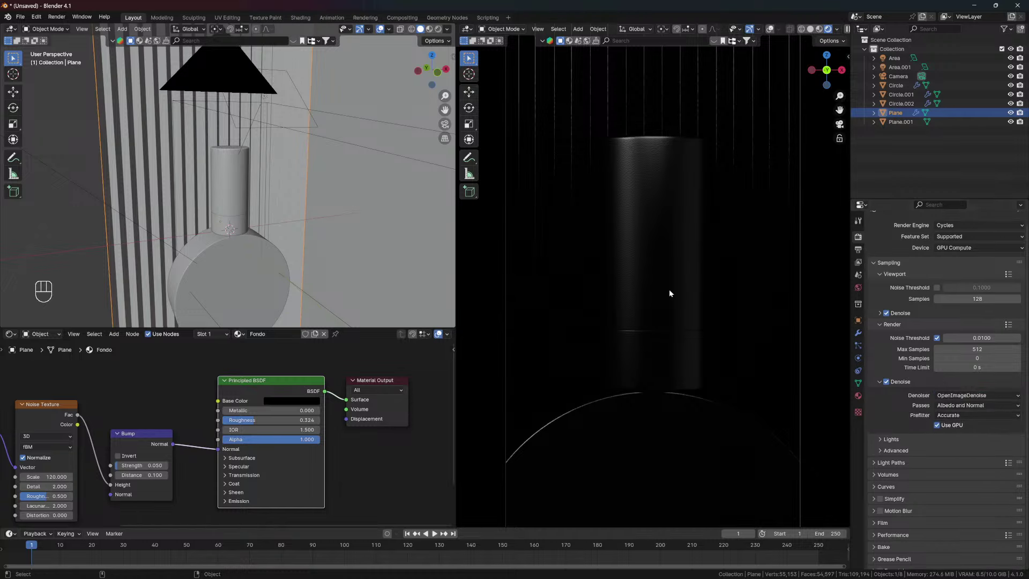
pyautogui.press('F12')
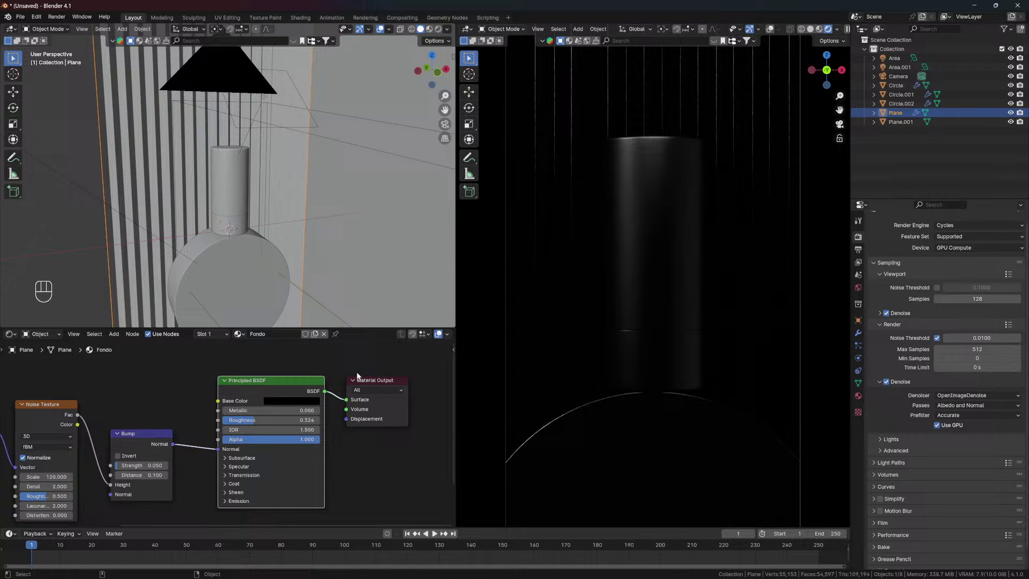
# Brighten the cylinder and disc materials to white and start the final F12 render
pyautogui.click(237, 182)
pyautogui.moveTo(251, 211); pyautogui.dragTo(254, 209)
pyautogui.moveTo(296, 399); pyautogui.dragTo(358, 339)
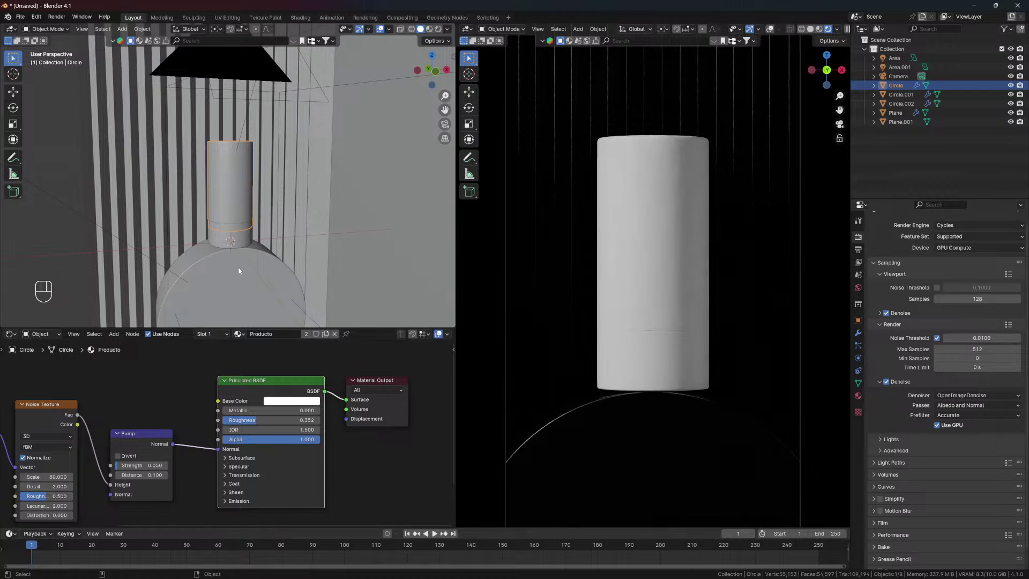
pyautogui.click(297, 400)
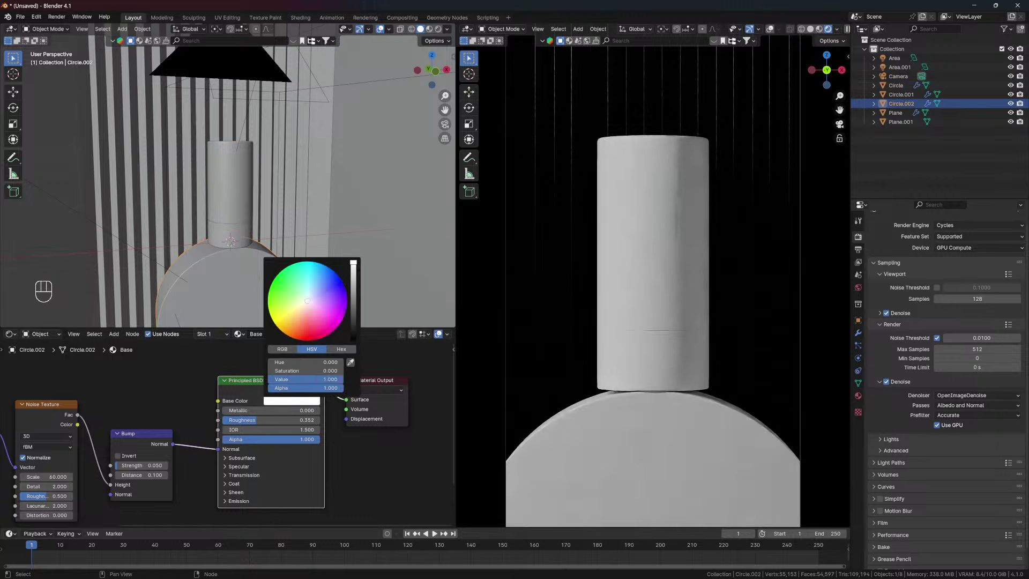
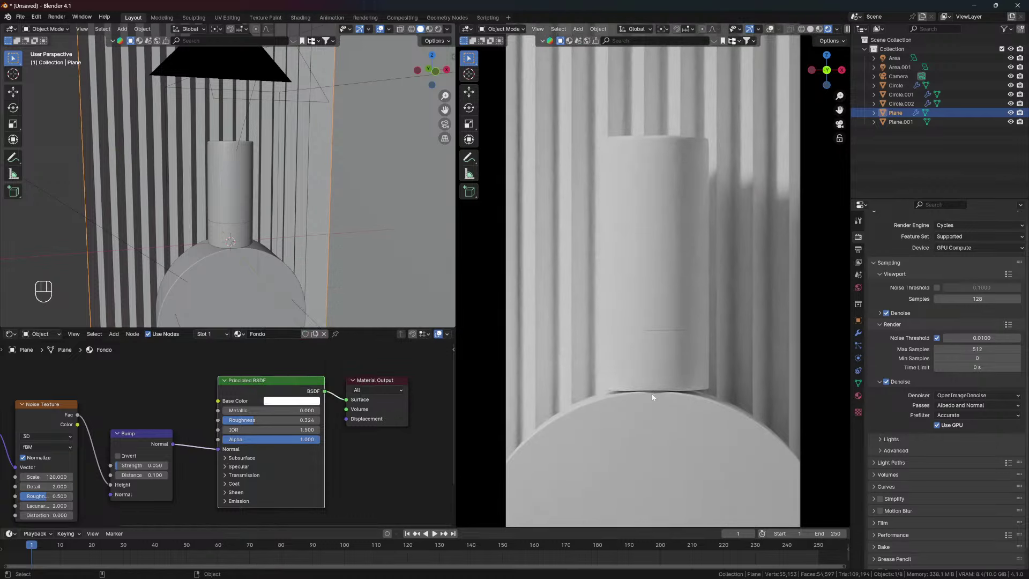
pyautogui.press('F12')
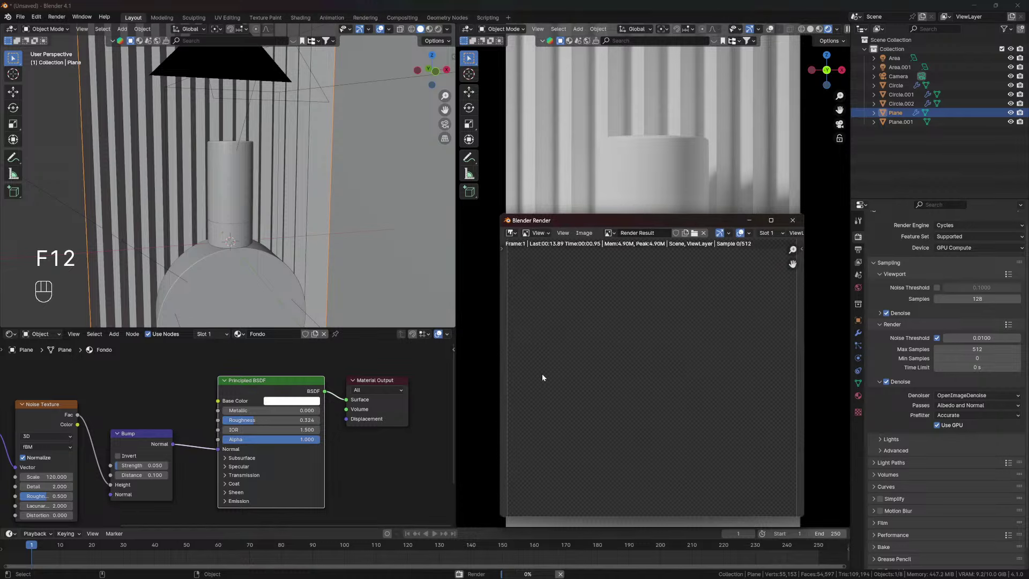